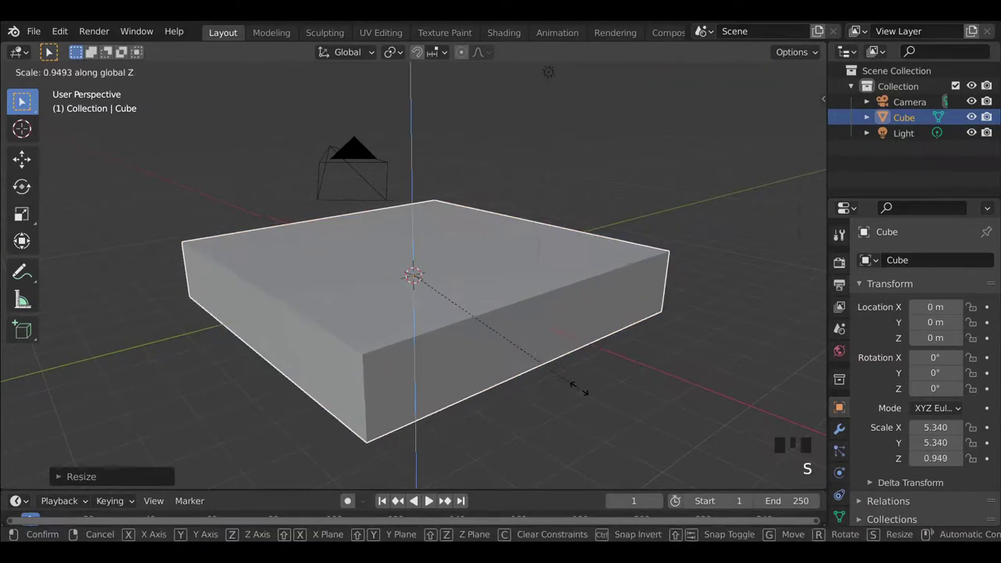
Add a second cube and raise it along Z to sit above the flattened base slab.
{"action": "key", "text": "shift+a"}
{"action": "middle_click", "coordinate": [392, 286]}
{"action": "scroll", "scroll_direction": "up", "scroll_amount": 3}
{"action": "key", "text": "g"}
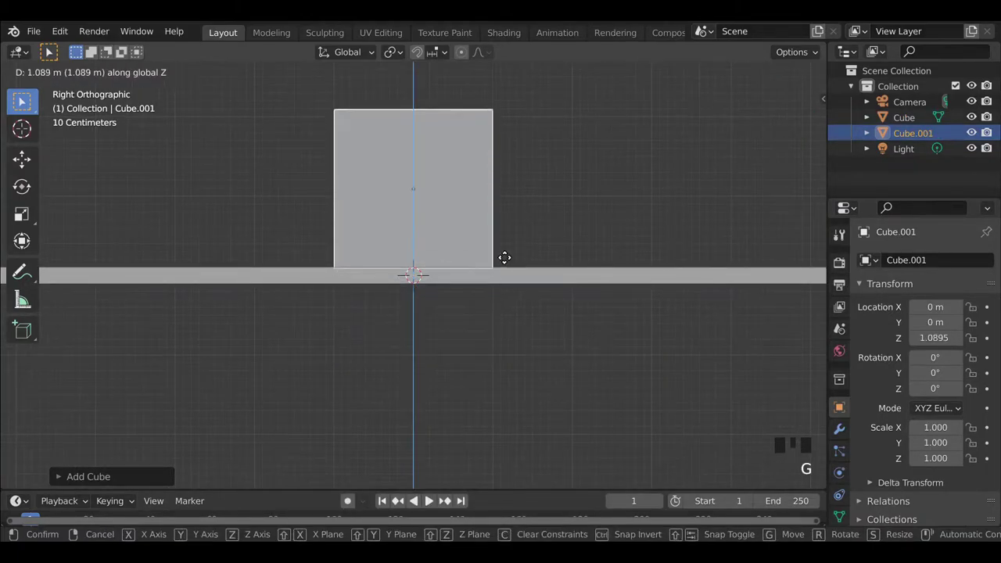
{"action": "left_click_drag", "start_coordinate": [326, 292], "coordinate": [447, 313]}
{"action": "key", "text": "z"}
{"action": "left_click", "coordinate": [774, 75]}
Scale the new cube into a thinner flat slab and lower it onto the base slab.
{"action": "middle_click", "coordinate": [388, 286]}
{"action": "scroll", "scroll_direction": "down", "scroll_amount": 3}
{"action": "key", "text": "s"}
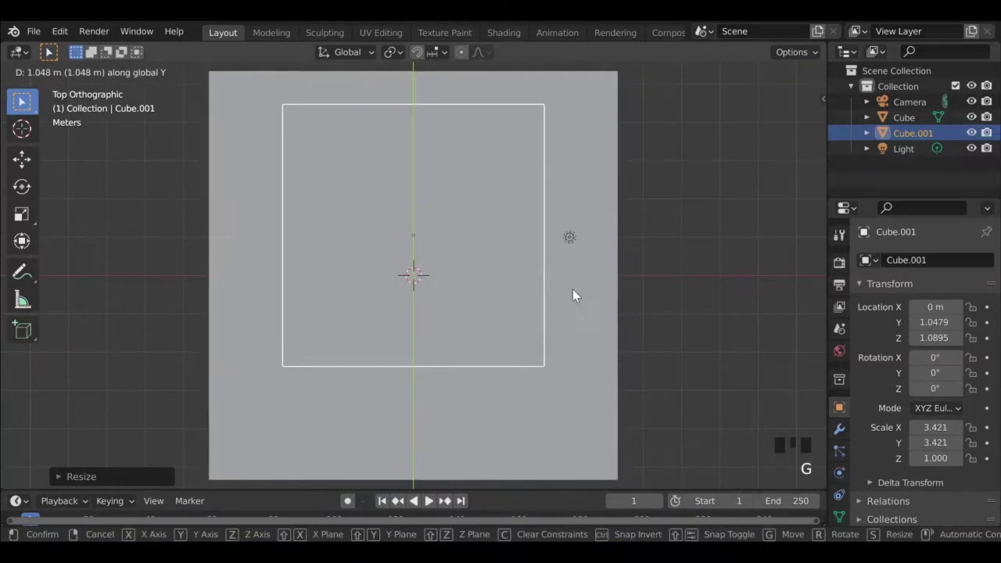
{"action": "key", "text": "g"}
{"action": "middle_click", "coordinate": [482, 327]}
{"action": "key", "text": "s"}
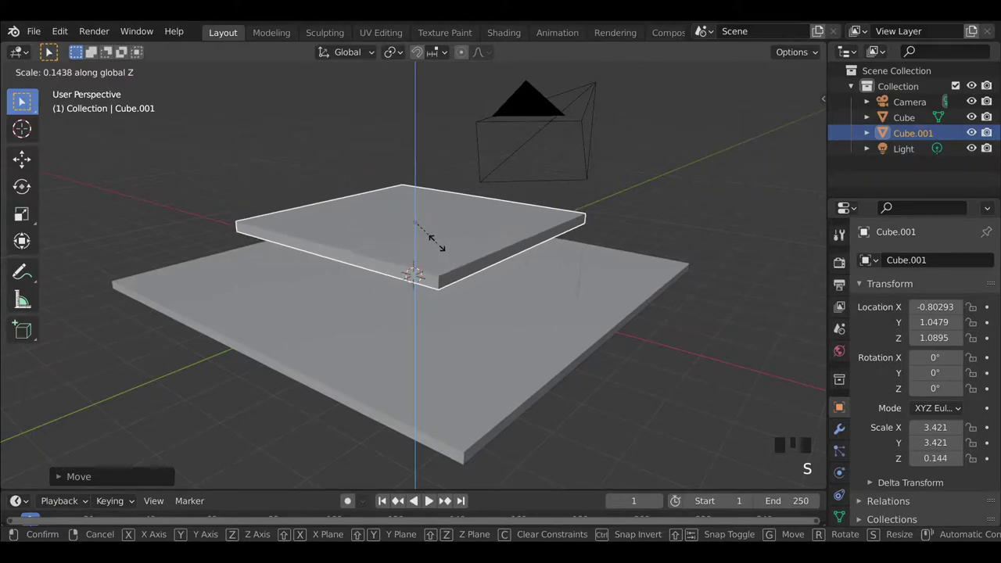
{"action": "middle_click", "coordinate": [377, 283]}
{"action": "key", "text": "g"}
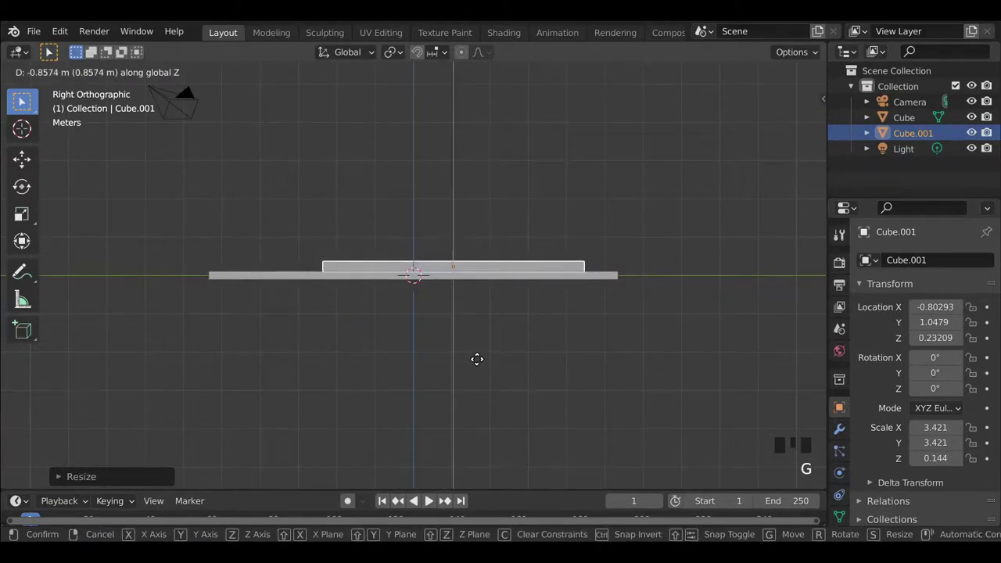
{"action": "left_click_drag", "start_coordinate": [287, 321], "coordinate": [418, 304]}
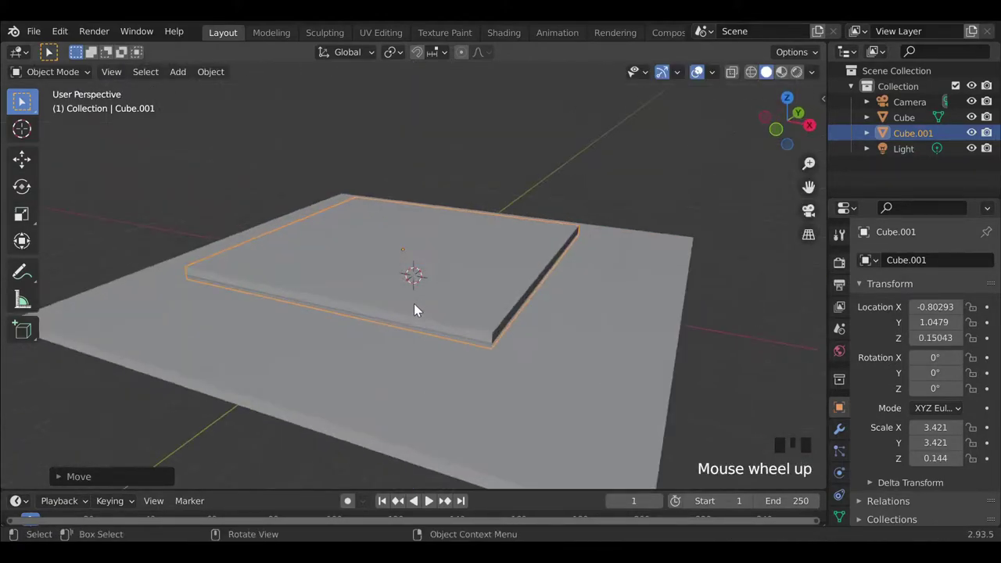
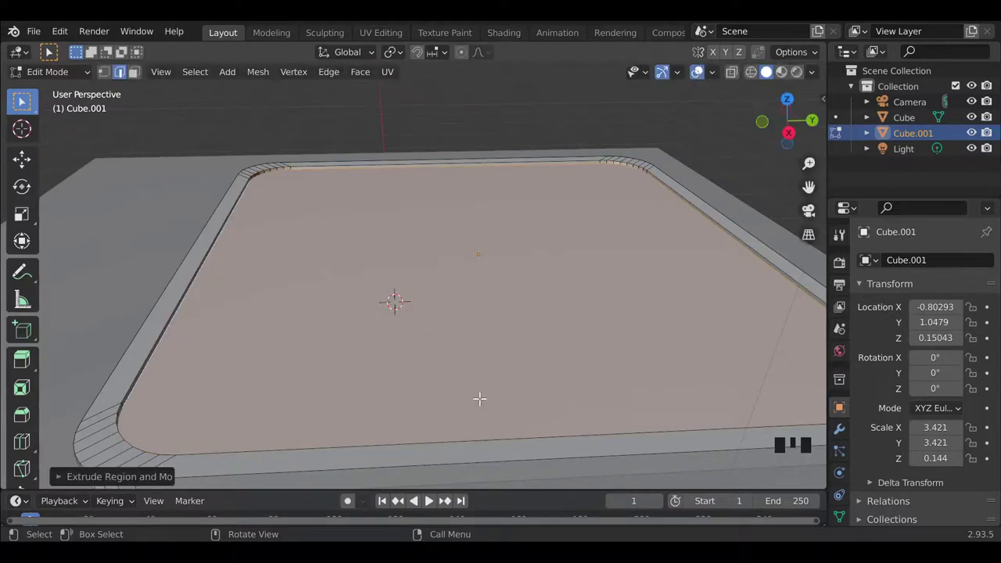
Leave Edit Mode and orbit around the rounded tray slab to inspect its rim and corners.
{"action": "key", "text": "Tab"}
{"action": "scroll", "scroll_direction": "down", "scroll_amount": 3}
{"action": "left_click_drag", "start_coordinate": [346, 350], "coordinate": [849, 490]}
{"action": "scroll", "scroll_direction": "down", "scroll_amount": 3}
{"action": "left_click", "coordinate": [842, 455]}
{"action": "left_click_drag", "start_coordinate": [898, 469], "coordinate": [927, 498]}
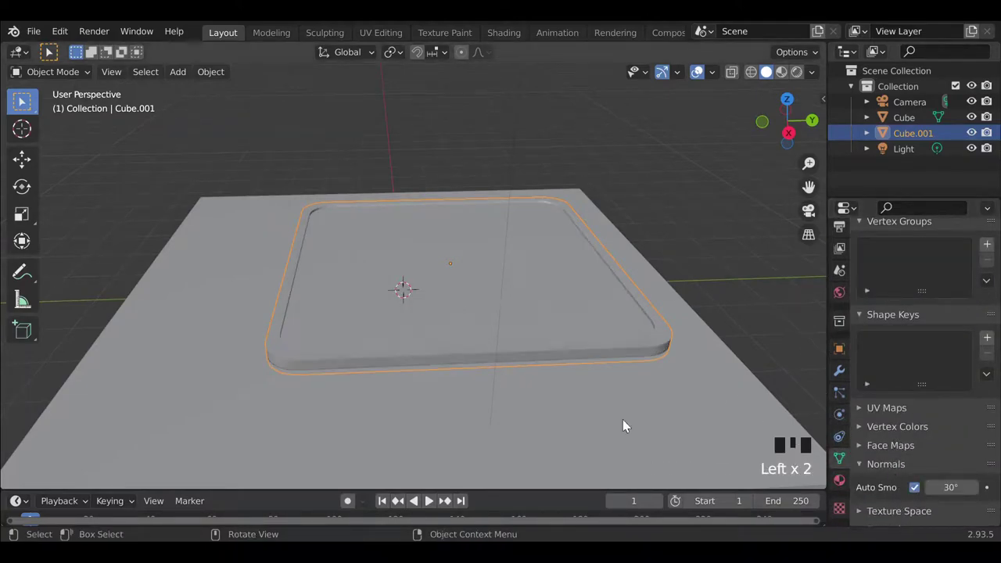
{"action": "left_click_drag", "start_coordinate": [384, 367], "coordinate": [448, 378]}
{"action": "scroll", "scroll_direction": "up", "scroll_amount": 3}
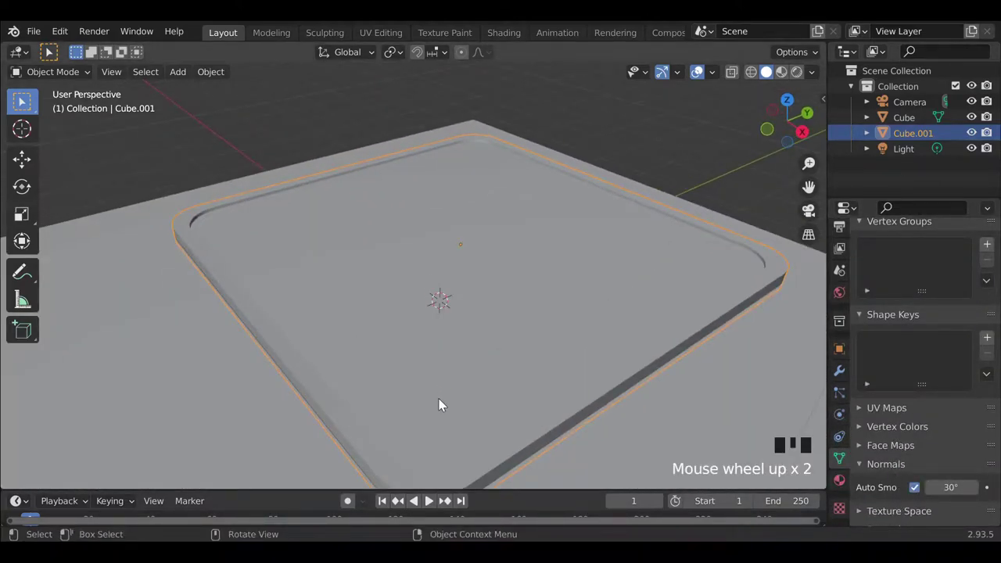
{"action": "scroll", "scroll_direction": "down", "scroll_amount": 3}
Add a cube, enlarge it to cover most of the slab and raise it to sit on the tray.
{"action": "key", "text": "shift+a"}
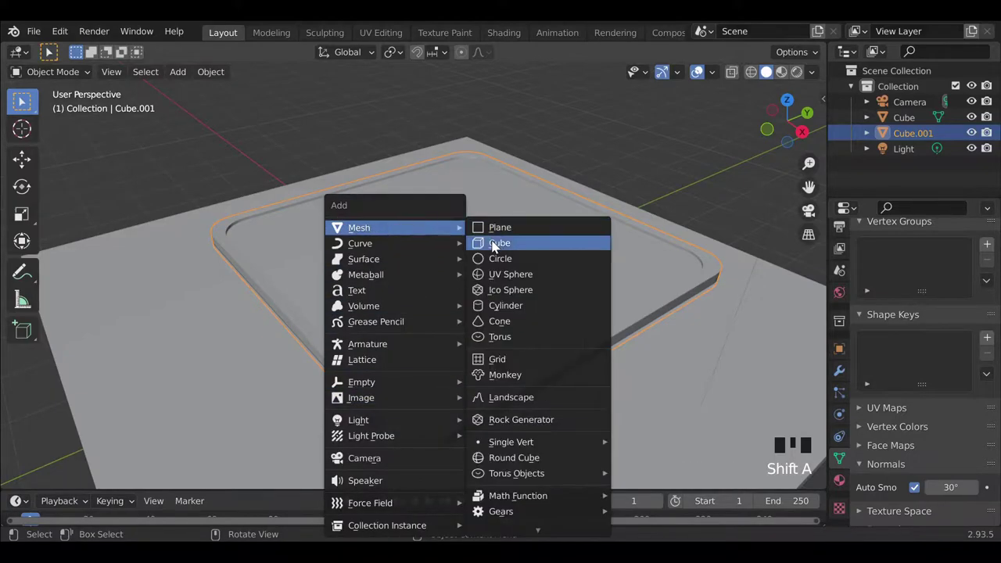
{"action": "left_click_drag", "start_coordinate": [370, 361], "coordinate": [372, 363]}
{"action": "left_click_drag", "start_coordinate": [349, 391], "coordinate": [349, 375]}
{"action": "scroll", "scroll_direction": "down", "scroll_amount": 3}
{"action": "left_click_drag", "start_coordinate": [407, 322], "coordinate": [436, 364]}
{"action": "key", "text": "g"}
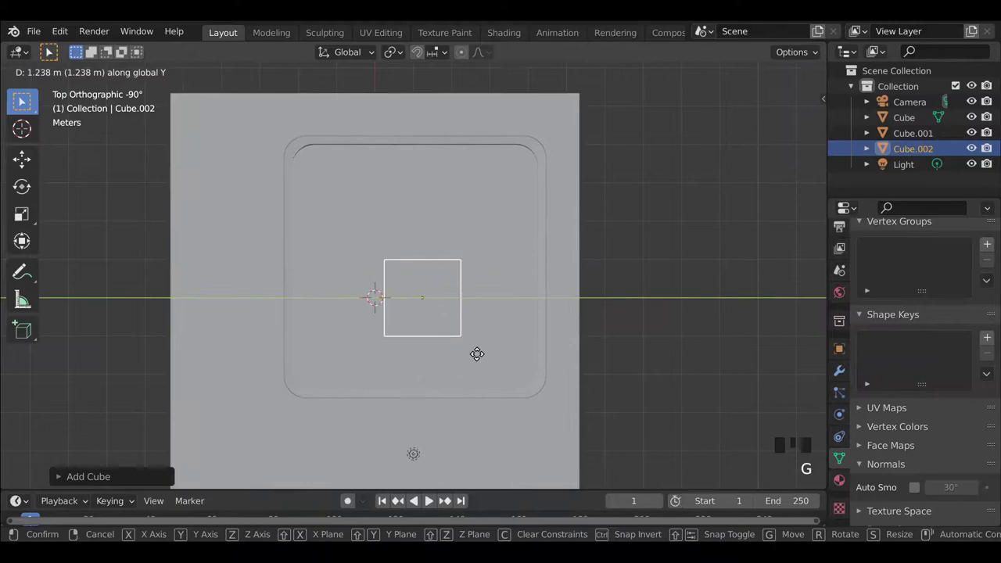
{"action": "key", "text": "g"}
{"action": "key", "text": "s"}
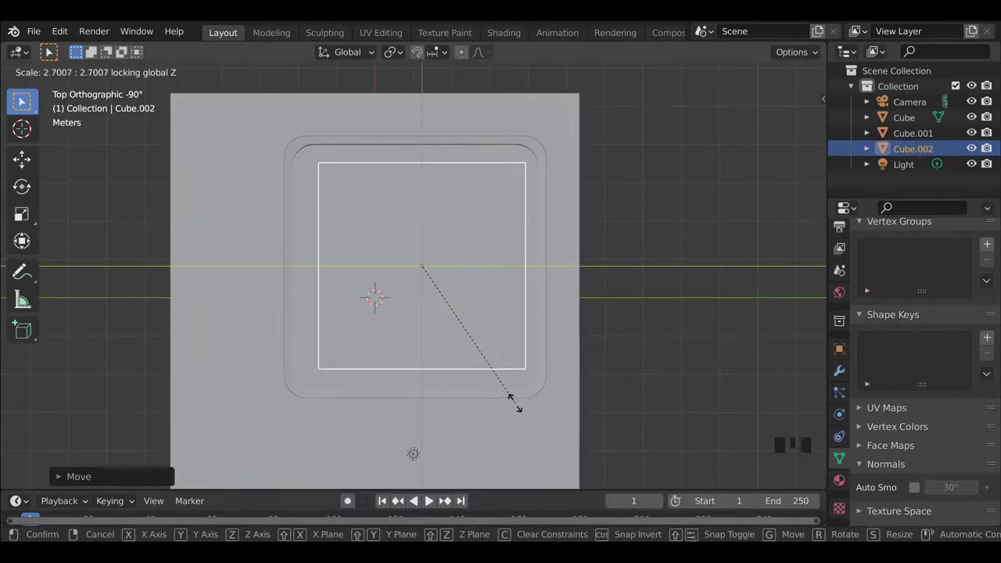
{"action": "left_click_drag", "start_coordinate": [362, 391], "coordinate": [511, 354]}
{"action": "key", "text": "g"}
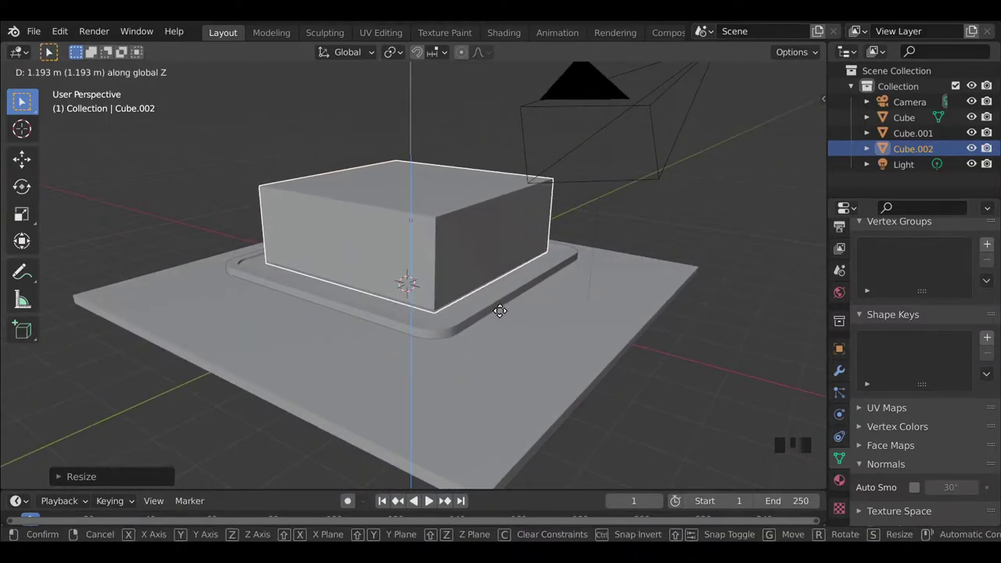
Stretch the block along its depth into a rectangular building and shift it within the tray's rim.
{"action": "scroll", "scroll_direction": "up", "scroll_amount": 3}
{"action": "left_click_drag", "start_coordinate": [491, 400], "coordinate": [491, 409]}
{"action": "key", "text": "g"}
{"action": "scroll", "scroll_direction": "down", "scroll_amount": 3}
{"action": "left_click_drag", "start_coordinate": [439, 398], "coordinate": [424, 398]}
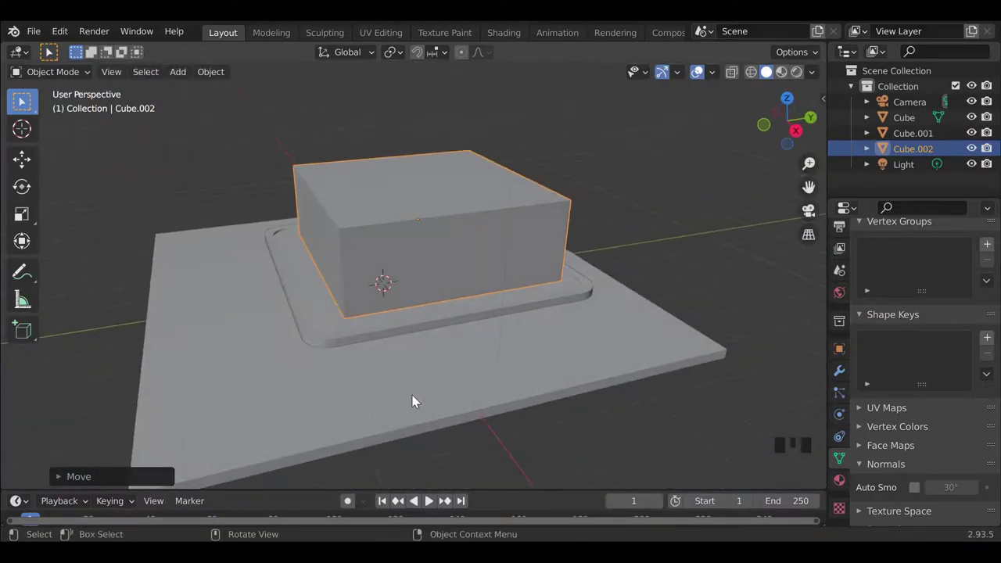
{"action": "scroll", "scroll_direction": "up", "scroll_amount": 3}
{"action": "key", "text": "s"}
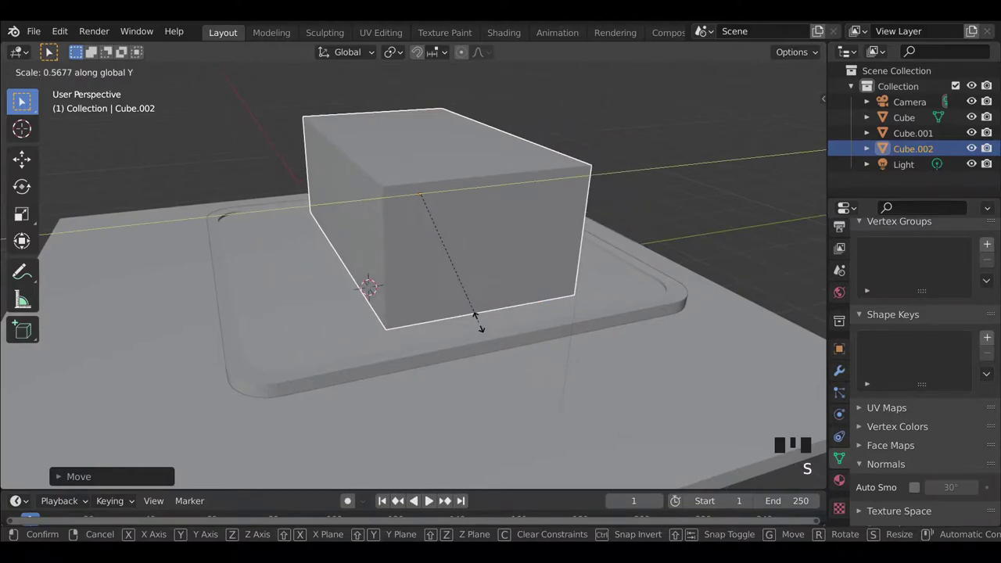
{"action": "middle_click", "coordinate": [487, 347]}
{"action": "key", "text": "g"}
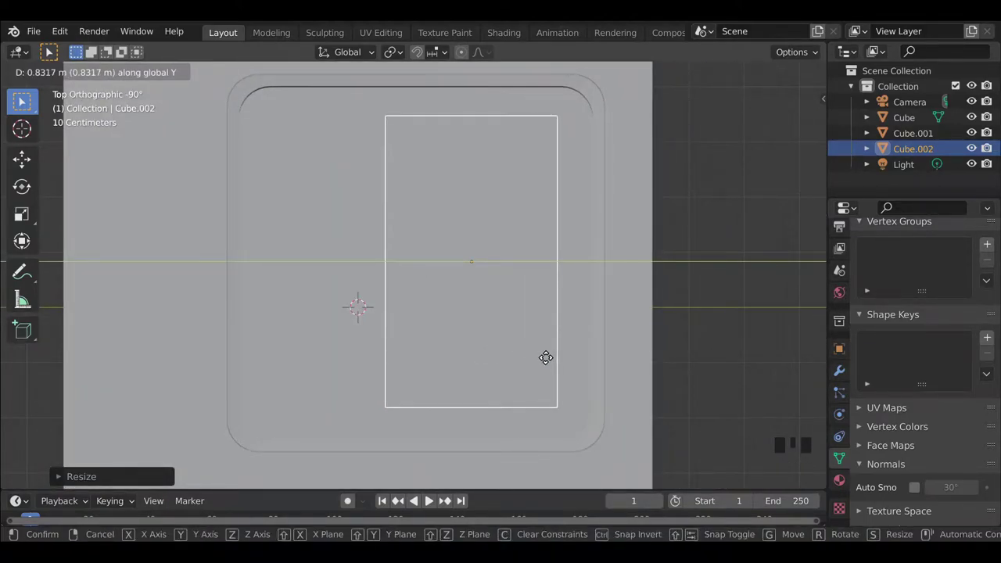
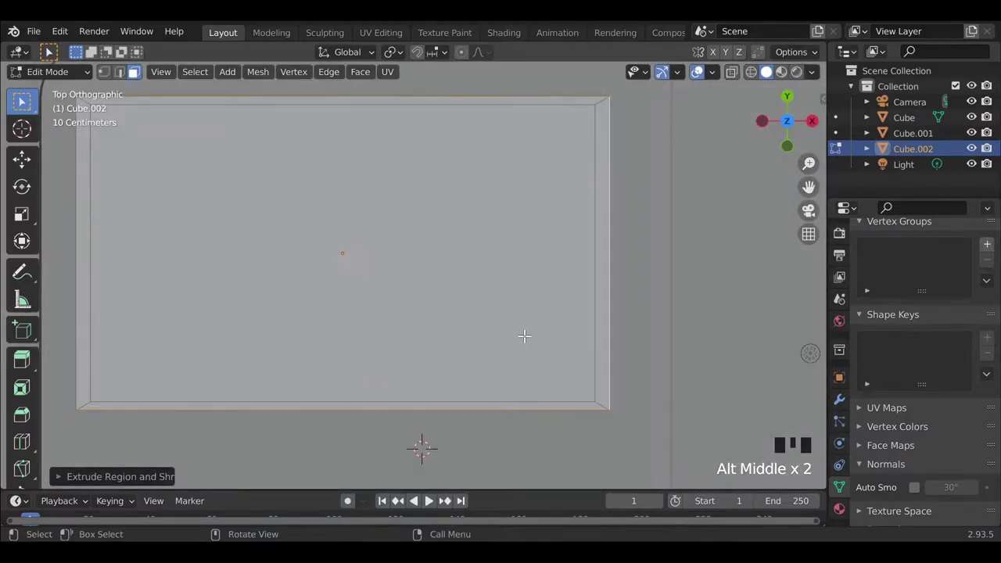
Widen the extruded top of the building outward into a roof overhang ledge.
{"action": "key", "text": "s"}
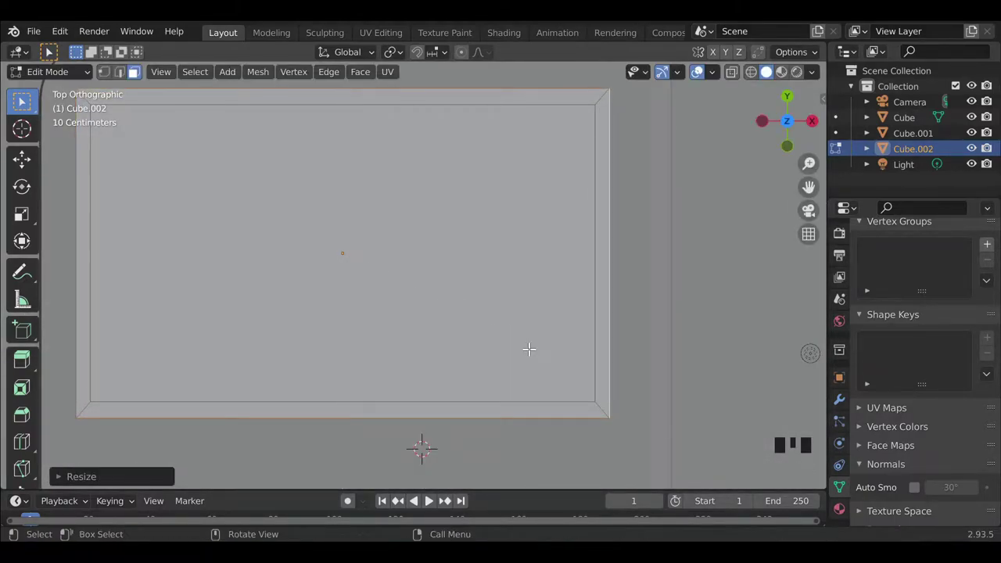
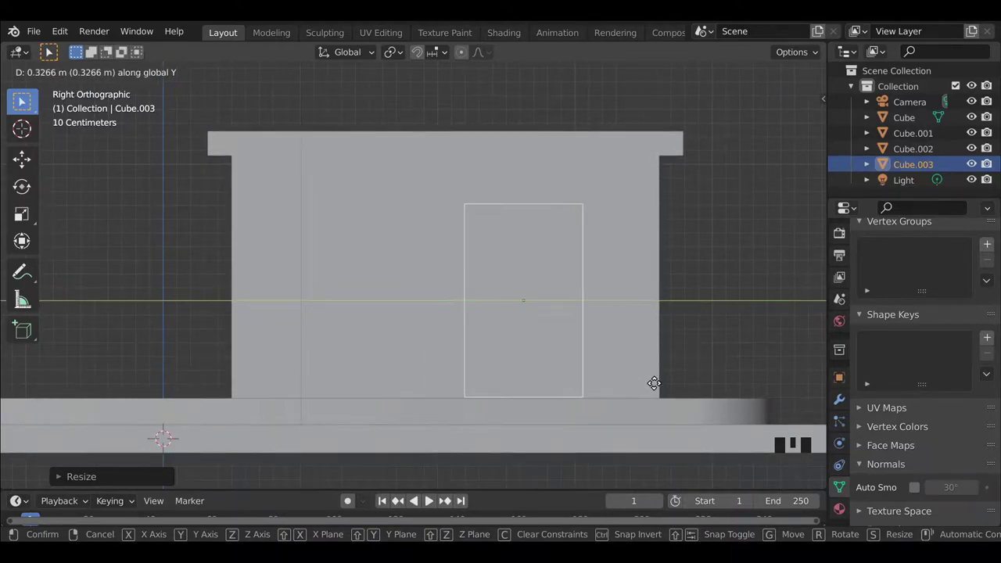
Move the new block against the side wall, scale it thin into a door and inset its face for a frame.
{"action": "scroll", "scroll_direction": "up", "scroll_amount": 3}
{"action": "left_click_drag", "start_coordinate": [554, 383], "coordinate": [513, 291]}
{"action": "scroll", "scroll_direction": "up", "scroll_amount": 3}
{"action": "key", "text": "g"}
{"action": "scroll", "scroll_direction": "down", "scroll_amount": 3}
{"action": "left_click_drag", "start_coordinate": [410, 358], "coordinate": [508, 368]}
{"action": "scroll", "scroll_direction": "down", "scroll_amount": 3}
{"action": "left_click_drag", "start_coordinate": [473, 380], "coordinate": [627, 407]}
{"action": "key", "text": "s"}
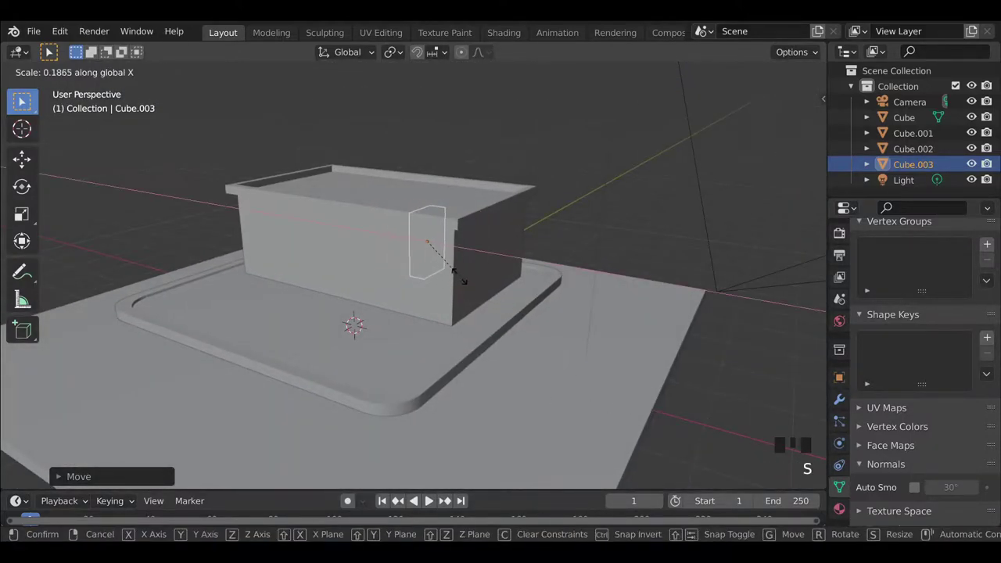
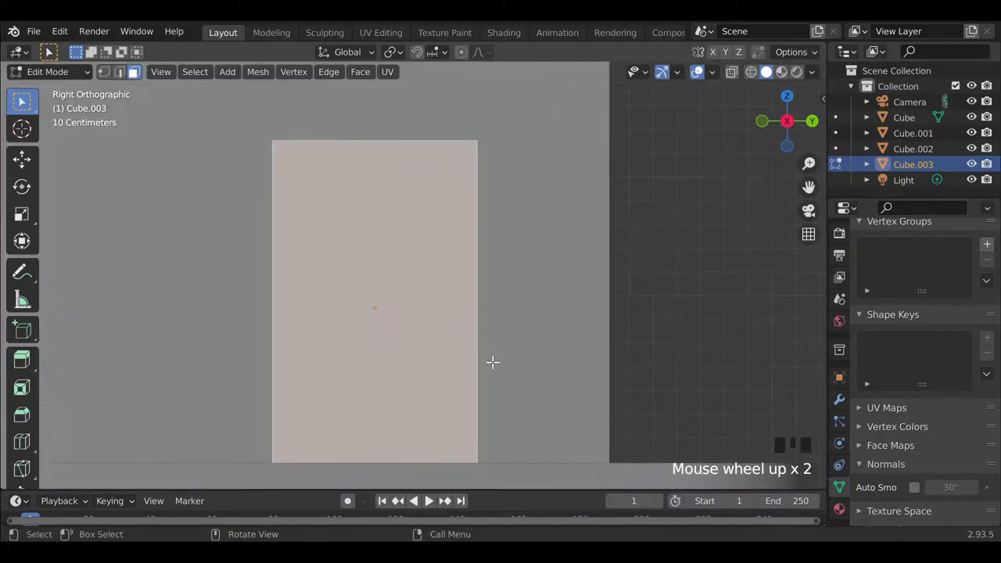
{"action": "key", "text": "e"}
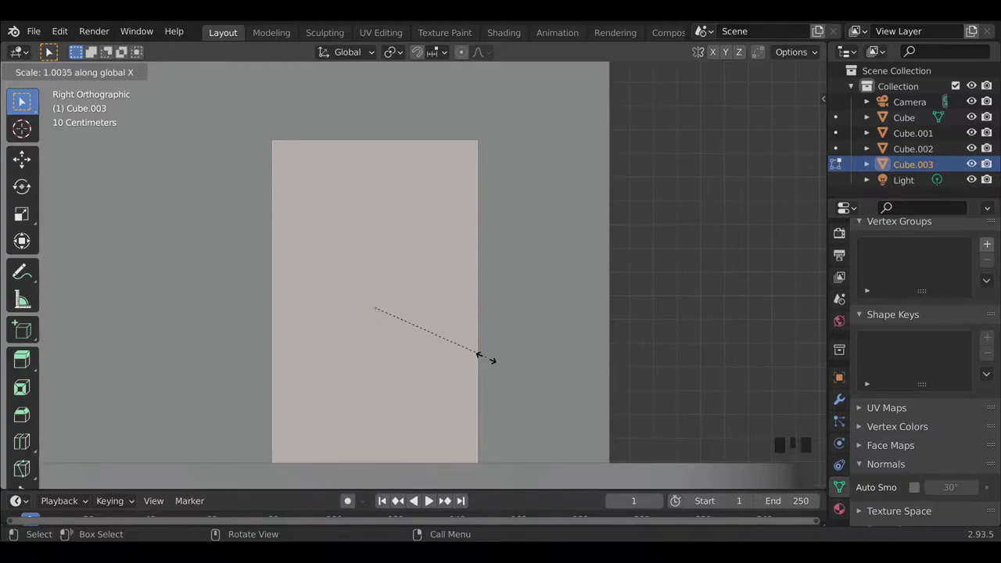
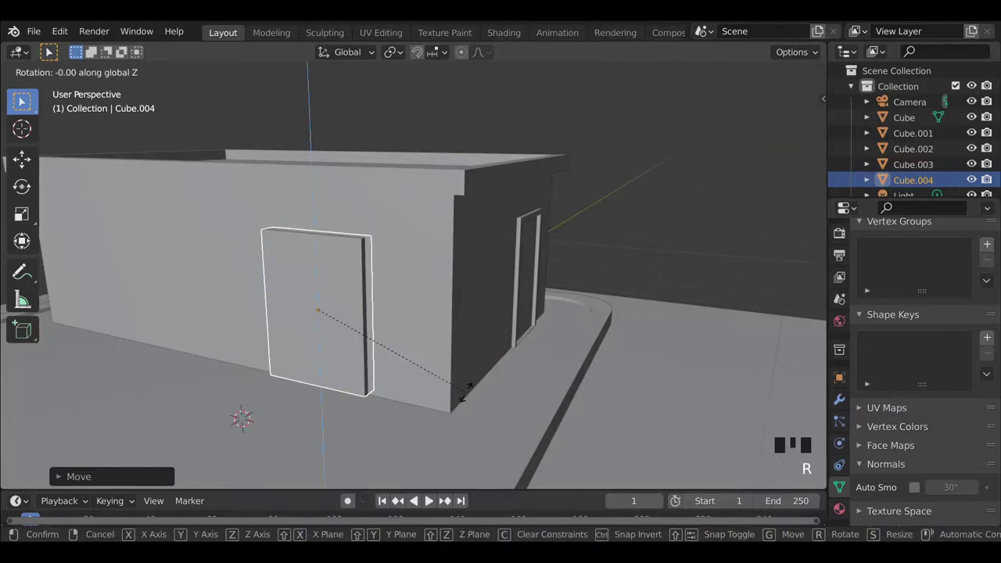
Inspect the door from around the building and add a new cube in front of the front wall.
{"action": "scroll", "scroll_direction": "down", "scroll_amount": 3}
{"action": "left_click_drag", "start_coordinate": [345, 357], "coordinate": [329, 369]}
{"action": "scroll", "scroll_direction": "down", "scroll_amount": 3}
{"action": "left_click_drag", "start_coordinate": [329, 383], "coordinate": [360, 375]}
{"action": "scroll", "scroll_direction": "down", "scroll_amount": 3}
{"action": "left_click_drag", "start_coordinate": [395, 369], "coordinate": [400, 363]}
{"action": "scroll", "scroll_direction": "up", "scroll_amount": 3}
{"action": "left_click_drag", "start_coordinate": [417, 354], "coordinate": [399, 367]}
{"action": "scroll", "scroll_direction": "up", "scroll_amount": 3}
{"action": "key", "text": "shift+a"}
{"action": "middle_click", "coordinate": [489, 388]}
{"action": "middle_click", "coordinate": [457, 392]}
{"action": "left_click_drag", "start_coordinate": [470, 414], "coordinate": [672, 453]}
Shape the new cube into a wide thin window panel on the front wall left of the door.
{"action": "key", "text": "s"}
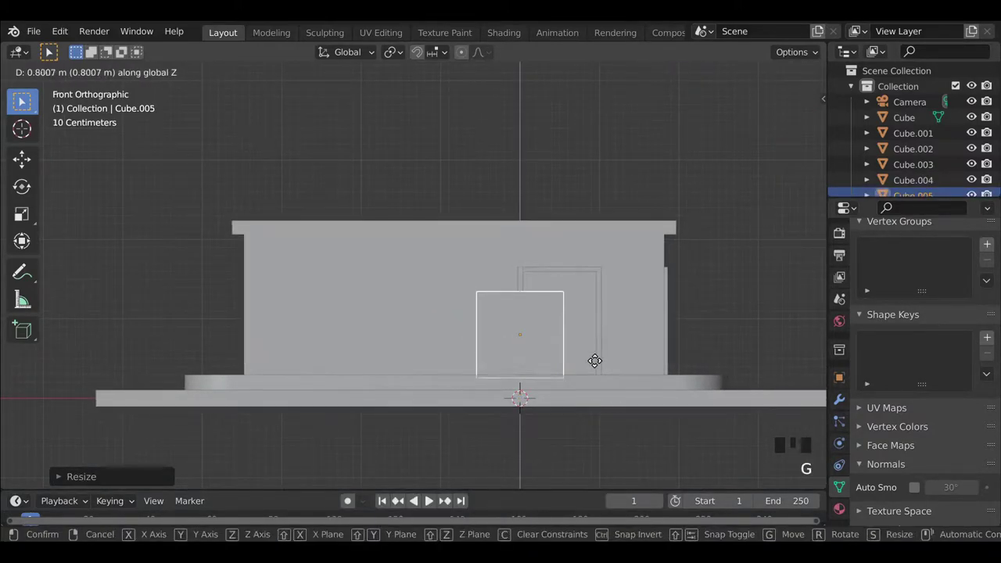
{"action": "scroll", "scroll_direction": "up", "scroll_amount": 3}
{"action": "key", "text": "g"}
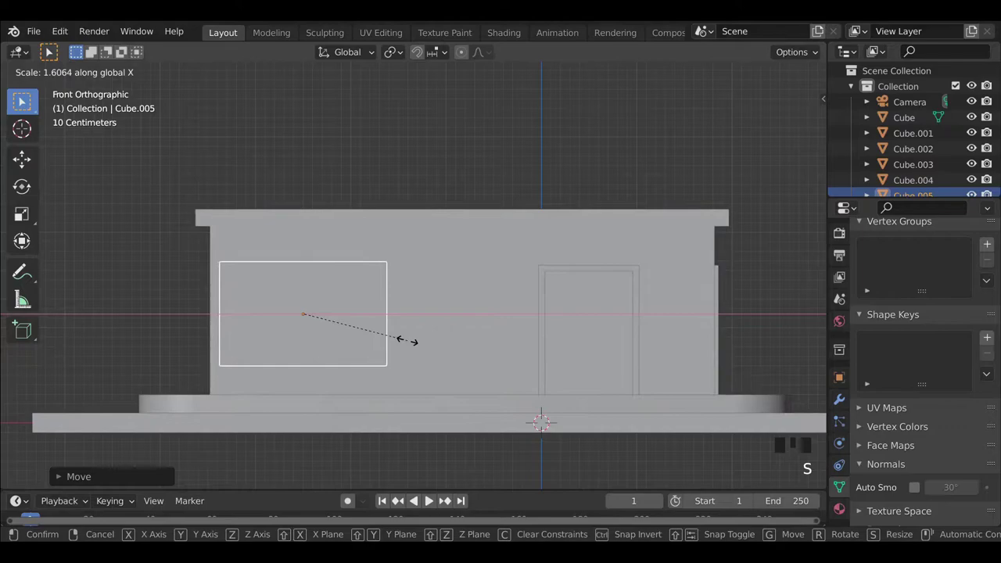
{"action": "left_click_drag", "start_coordinate": [374, 359], "coordinate": [389, 361]}
{"action": "key", "text": "s"}
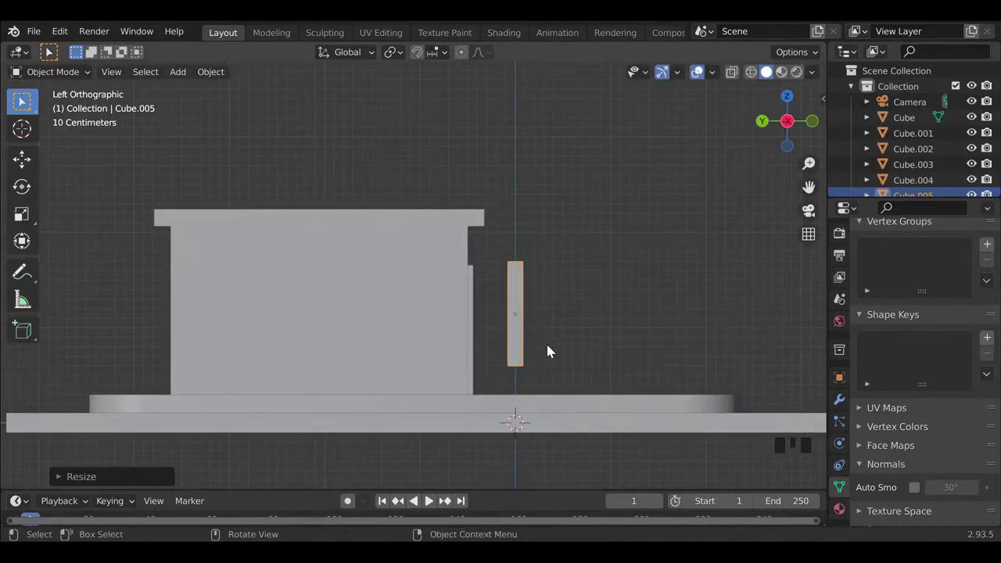
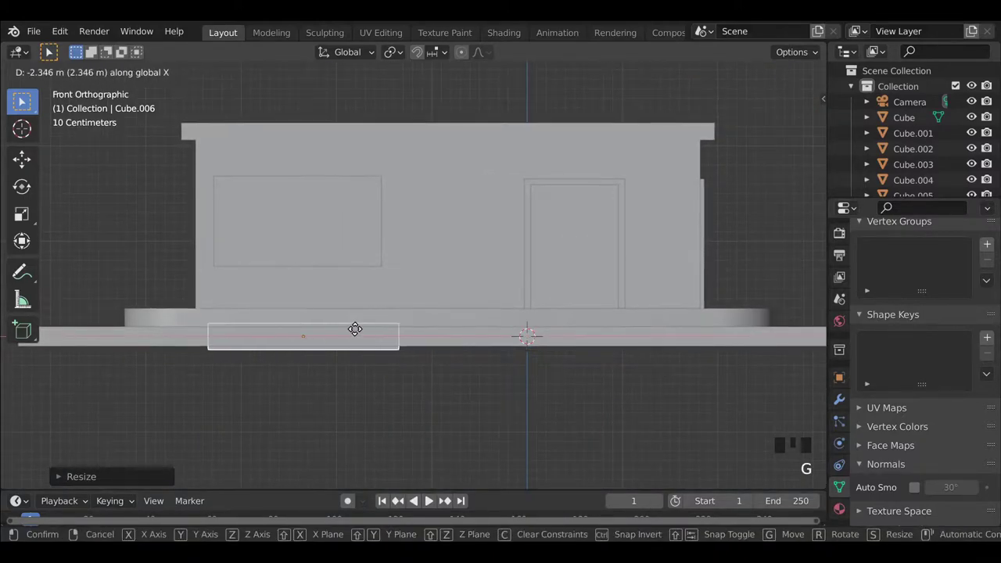
Raise the thin block below the window, deepen it front to back and set it as a sill just under the window.
{"action": "key", "text": "g"}
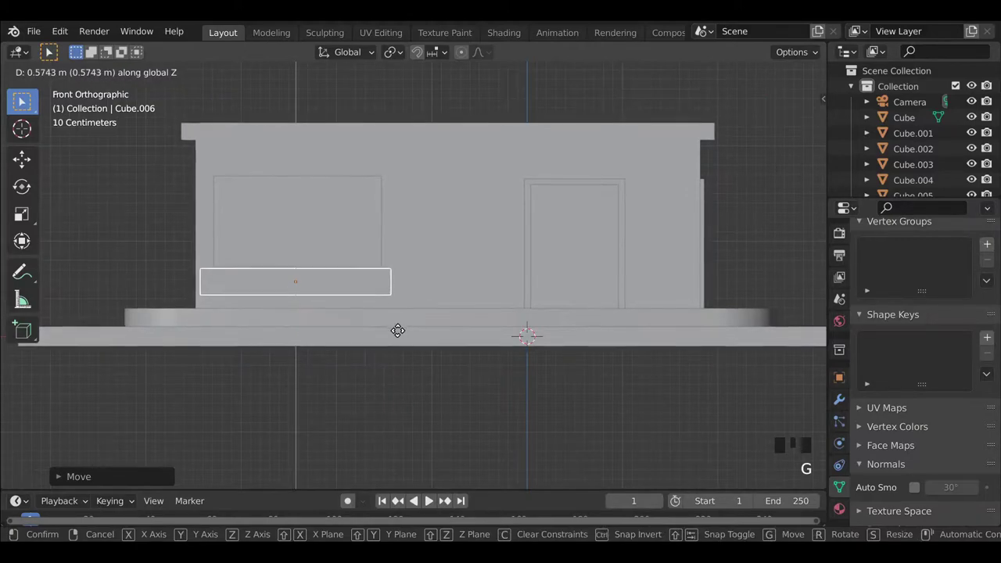
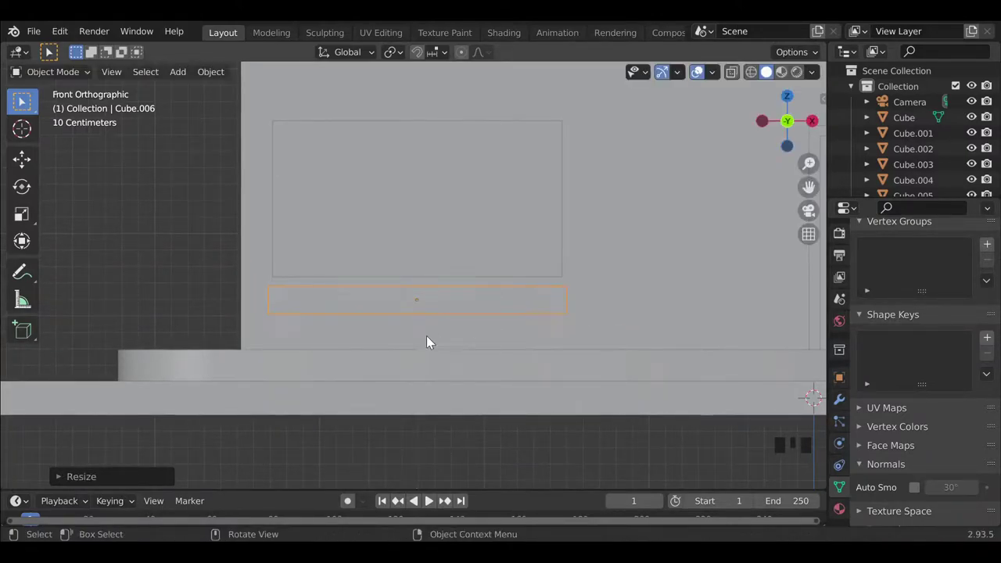
{"action": "middle_click", "coordinate": [469, 354]}
{"action": "key", "text": "s"}
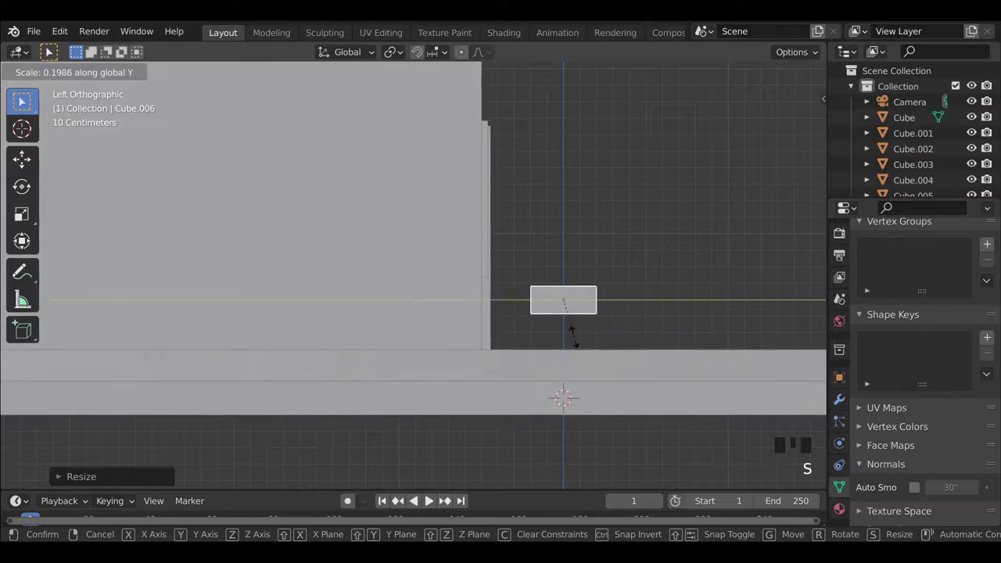
{"action": "scroll", "scroll_direction": "up", "scroll_amount": 3}
{"action": "left_click_drag", "start_coordinate": [460, 362], "coordinate": [423, 351]}
{"action": "scroll", "scroll_direction": "up", "scroll_amount": 3}
{"action": "key", "text": "g"}
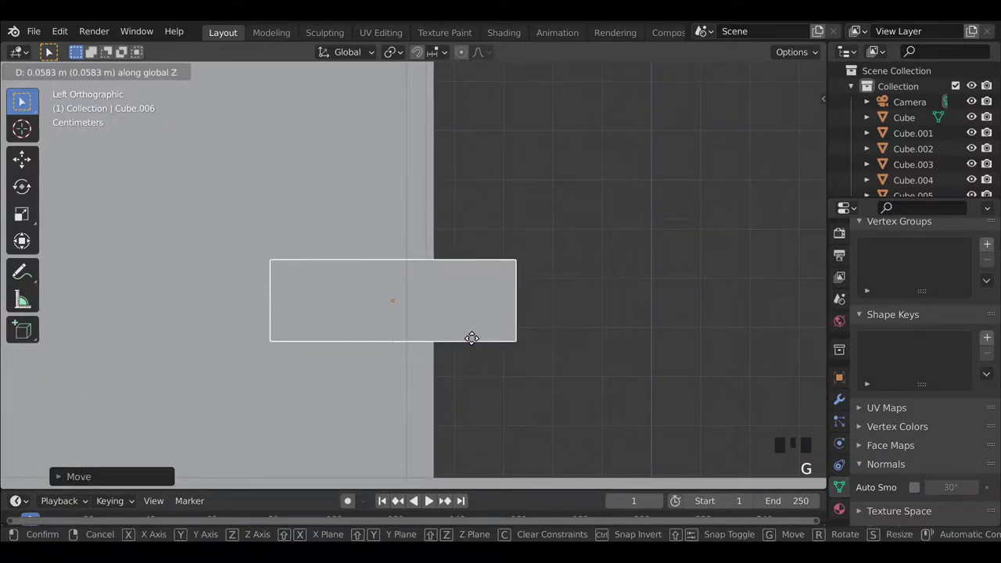
{"action": "left_click_drag", "start_coordinate": [459, 357], "coordinate": [410, 370]}
{"action": "scroll", "scroll_direction": "down", "scroll_amount": 3}
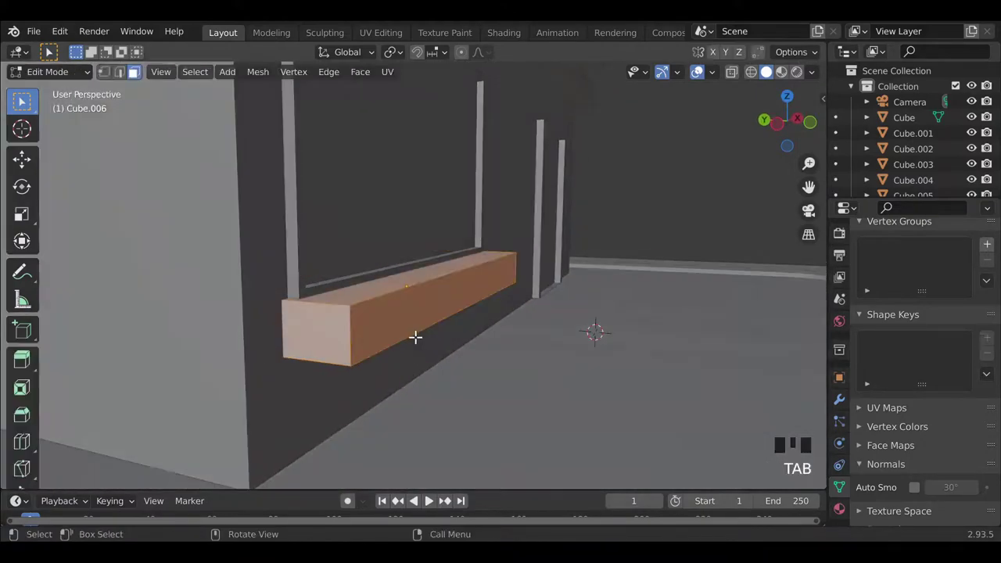
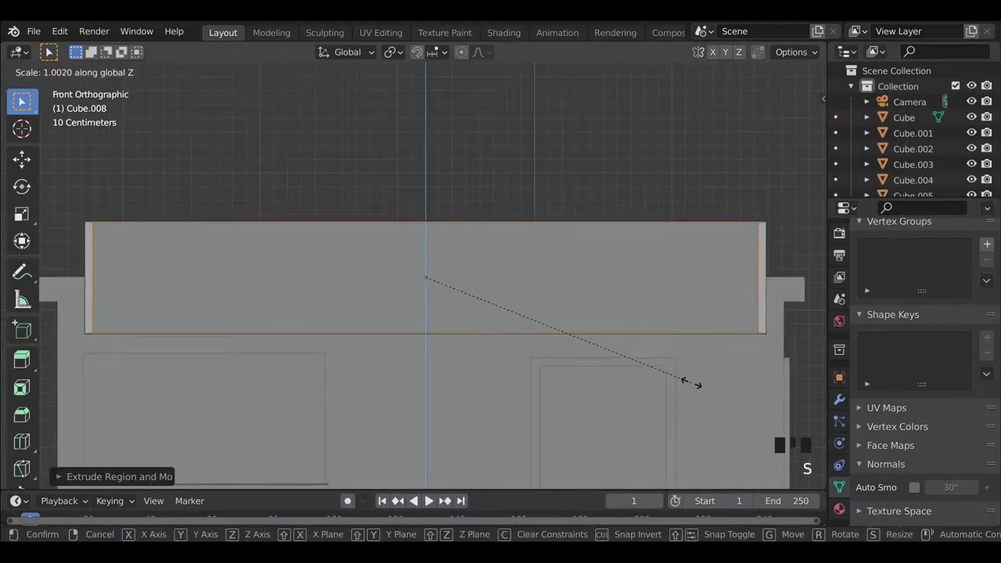
Set the sign panel flush against the front wall and shrink its inner border vertically.
{"action": "key", "text": "Tab"}
{"action": "middle_click", "coordinate": [576, 351]}
{"action": "key", "text": "g"}
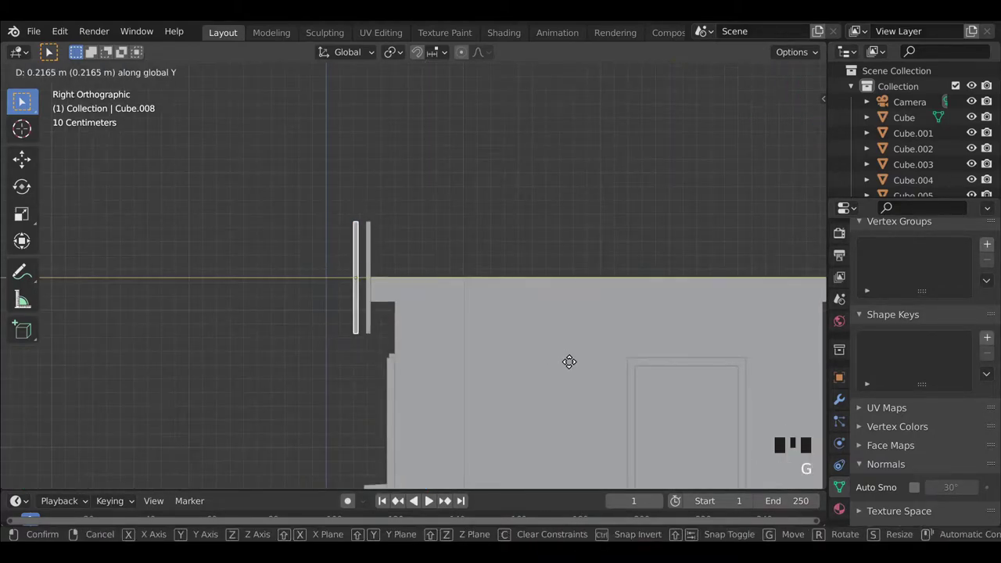
{"action": "left_click_drag", "start_coordinate": [393, 338], "coordinate": [548, 340]}
{"action": "scroll", "scroll_direction": "down", "scroll_amount": 3}
{"action": "key", "text": "s"}
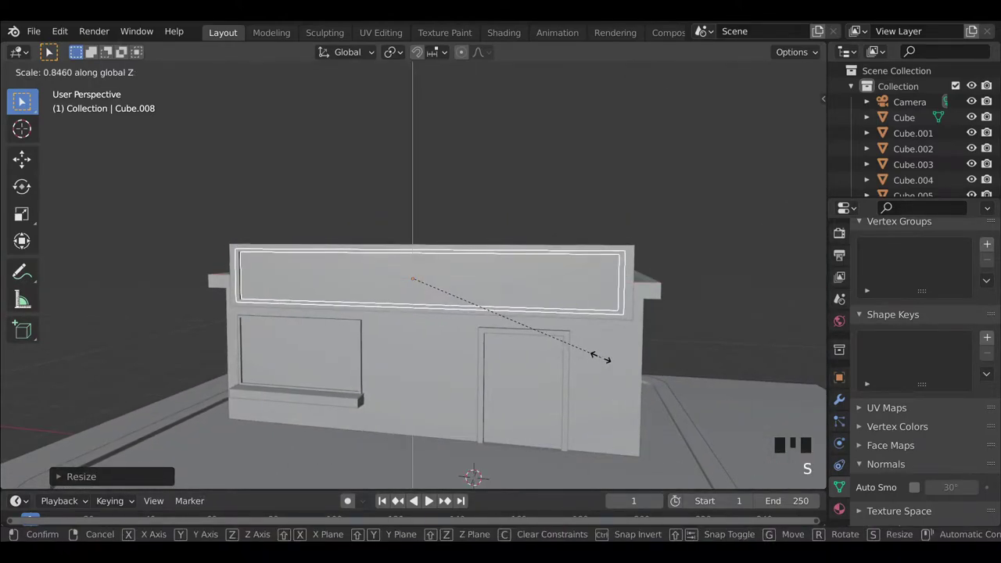
{"action": "left_click_drag", "start_coordinate": [628, 353], "coordinate": [470, 193]}
{"action": "left_click", "coordinate": [470, 193]}
Save the project and orbit around the finished storefront to review it.
{"action": "scroll", "scroll_direction": "down", "scroll_amount": 3}
{"action": "left_click_drag", "start_coordinate": [275, 330], "coordinate": [354, 341]}
{"action": "key", "text": "ctrl+s"}
{"action": "scroll", "scroll_direction": "down", "scroll_amount": 3}
{"action": "left_click_drag", "start_coordinate": [347, 355], "coordinate": [415, 376]}
{"action": "left_click_drag", "start_coordinate": [353, 407], "coordinate": [325, 411]}
{"action": "left_click", "coordinate": [517, 327]}
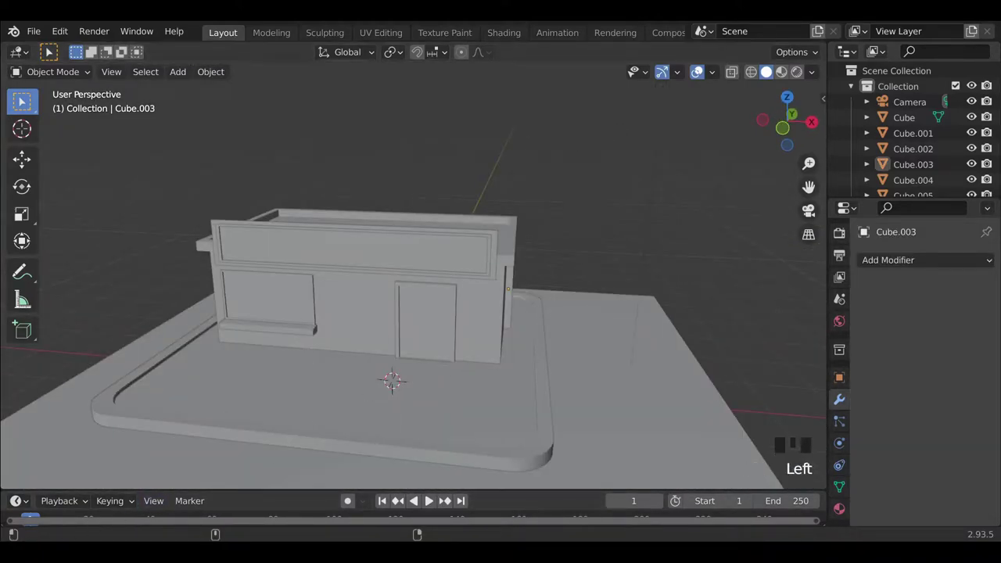
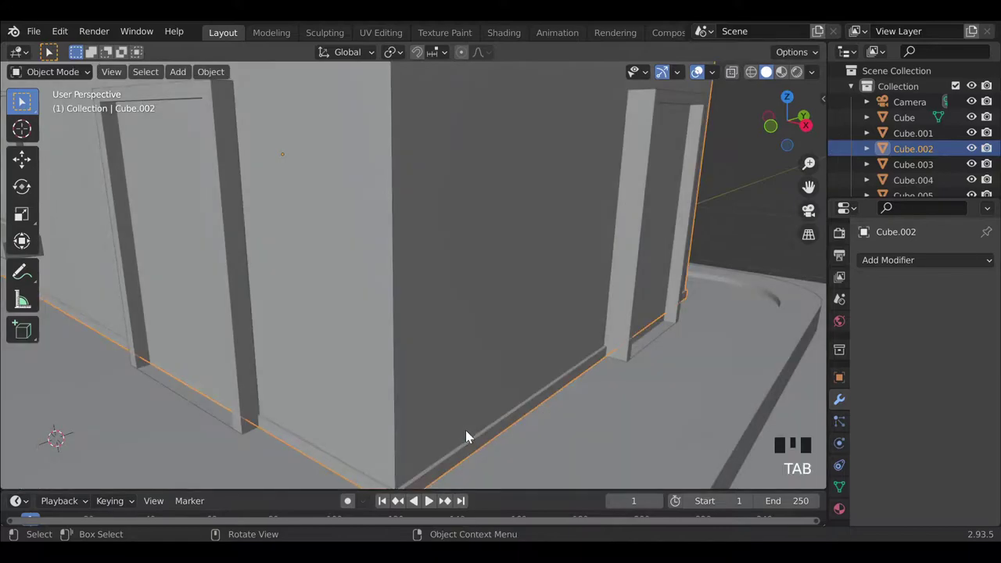
Select the building walls, add a Boolean difference modifier and start picking the door cutter.
{"action": "scroll", "scroll_direction": "down", "scroll_amount": 3}
{"action": "left_click_drag", "start_coordinate": [464, 422], "coordinate": [693, 238]}
{"action": "left_click", "coordinate": [693, 238]}
{"action": "left_click_drag", "start_coordinate": [467, 402], "coordinate": [447, 367]}
{"action": "scroll", "scroll_direction": "up", "scroll_amount": 3}
{"action": "left_click", "coordinate": [458, 269]}
{"action": "left_click", "coordinate": [683, 346]}
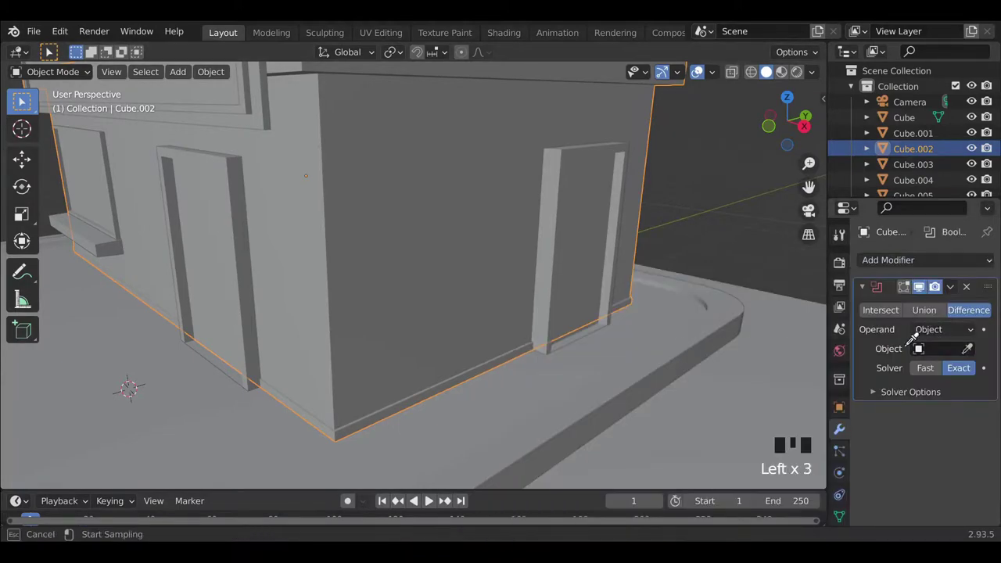
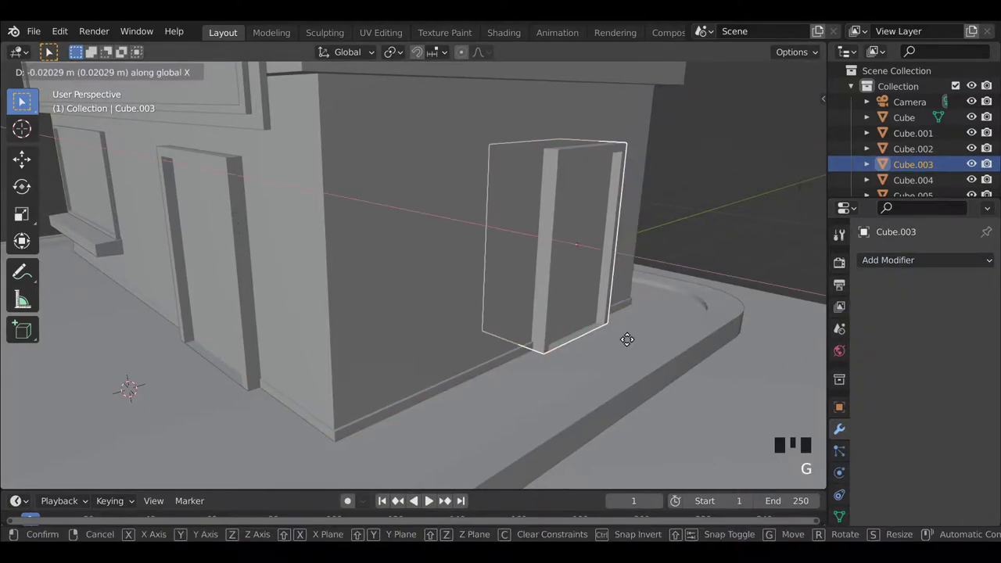
Confirm the side door block's new position and start moving the front door block.
{"action": "left_click", "coordinate": [244, 261]}
{"action": "key", "text": "g"}
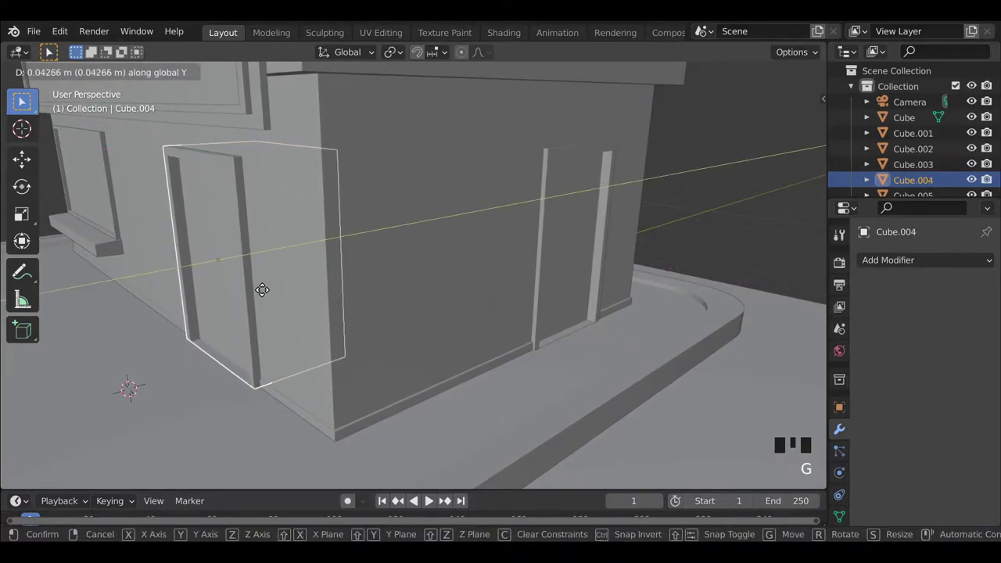
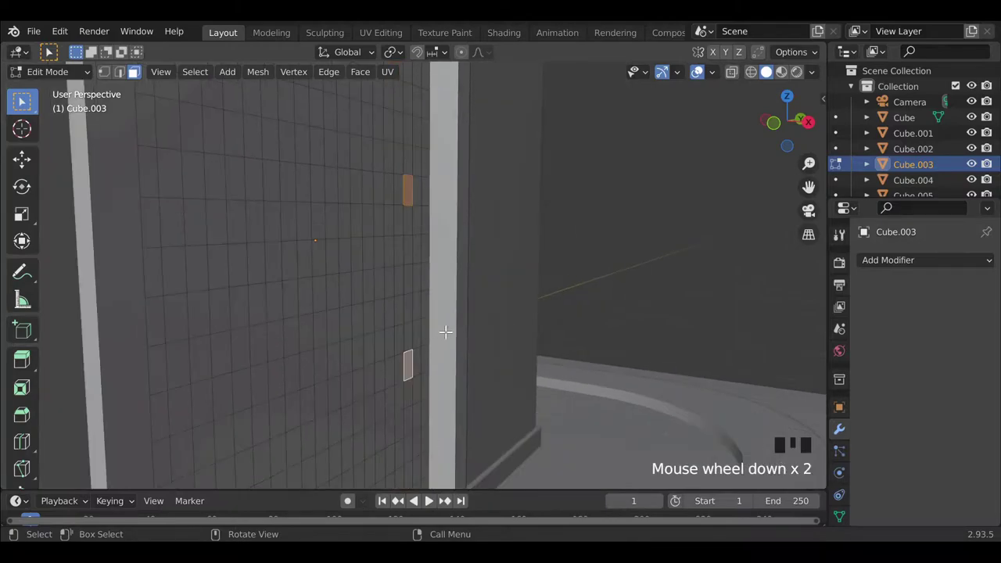
Extrude the two small selected grid faces outward as door handles.
{"action": "key", "text": "e"}
{"action": "key", "text": "e"}
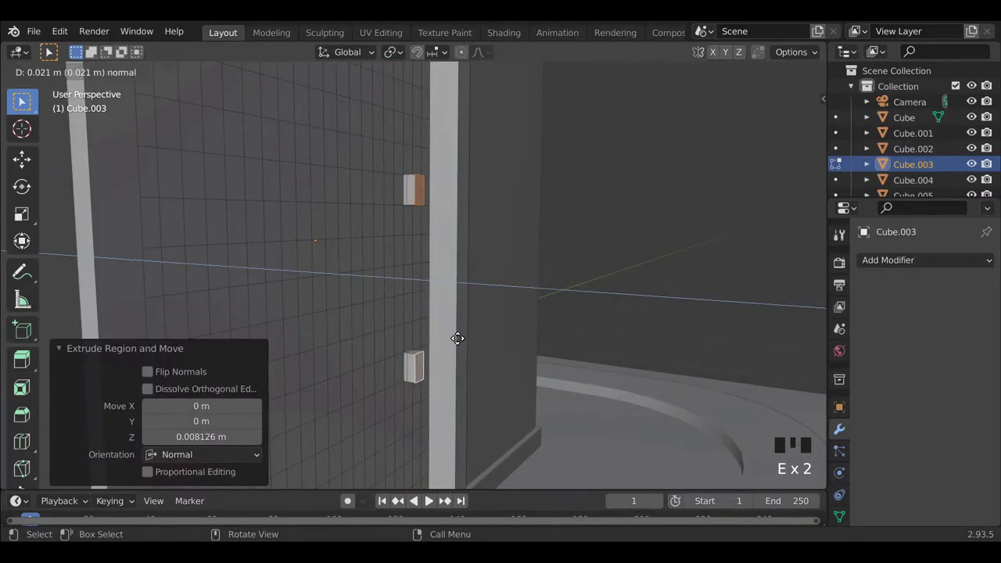
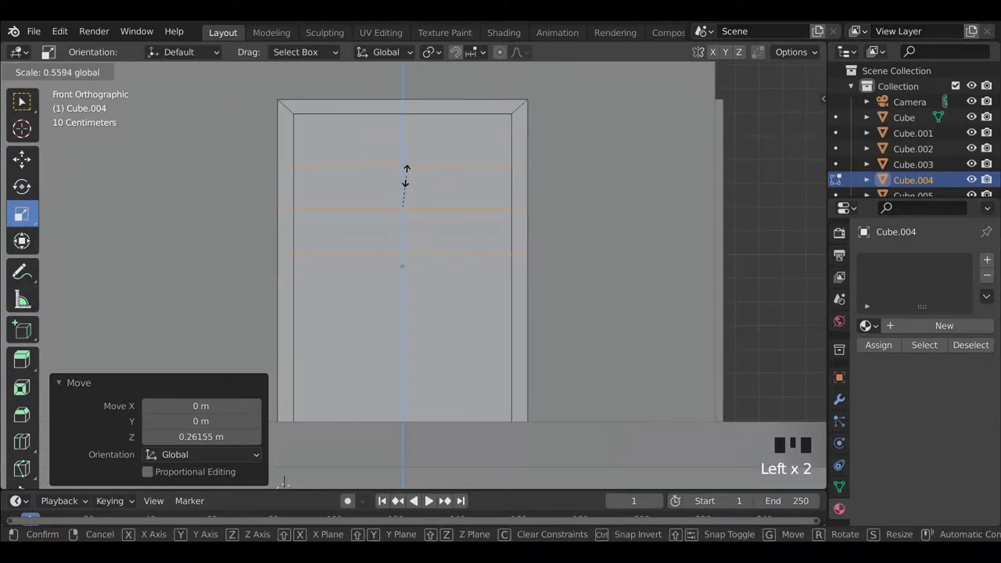
Move the second door's three loop cuts vertically to gather them into a band.
{"action": "scroll", "scroll_direction": "up", "scroll_amount": 3}
{"action": "key", "text": "g"}
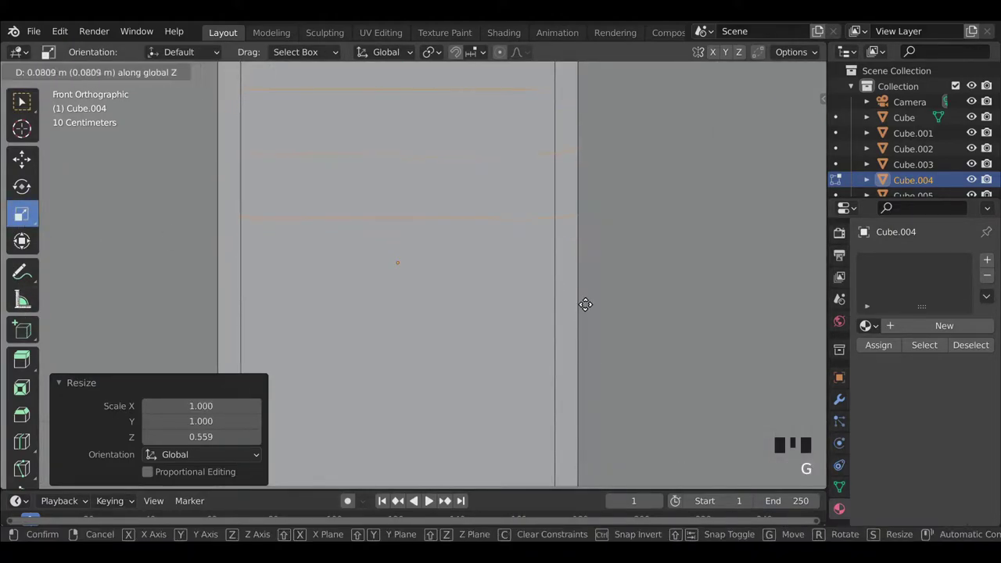
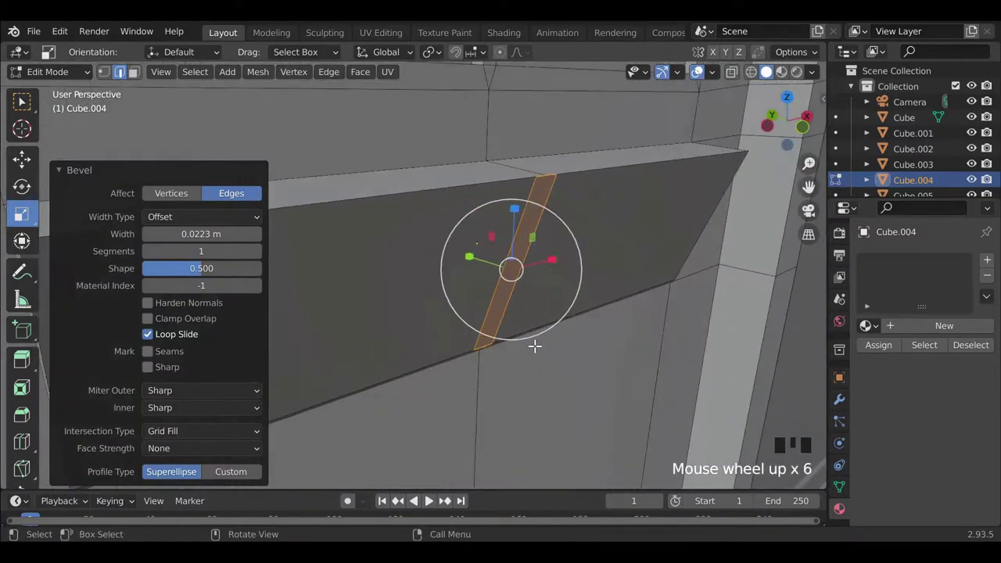
Extrude the bevelled strip inward to recess a groove in the tilted panel, then leave Edit Mode.
{"action": "key", "text": "e"}
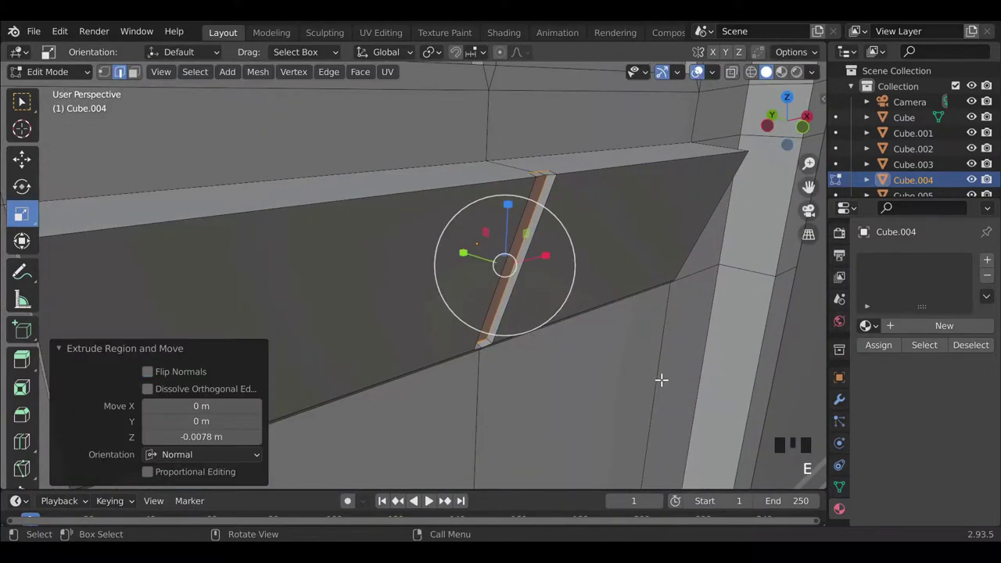
{"action": "key", "text": "Tab"}
{"action": "scroll", "scroll_direction": "down", "scroll_amount": 3}
{"action": "left_click_drag", "start_coordinate": [574, 392], "coordinate": [472, 381]}
{"action": "scroll", "scroll_direction": "down", "scroll_amount": 3}
{"action": "left_click_drag", "start_coordinate": [469, 393], "coordinate": [460, 385]}
{"action": "scroll", "scroll_direction": "down", "scroll_amount": 3}
Add a new mesh cylinder and switch to a top-down view of the slab to place it.
{"action": "left_click_drag", "start_coordinate": [509, 392], "coordinate": [439, 398]}
{"action": "scroll", "scroll_direction": "down", "scroll_amount": 3}
{"action": "left_click_drag", "start_coordinate": [430, 399], "coordinate": [688, 257]}
{"action": "left_click", "coordinate": [689, 257]}
{"action": "left_click", "coordinate": [781, 79]}
{"action": "left_click", "coordinate": [778, 75]}
{"action": "key", "text": "shift+a"}
{"action": "middle_click", "coordinate": [462, 325]}
Scale the new cylinder and drag it onto the slab in front of the shop.
{"action": "key", "text": "s"}
{"action": "key", "text": "g"}
{"action": "left_click_drag", "start_coordinate": [581, 345], "coordinate": [578, 386]}
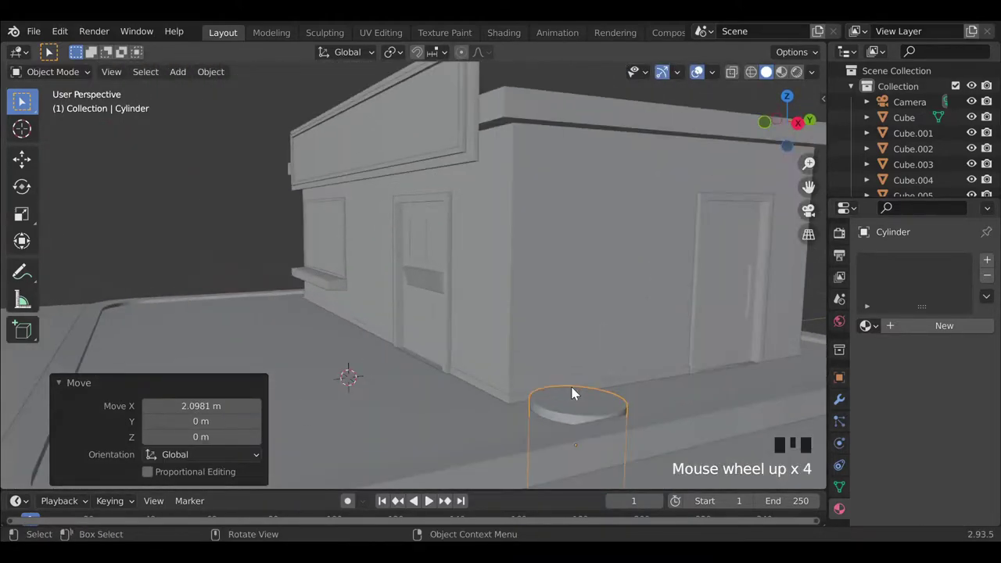
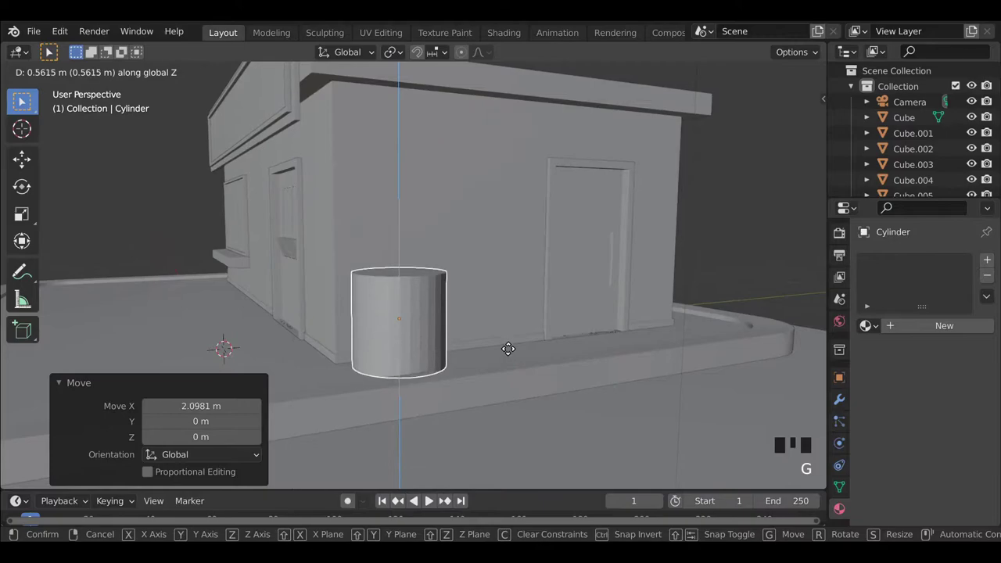
{"action": "scroll", "scroll_direction": "up", "scroll_amount": 3}
Shrink the cylinder to about 0.52 and slide it beside the shop wall.
{"action": "key", "text": "s"}
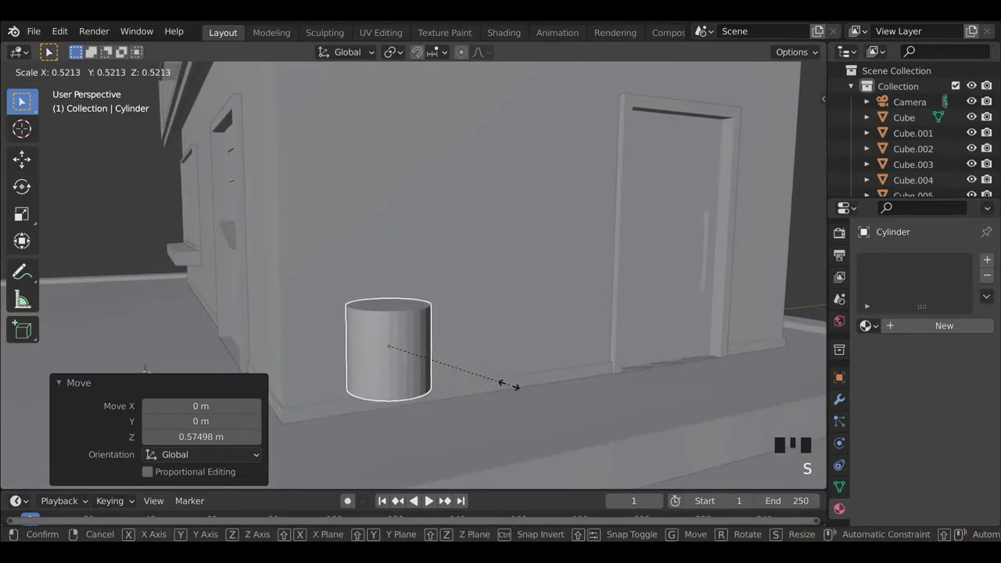
{"action": "key", "text": "s"}
{"action": "key", "text": "g"}
{"action": "left_click_drag", "start_coordinate": [478, 423], "coordinate": [631, 458]}
{"action": "key", "text": "g"}
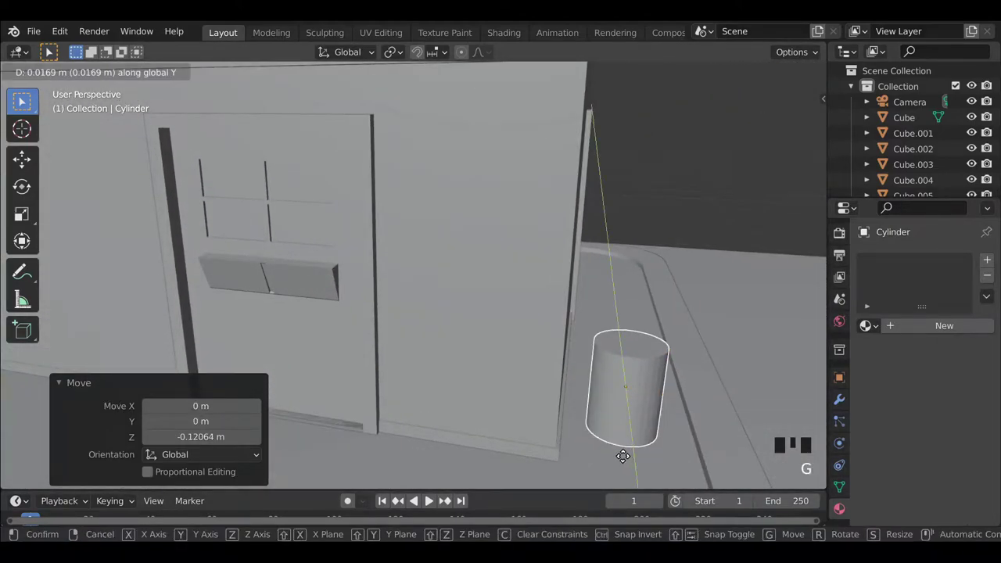
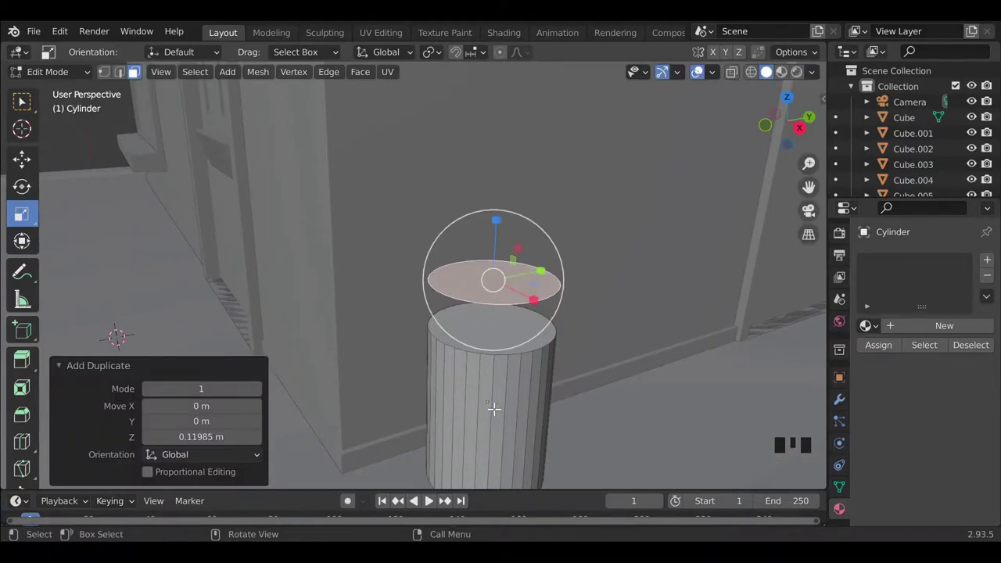
Loop-cut the cylinder, bevel thick rims and push the slats inward with Alt+E.
{"action": "key", "text": "ctrl+r"}
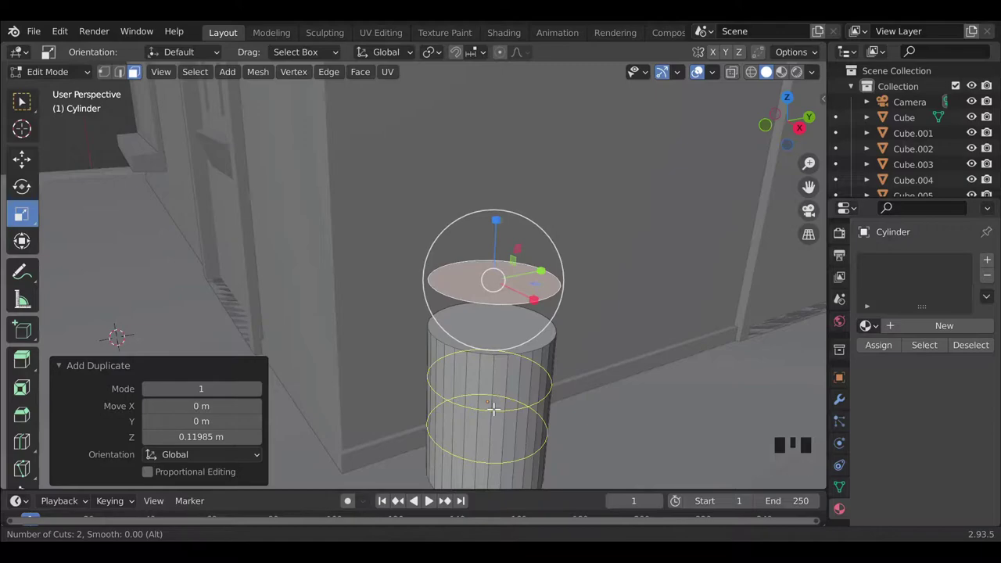
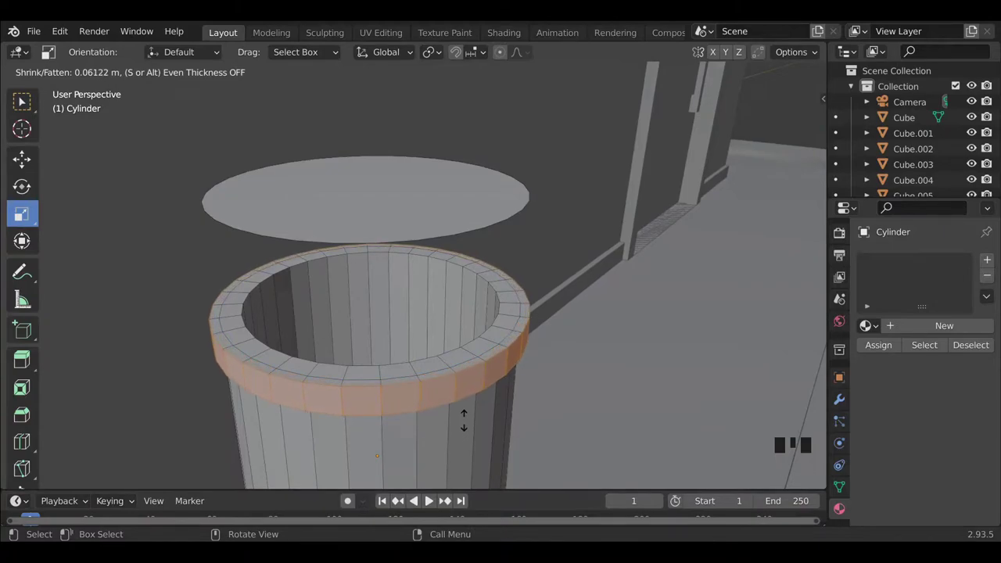
{"action": "key", "text": "ctrl+b"}
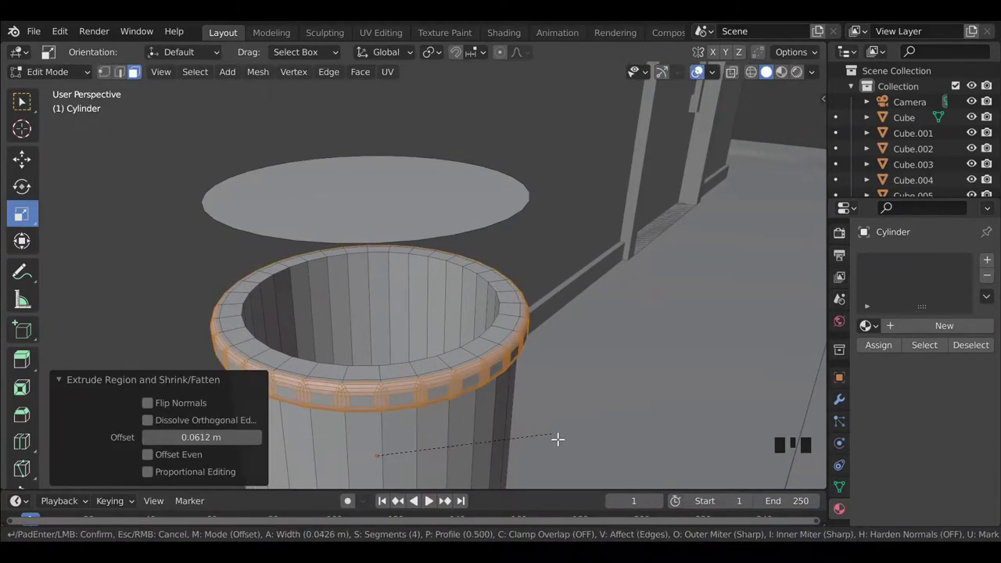
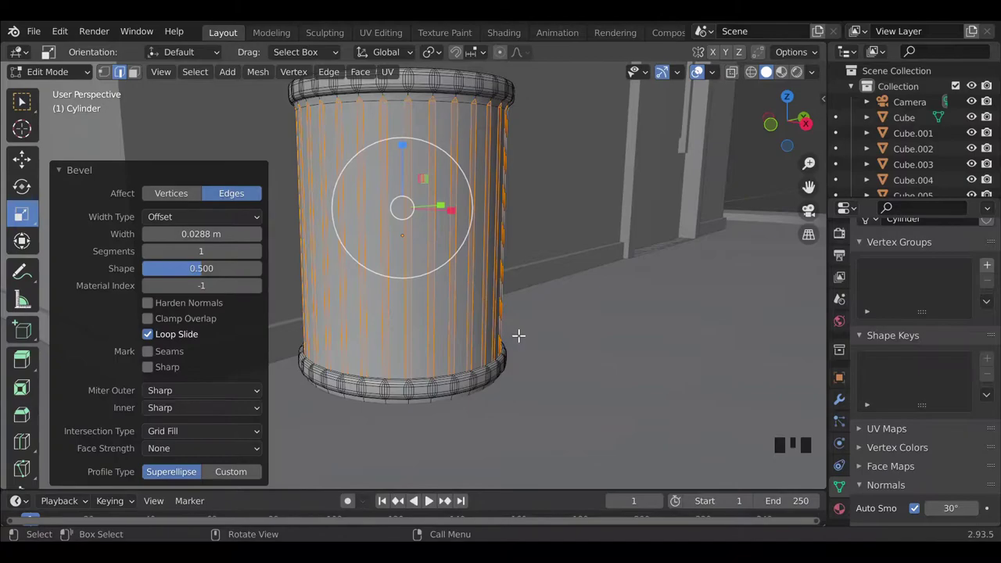
{"action": "key", "text": "alt+e"}
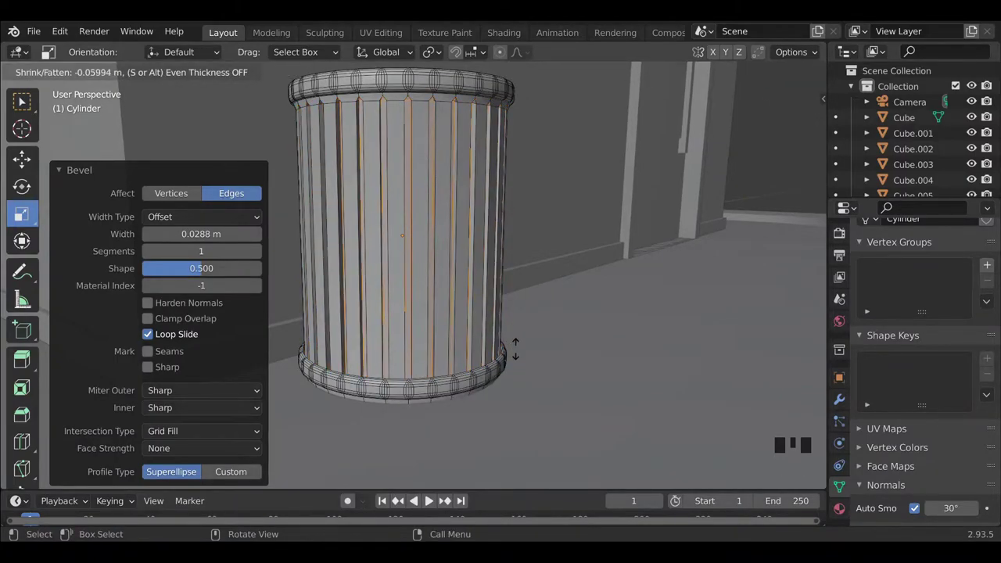
{"action": "key", "text": "Tab"}
Orbit to inspect the finished can body and select the lid disc.
{"action": "left_click_drag", "start_coordinate": [456, 300], "coordinate": [236, 129]}
{"action": "left_click", "coordinate": [237, 129]}
{"action": "left_click", "coordinate": [232, 147]}
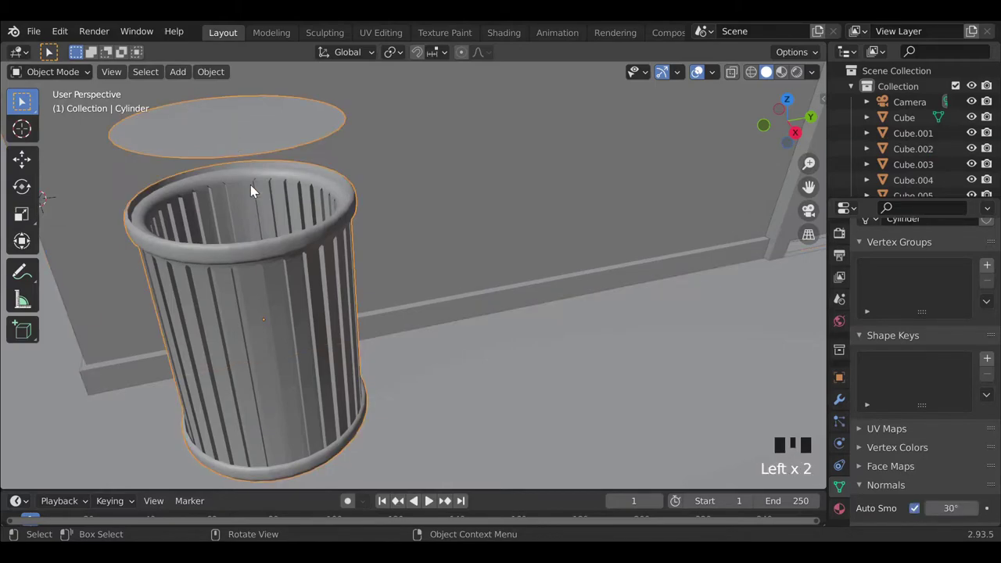
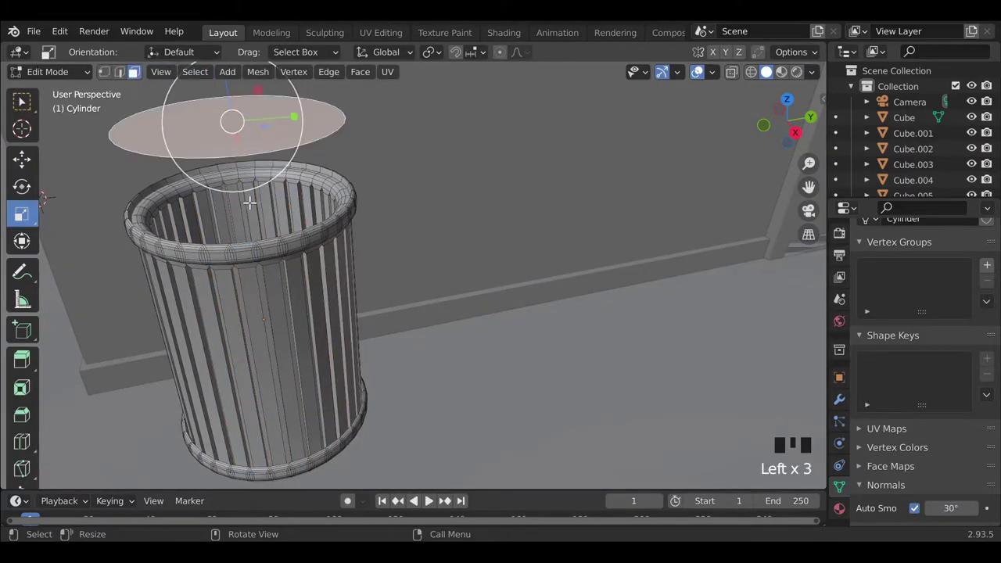
Extrude the lid top, shrink its centre and bevel rings to form radial ribs.
{"action": "key", "text": "e"}
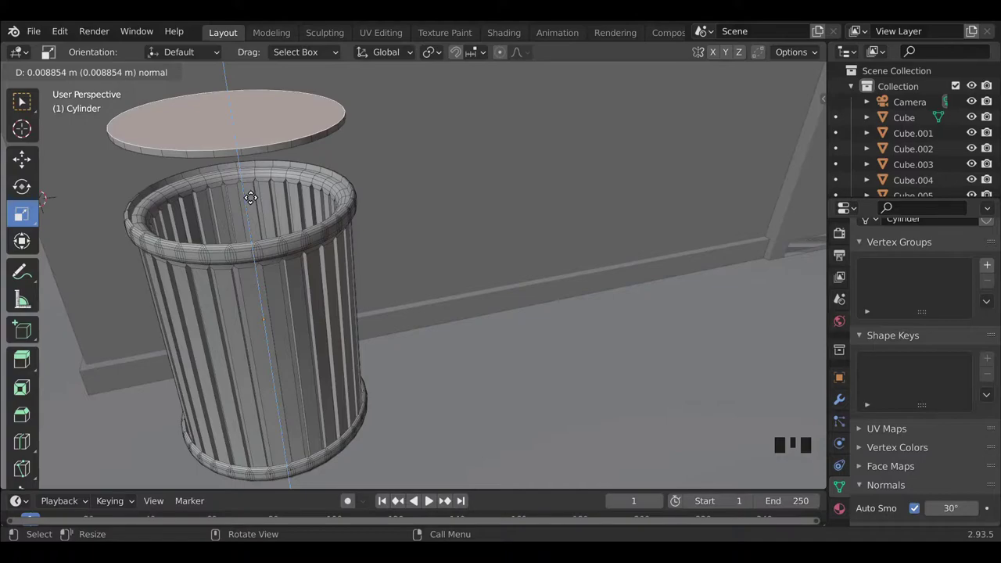
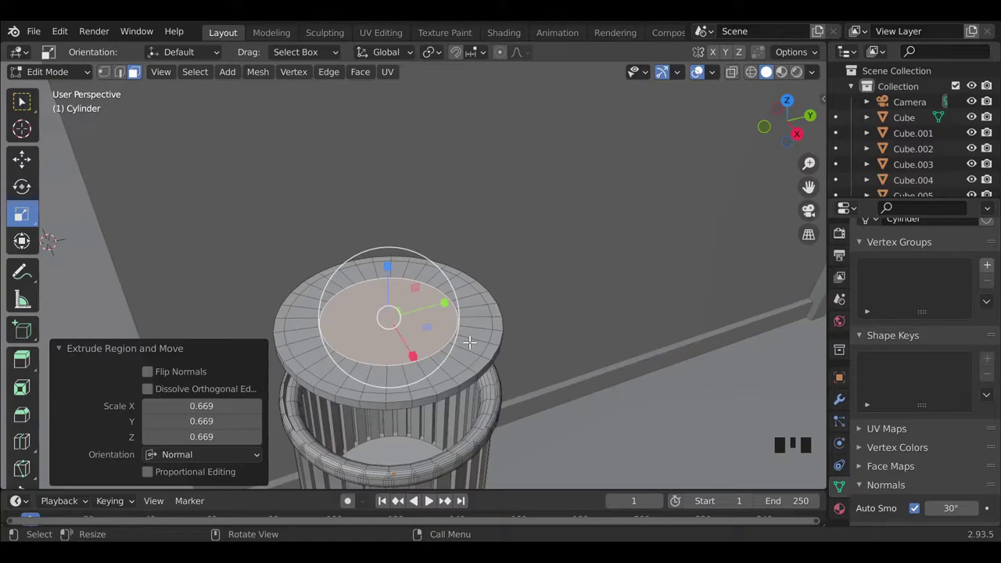
{"action": "key", "text": "e"}
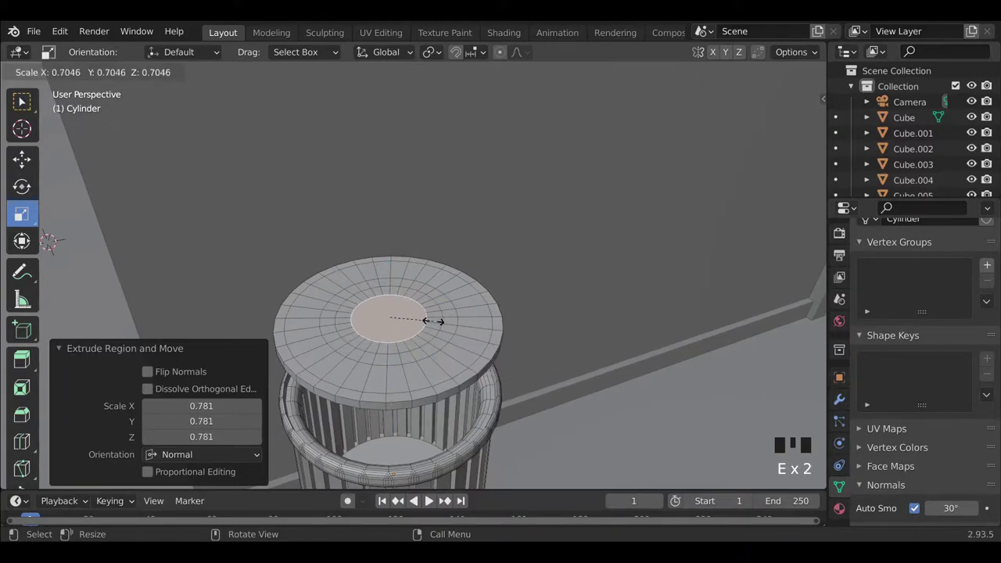
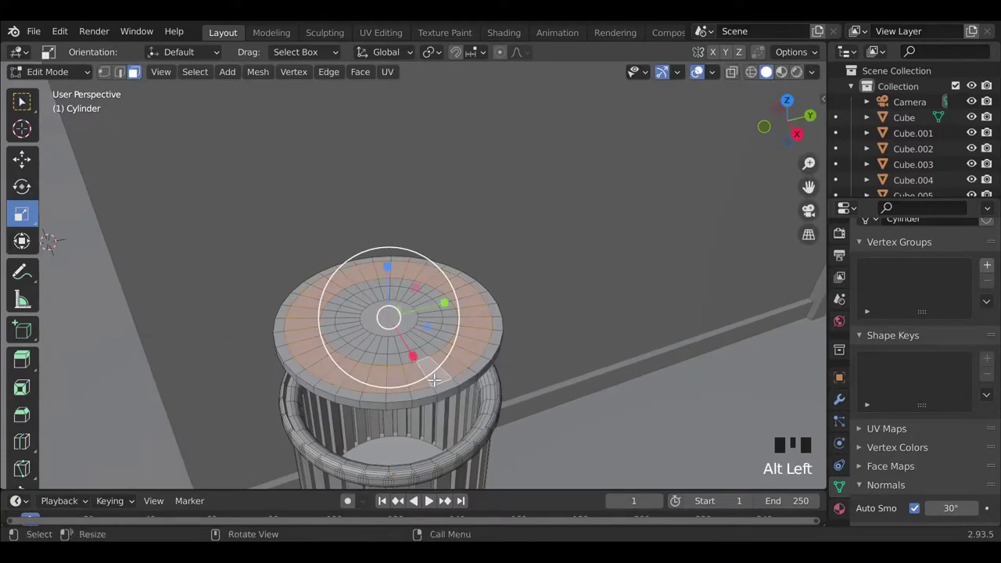
{"action": "key", "text": "ctrl+b"}
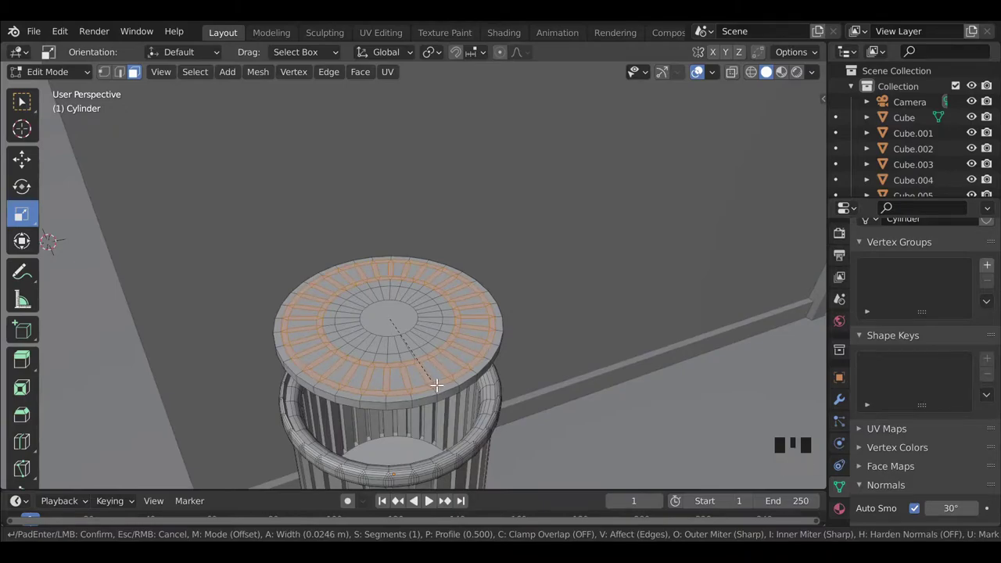
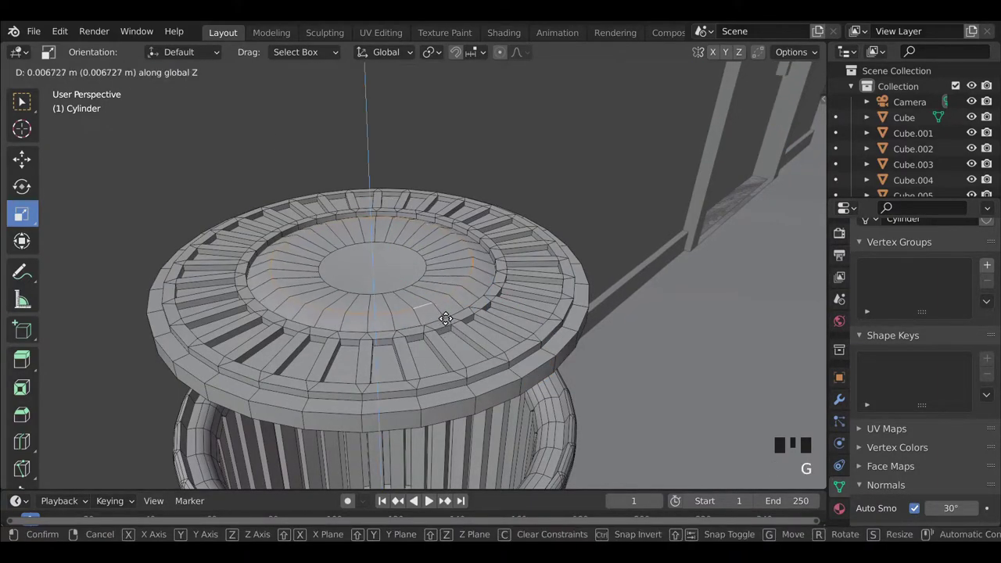
{"action": "key", "text": "ctrl+b"}
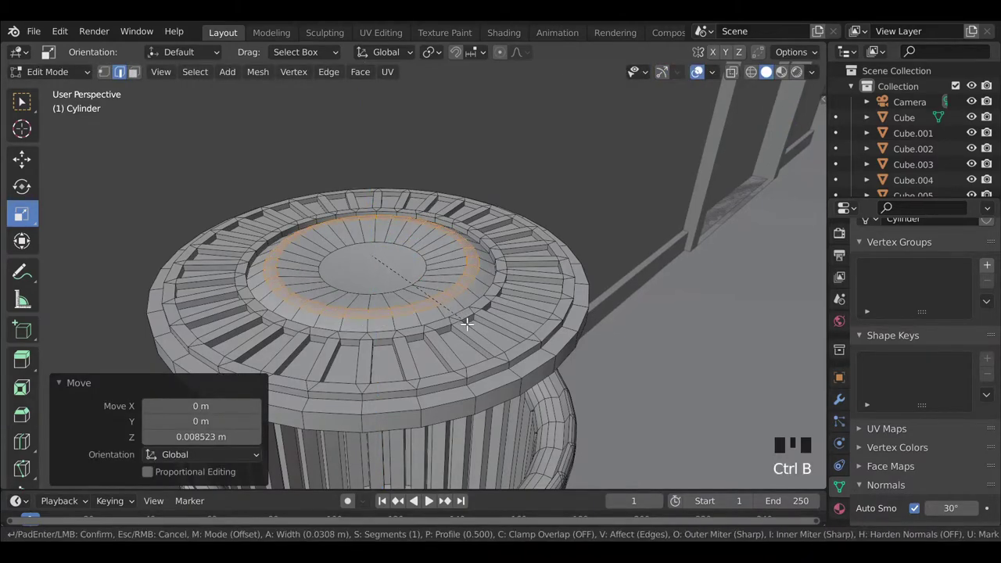
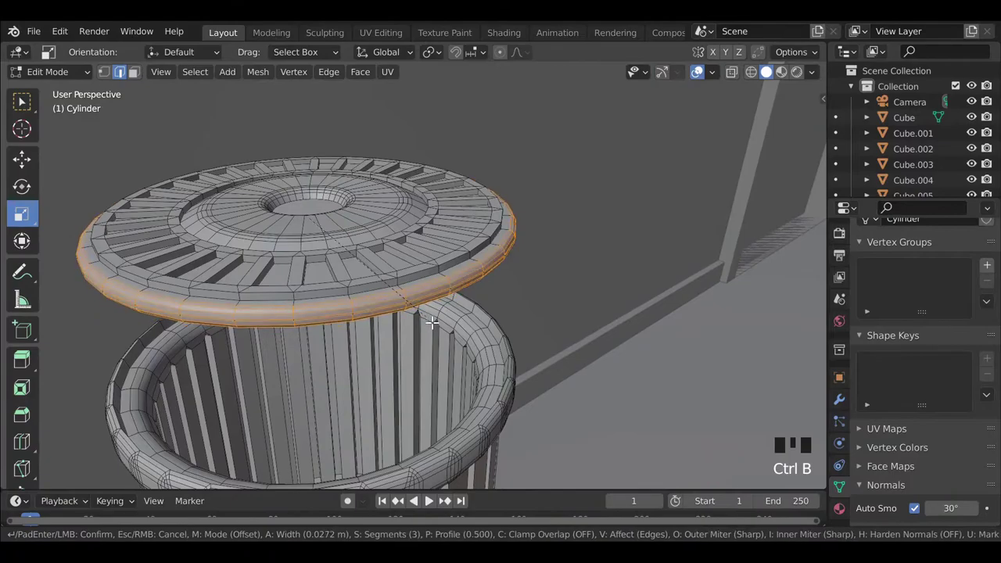
Round off the lid's outer rim and select the whole connected lid mesh.
{"action": "key", "text": "Tab"}
{"action": "scroll", "scroll_direction": "down", "scroll_amount": 3}
{"action": "key", "text": "Tab"}
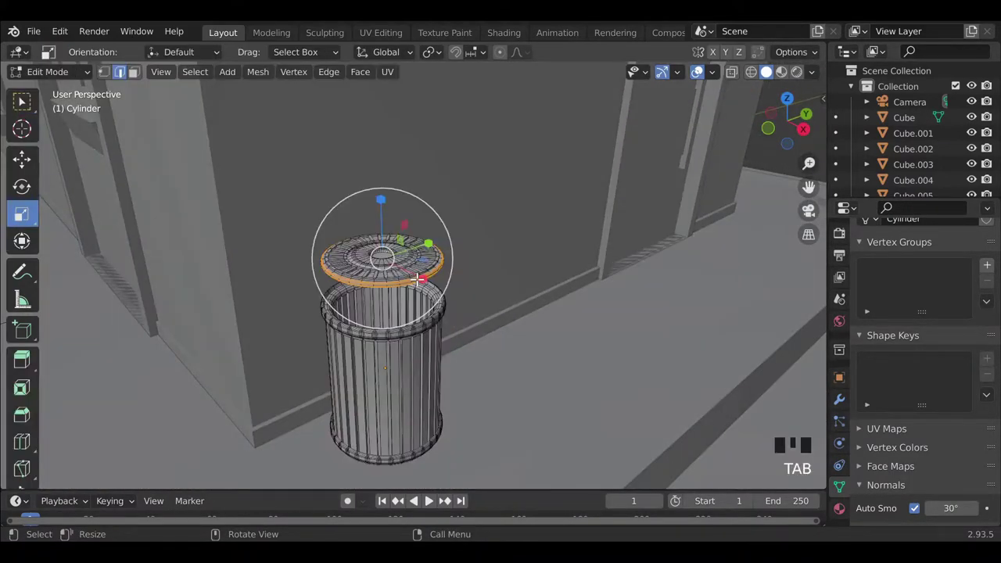
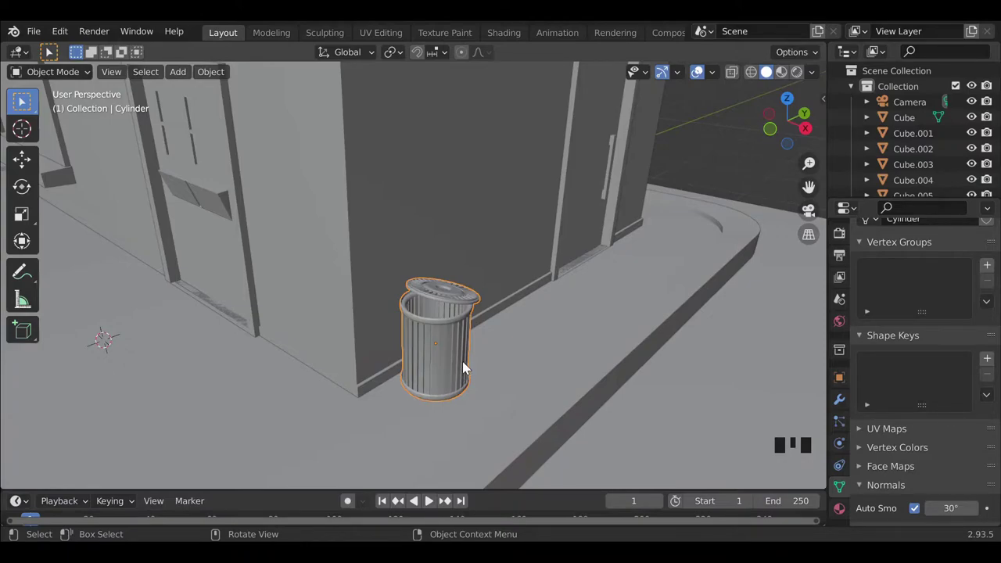
Orbit and zoom out to frame the whole shop, slab and trash can.
{"action": "left_click_drag", "start_coordinate": [680, 379], "coordinate": [630, 355]}
{"action": "scroll", "scroll_direction": "down", "scroll_amount": 3}
{"action": "scroll", "scroll_direction": "down", "scroll_amount": 3}
{"action": "middle_click", "coordinate": [485, 352]}
{"action": "left_click", "coordinate": [823, 213]}
{"action": "scroll", "scroll_direction": "down", "scroll_amount": 3}
{"action": "left_click_drag", "start_coordinate": [579, 329], "coordinate": [593, 332]}
{"action": "scroll", "scroll_direction": "down", "scroll_amount": 3}
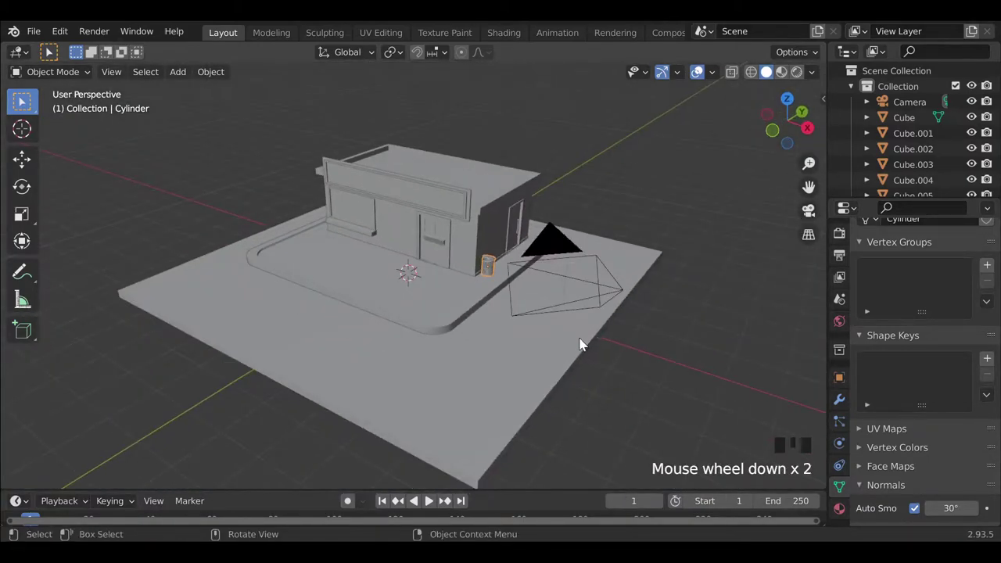
{"action": "scroll", "scroll_direction": "down", "scroll_amount": 3}
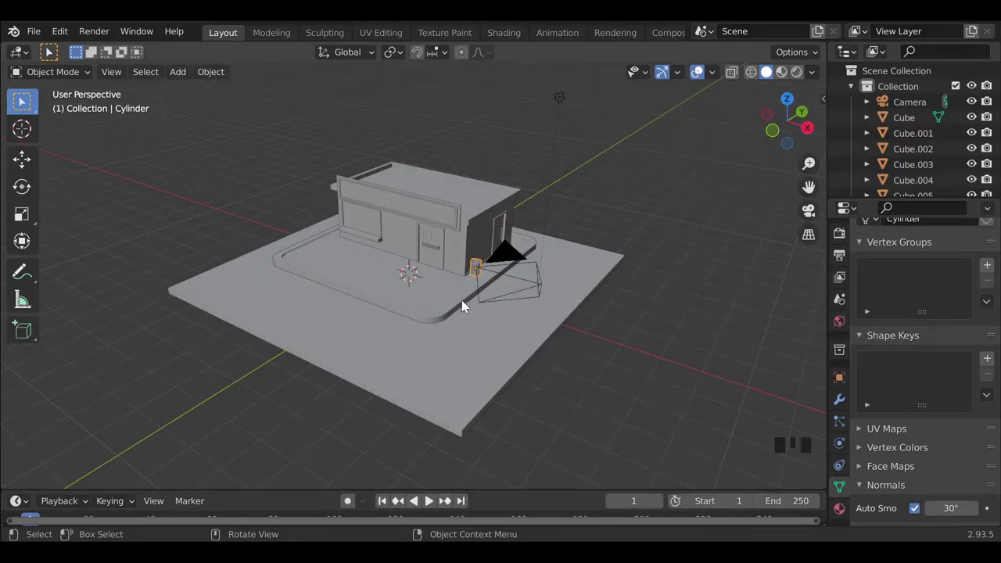
{"action": "scroll", "scroll_direction": "down", "scroll_amount": 3}
Check the scene through the camera and select the ground Plane for scaling about 26 times.
{"action": "key", "text": "ctrl+alt+KP_0"}
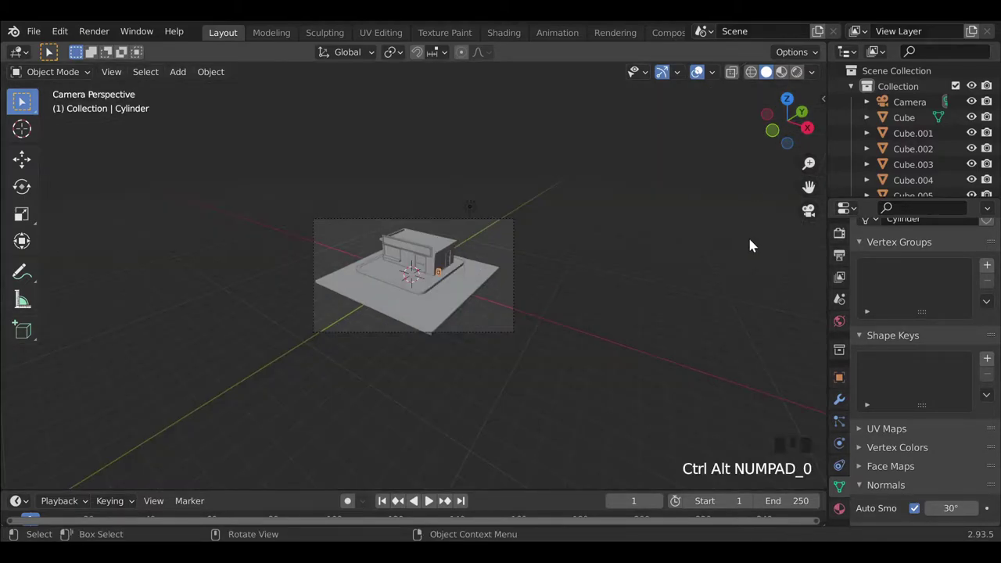
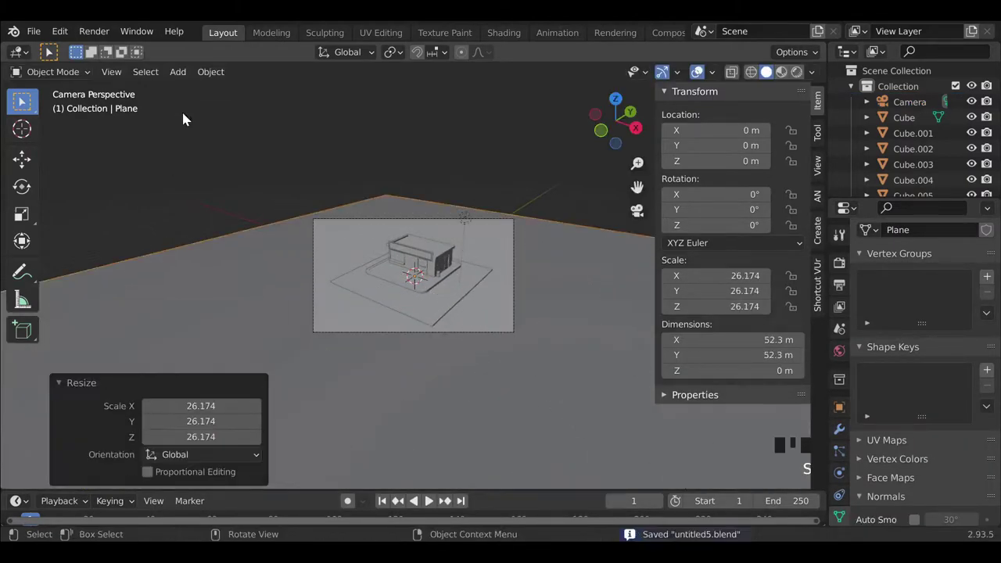
{"action": "scroll", "scroll_direction": "up", "scroll_amount": 3}
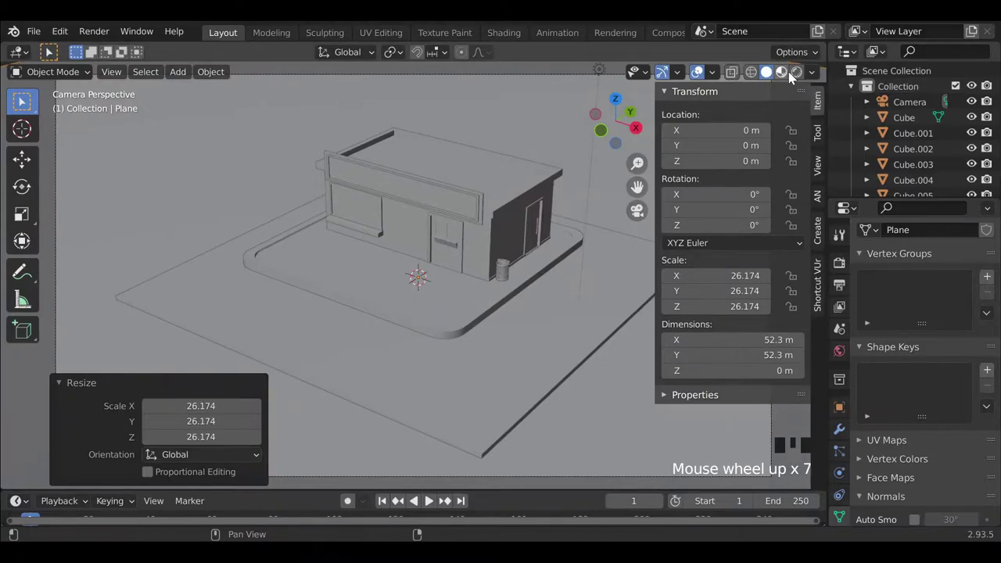
{"action": "left_click", "coordinate": [802, 76]}
{"action": "left_click", "coordinate": [789, 79]}
Orbit away from the camera angle to look around the shop on its ground plane.
{"action": "left_click_drag", "start_coordinate": [513, 271], "coordinate": [772, 81]}
{"action": "left_click", "coordinate": [772, 80]}
{"action": "scroll", "scroll_direction": "up", "scroll_amount": 3}
{"action": "left_click_drag", "start_coordinate": [418, 281], "coordinate": [360, 270]}
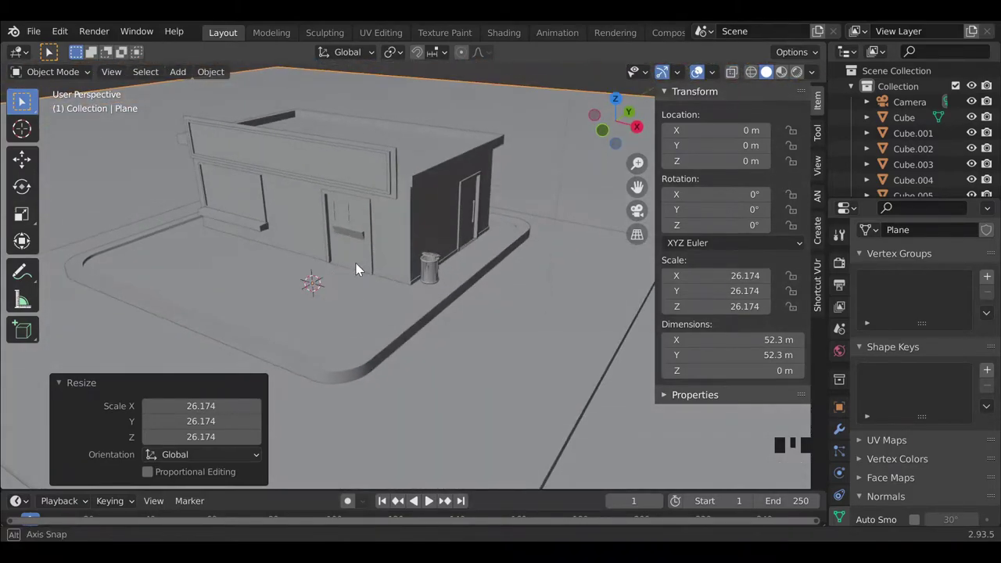
{"action": "left_click_drag", "start_coordinate": [339, 305], "coordinate": [393, 287]}
Add a new cylinder and move it to the left front corner of the slab.
{"action": "key", "text": "shift+a"}
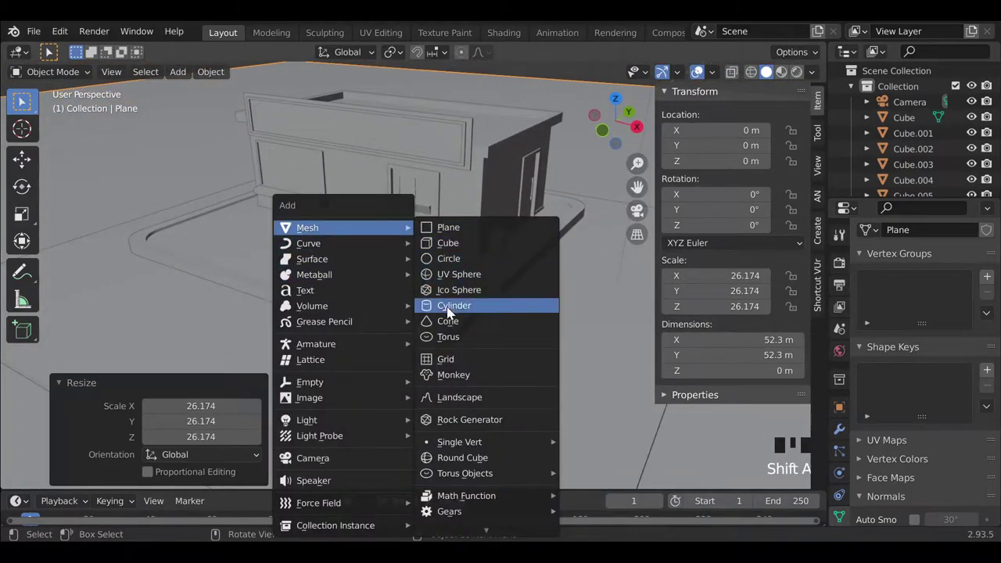
{"action": "middle_click", "coordinate": [395, 311]}
{"action": "key", "text": "g"}
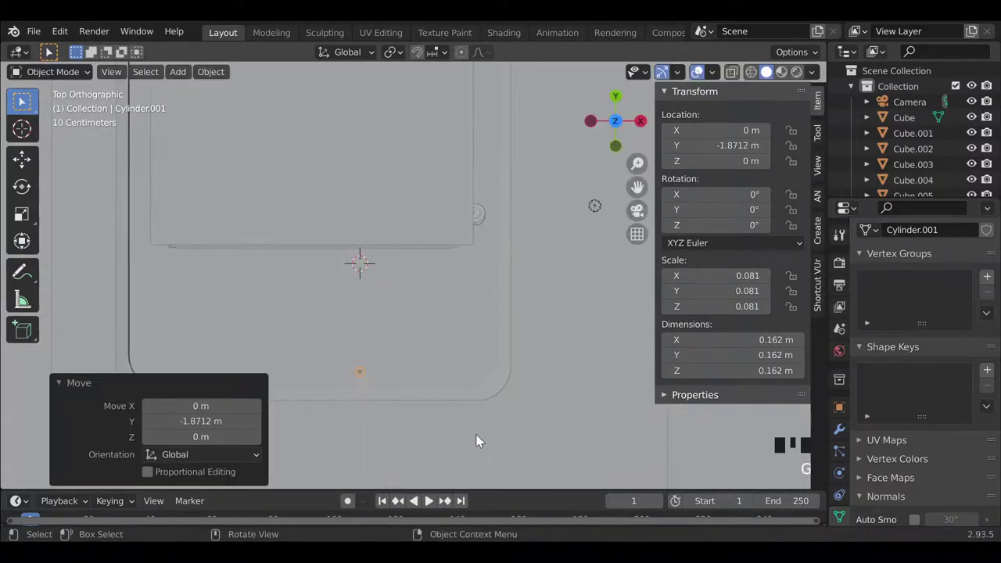
{"action": "key", "text": "g"}
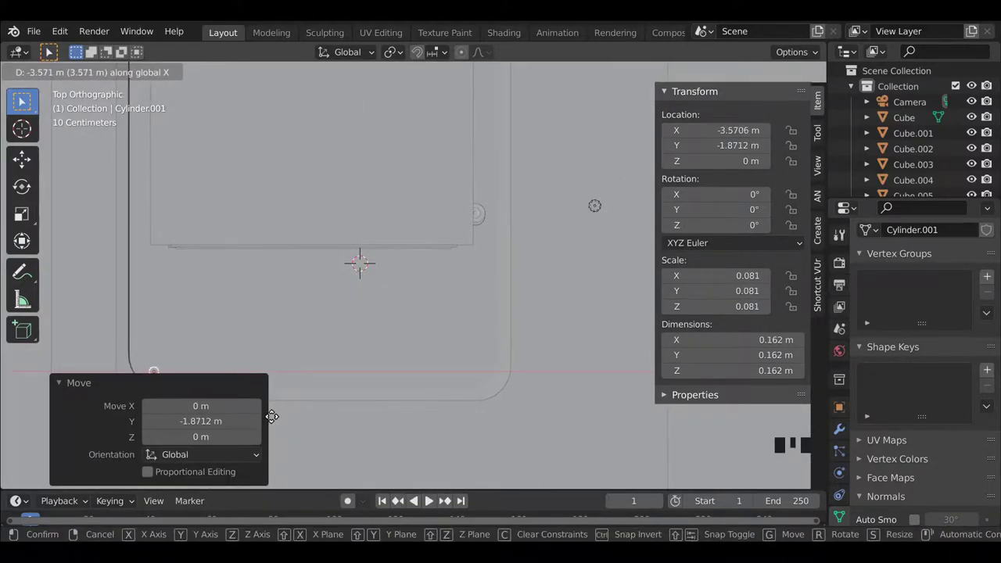
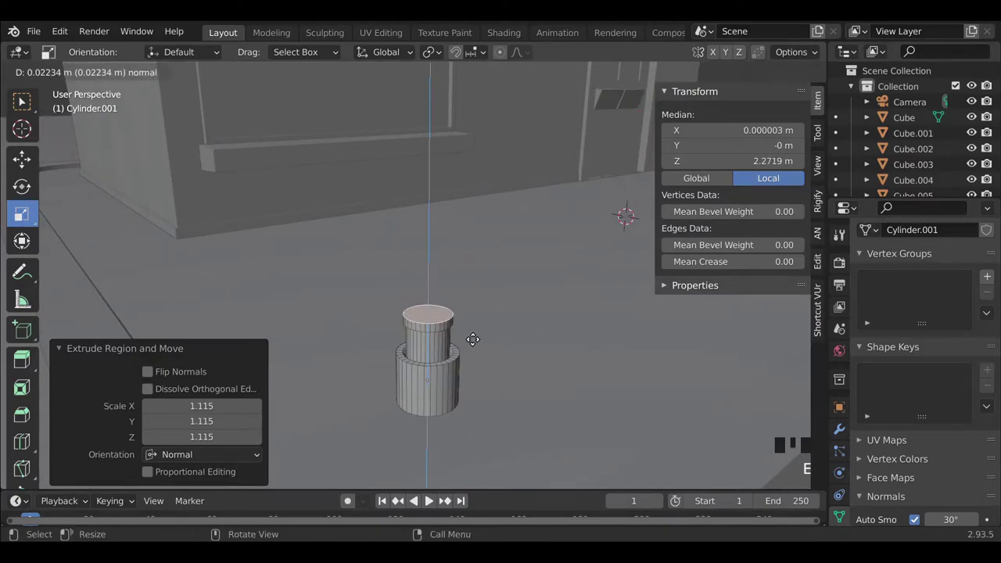
Extrude the cylinder's top into a slim post about 2 m tall with a stepped base.
{"action": "key", "text": "e"}
{"action": "scroll", "scroll_direction": "down", "scroll_amount": 3}
{"action": "key", "text": "e"}
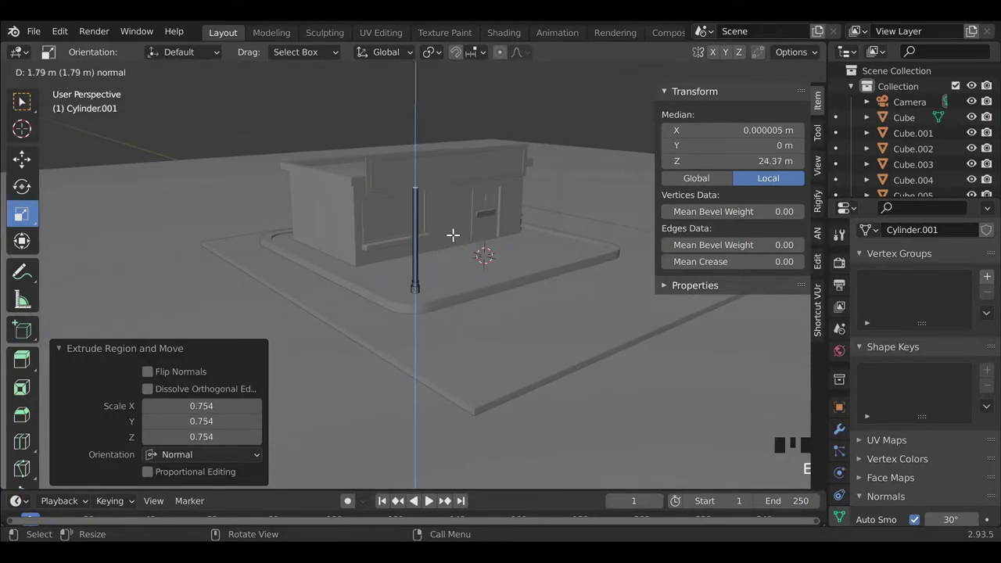
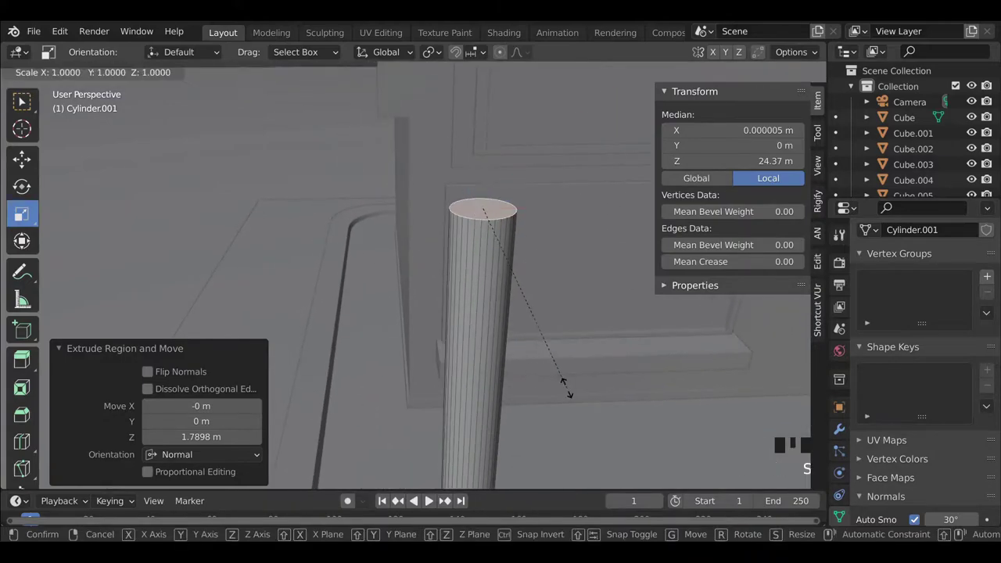
{"action": "key", "text": "e"}
{"action": "key", "text": "Tab"}
{"action": "scroll", "scroll_direction": "down", "scroll_amount": 3}
Select the lamp post, duplicate it with Shift+D, then undo the duplicate.
{"action": "left_click_drag", "start_coordinate": [446, 377], "coordinate": [294, 323]}
{"action": "left_click", "coordinate": [294, 323]}
{"action": "scroll", "scroll_direction": "down", "scroll_amount": 3}
{"action": "left_click", "coordinate": [635, 214]}
{"action": "left_click", "coordinate": [272, 202]}
{"action": "key", "text": "shift+d"}
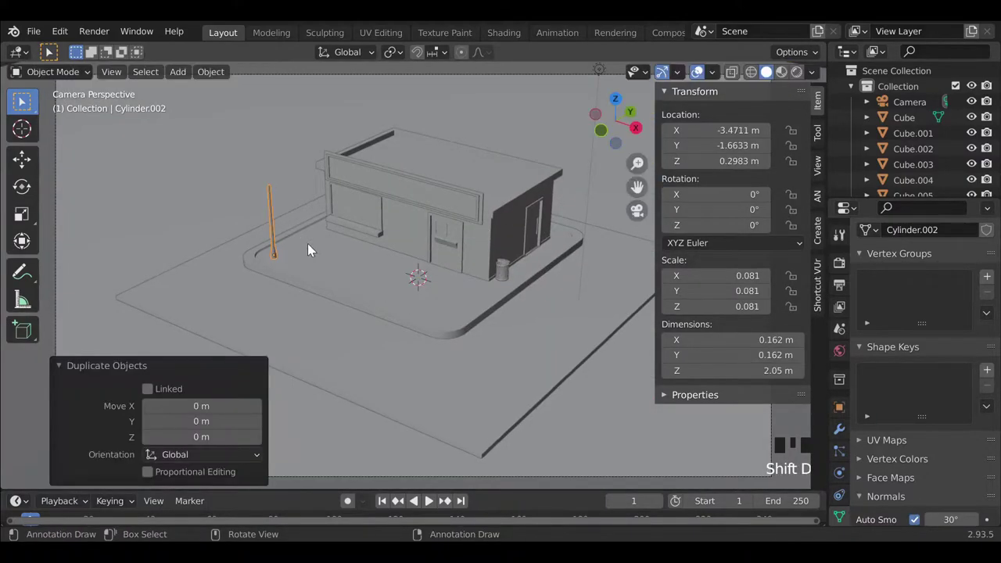
{"action": "key", "text": "ctrl+z"}
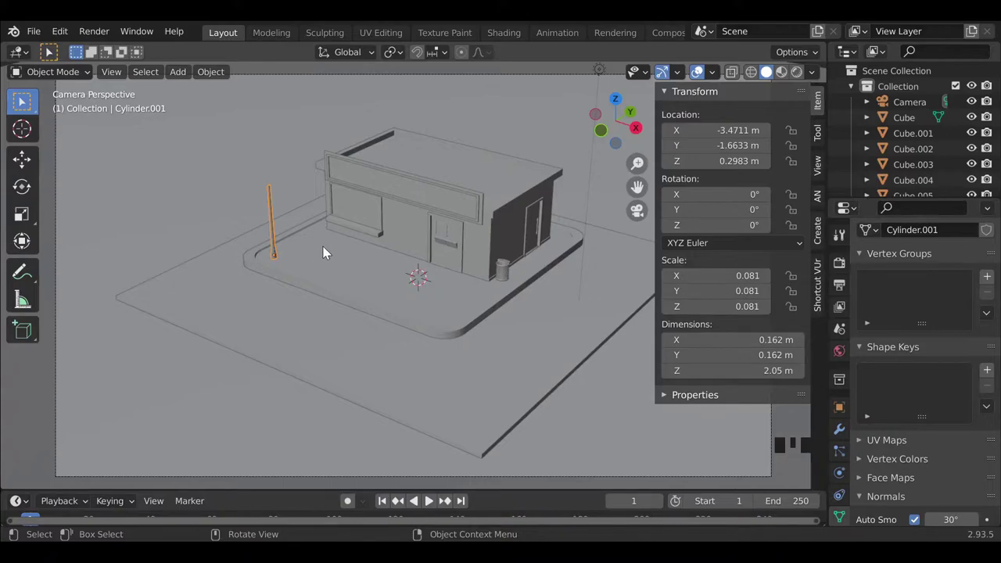
Add a sphere and slide it across the slab toward the lamp post.
{"action": "key", "text": "shift+a"}
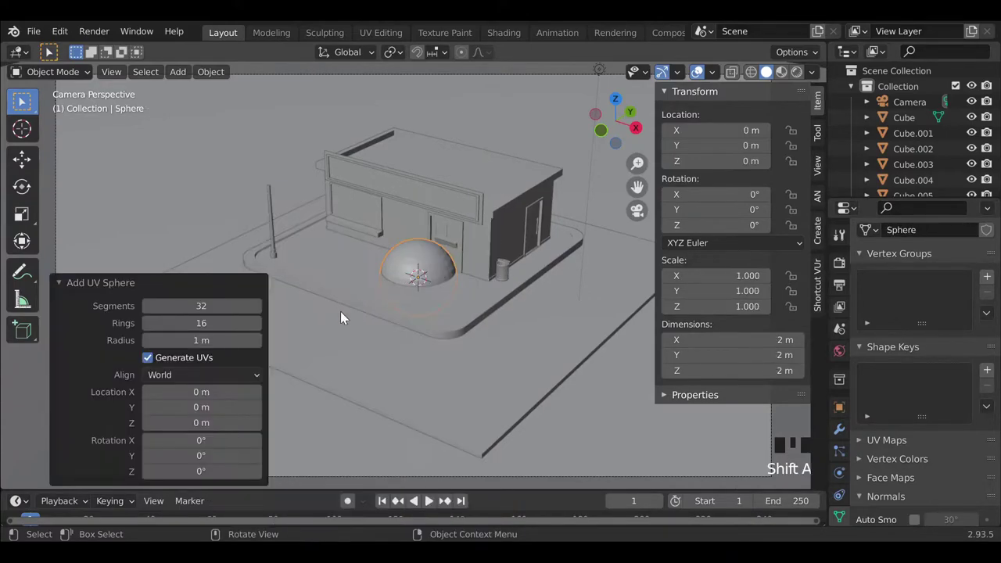
{"action": "left_click_drag", "start_coordinate": [390, 315], "coordinate": [445, 327]}
{"action": "scroll", "scroll_direction": "down", "scroll_amount": 3}
{"action": "key", "text": "g"}
{"action": "key", "text": "g"}
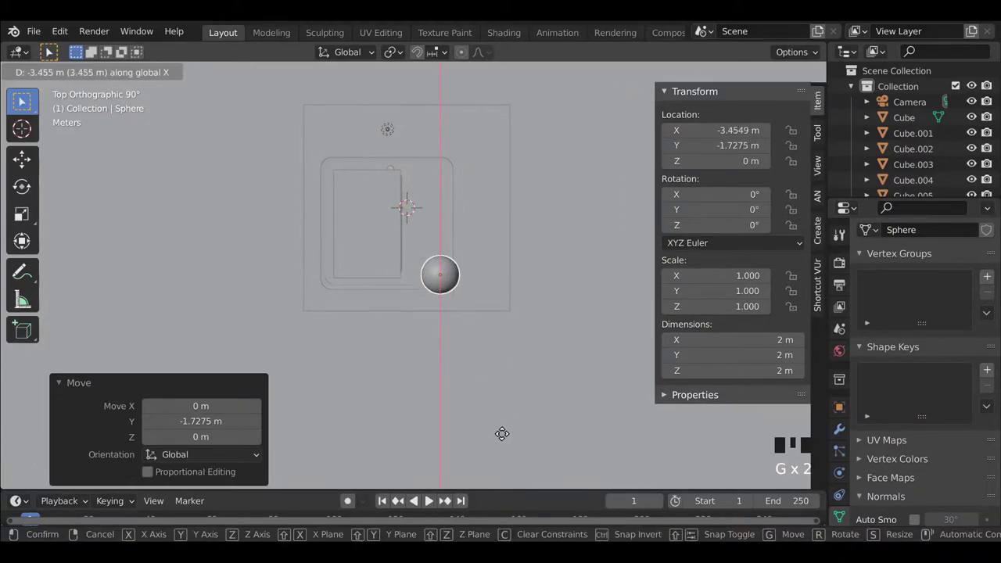
{"action": "scroll", "scroll_direction": "up", "scroll_amount": 3}
{"action": "left_click_drag", "start_coordinate": [370, 330], "coordinate": [391, 320]}
{"action": "left_click_drag", "start_coordinate": [385, 325], "coordinate": [444, 372]}
Shrink the sphere to lamp-head size, about 0.12 m.
{"action": "key", "text": "g"}
{"action": "key", "text": "g"}
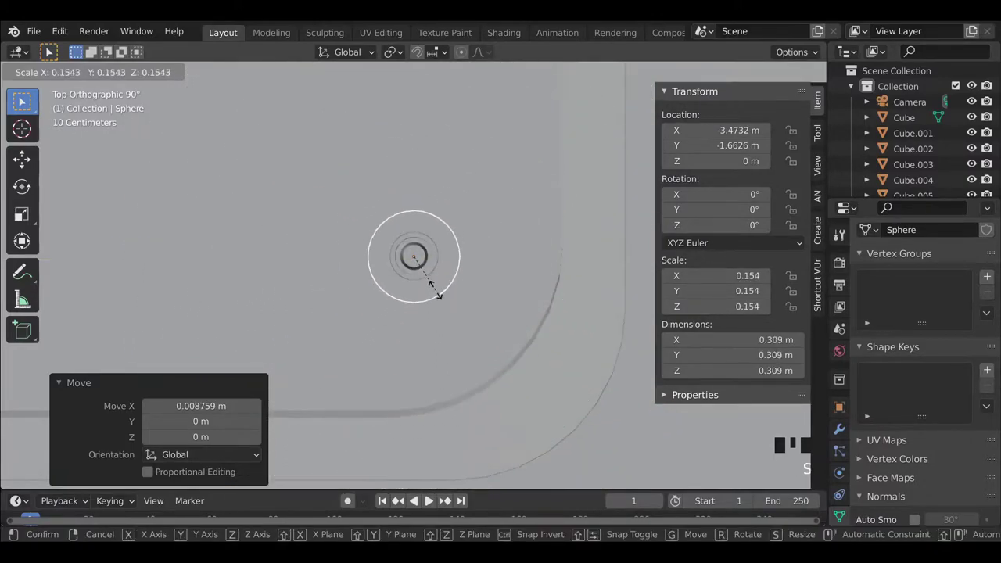
{"action": "left_click_drag", "start_coordinate": [430, 321], "coordinate": [437, 297]}
{"action": "scroll", "scroll_direction": "down", "scroll_amount": 3}
{"action": "key", "text": "g"}
{"action": "scroll", "scroll_direction": "up", "scroll_amount": 3}
{"action": "left_click_drag", "start_coordinate": [395, 311], "coordinate": [428, 357]}
{"action": "scroll", "scroll_direction": "up", "scroll_amount": 3}
{"action": "left_click_drag", "start_coordinate": [357, 349], "coordinate": [405, 366]}
Raise the sphere along Z to rest on top of the post, checking from side and front.
{"action": "middle_click", "coordinate": [323, 384]}
{"action": "key", "text": "g"}
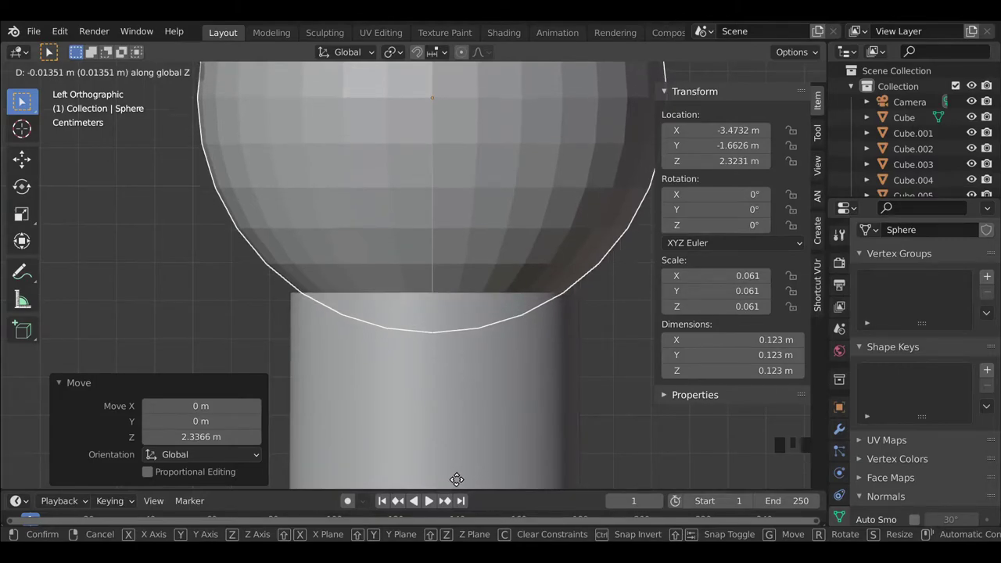
{"action": "left_click_drag", "start_coordinate": [491, 201], "coordinate": [409, 245]}
{"action": "scroll", "scroll_direction": "down", "scroll_amount": 3}
{"action": "left_click_drag", "start_coordinate": [417, 350], "coordinate": [334, 369]}
{"action": "scroll", "scroll_direction": "down", "scroll_amount": 3}
{"action": "scroll", "scroll_direction": "down", "scroll_amount": 3}
{"action": "middle_click", "coordinate": [374, 349]}
{"action": "middle_click", "coordinate": [372, 360]}
{"action": "scroll", "scroll_direction": "up", "scroll_amount": 3}
{"action": "left_click_drag", "start_coordinate": [305, 337], "coordinate": [309, 338]}
{"action": "key", "text": "g"}
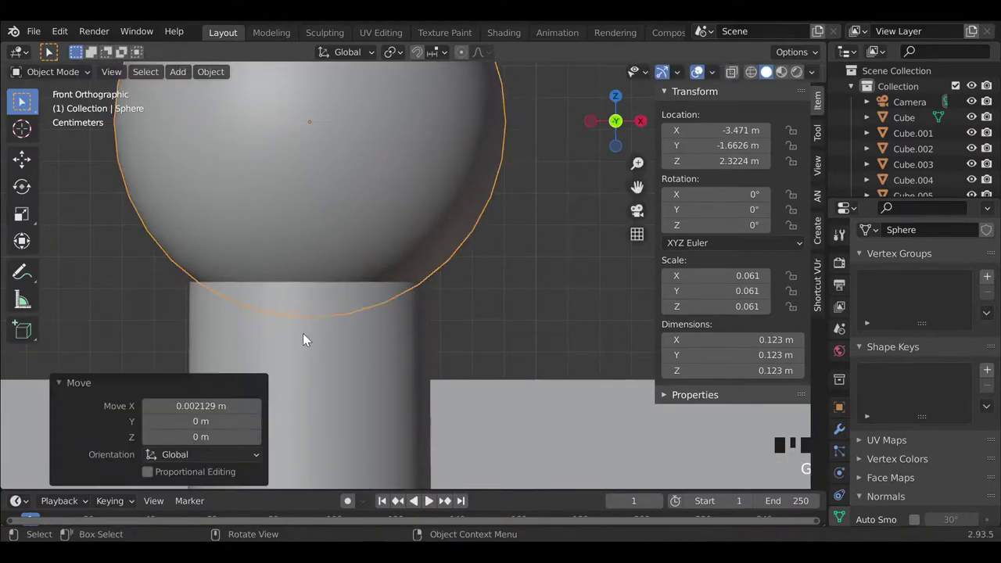
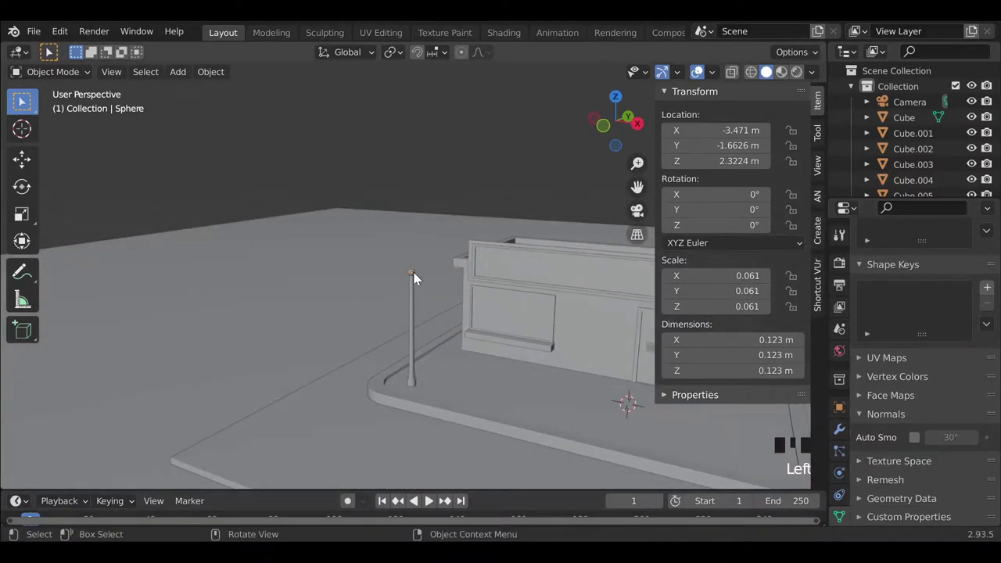
Add a text object, rotate it upright 90° on X and raise it above the sign board.
{"action": "left_click_drag", "start_coordinate": [418, 278], "coordinate": [433, 304]}
{"action": "key", "text": "s"}
{"action": "left_click", "coordinate": [435, 179]}
{"action": "scroll", "scroll_direction": "down", "scroll_amount": 3}
{"action": "left_click_drag", "start_coordinate": [367, 413], "coordinate": [334, 416]}
{"action": "key", "text": "shift+a"}
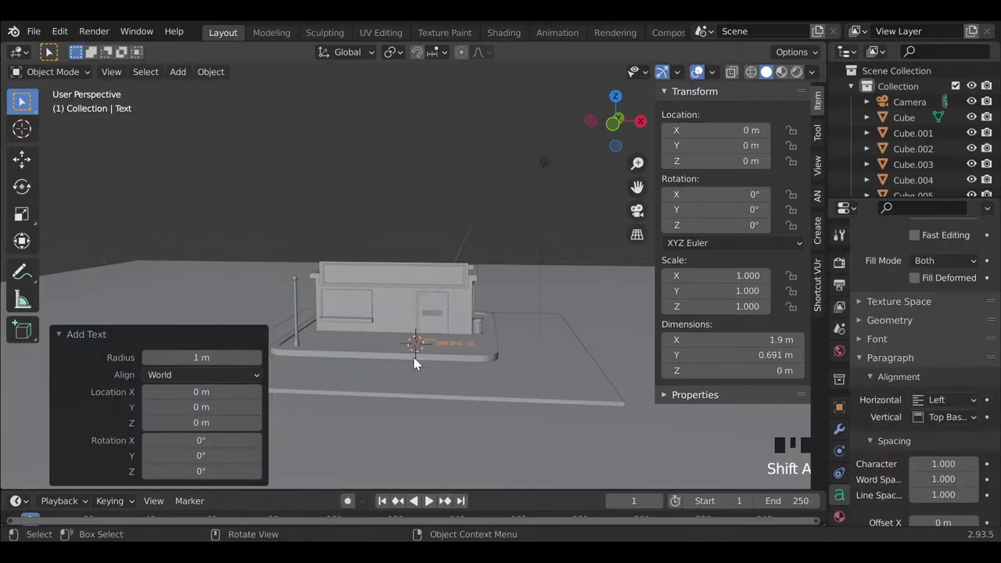
{"action": "key", "text": "r"}
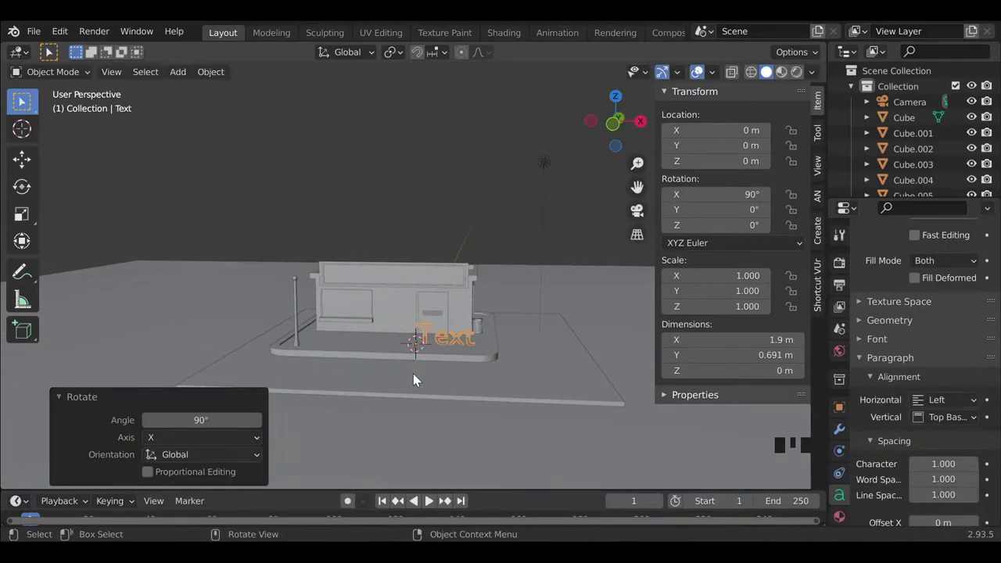
{"action": "middle_click", "coordinate": [313, 334]}
{"action": "scroll", "scroll_direction": "up", "scroll_amount": 3}
{"action": "left_click_drag", "start_coordinate": [514, 435], "coordinate": [554, 423]}
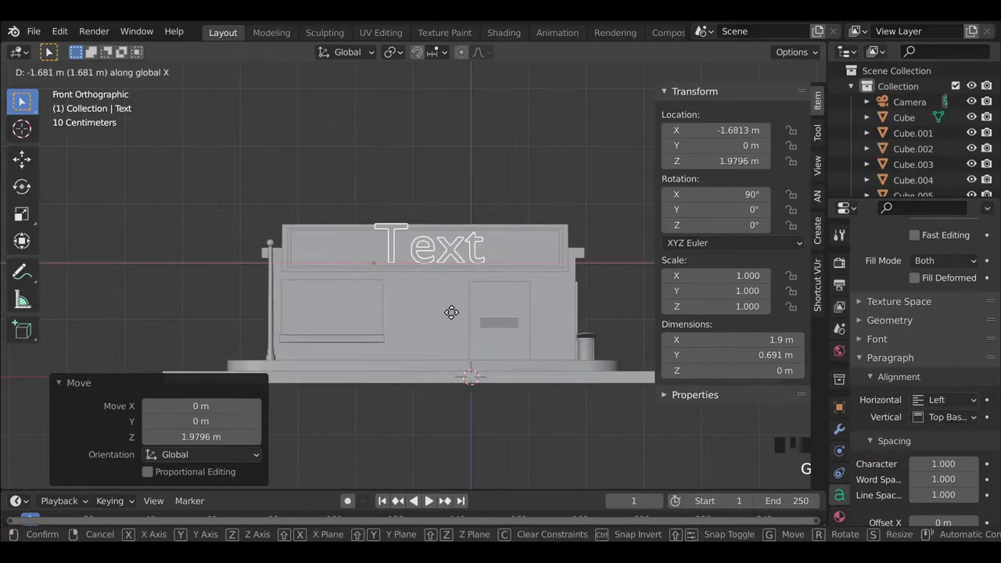
Replace the placeholder 'Text' with the word 'coffee' in edit mode.
{"action": "key", "text": "Tab"}
{"action": "key", "text": "BackSpace"}
{"action": "key", "text": "BackSpace"}
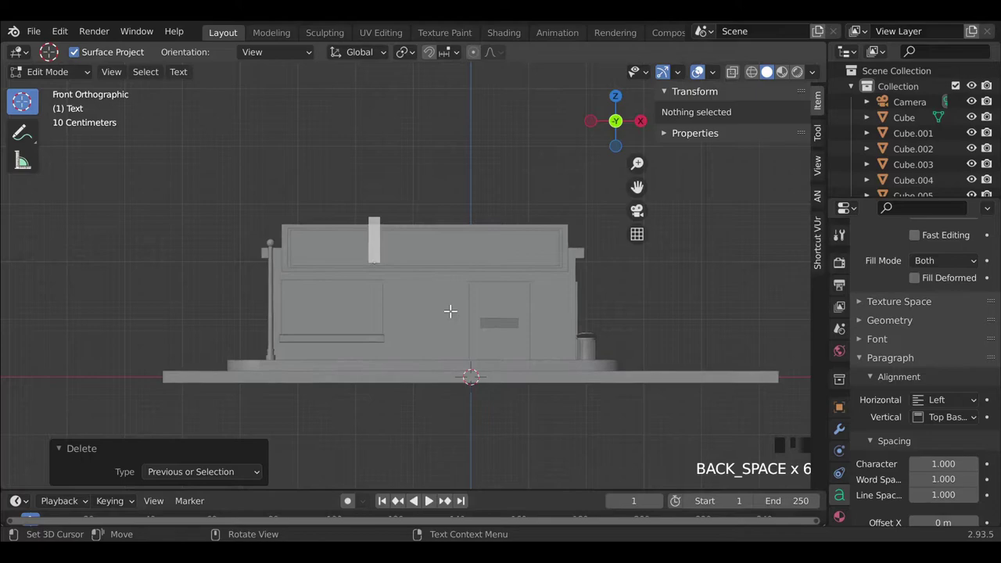
{"action": "key", "text": "c"}
{"action": "key", "text": "o"}
{"action": "key", "text": "f"}
{"action": "key", "text": "f"}
{"action": "key", "text": "e"}
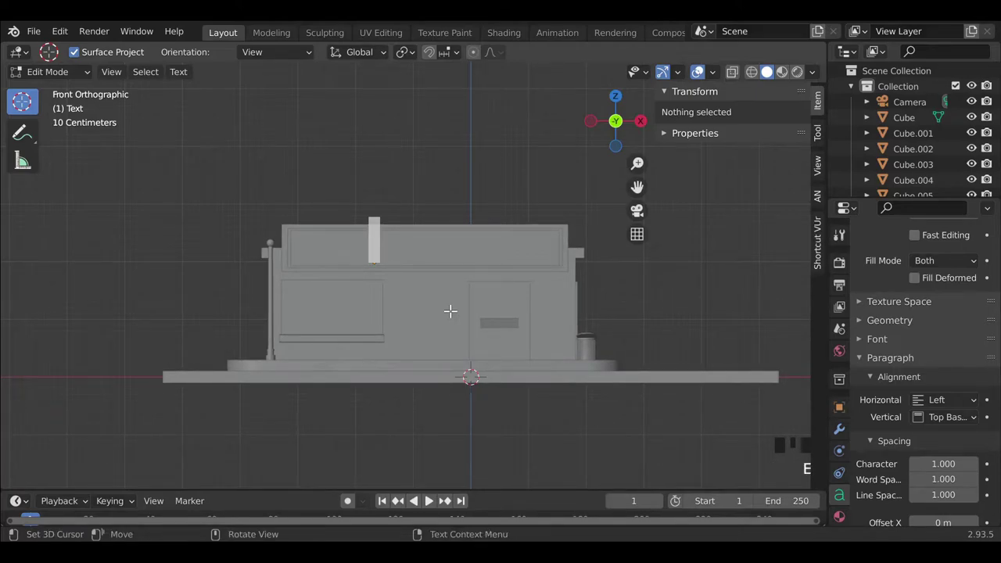
{"action": "key", "text": "o"}
{"action": "key", "text": "BackSpace"}
{"action": "key", "text": "f"}
{"action": "key", "text": "f"}
{"action": "key", "text": "e"}
{"action": "key", "text": "e"}
{"action": "key", "text": "Tab"}
Reposition the coffee text, lifting it and shifting it sideways over the sign.
{"action": "scroll", "scroll_direction": "up", "scroll_amount": 3}
{"action": "left_click_drag", "start_coordinate": [457, 338], "coordinate": [350, 342]}
{"action": "scroll", "scroll_direction": "down", "scroll_amount": 3}
{"action": "left_click_drag", "start_coordinate": [357, 345], "coordinate": [369, 350]}
{"action": "key", "text": "g"}
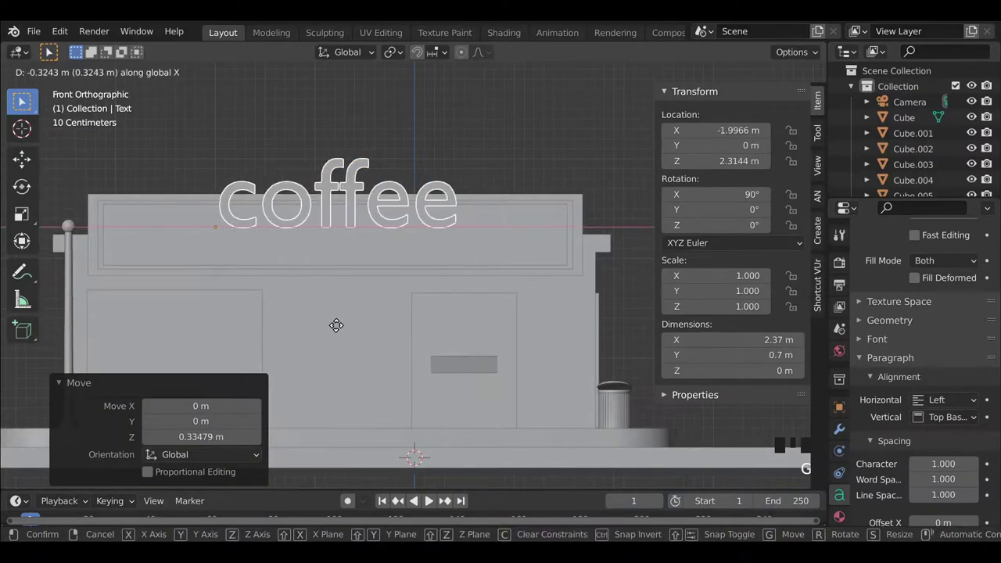
{"action": "scroll", "scroll_direction": "down", "scroll_amount": 3}
{"action": "scroll", "scroll_direction": "up", "scroll_amount": 3}
{"action": "left_click_drag", "start_coordinate": [887, 360], "coordinate": [333, 185]}
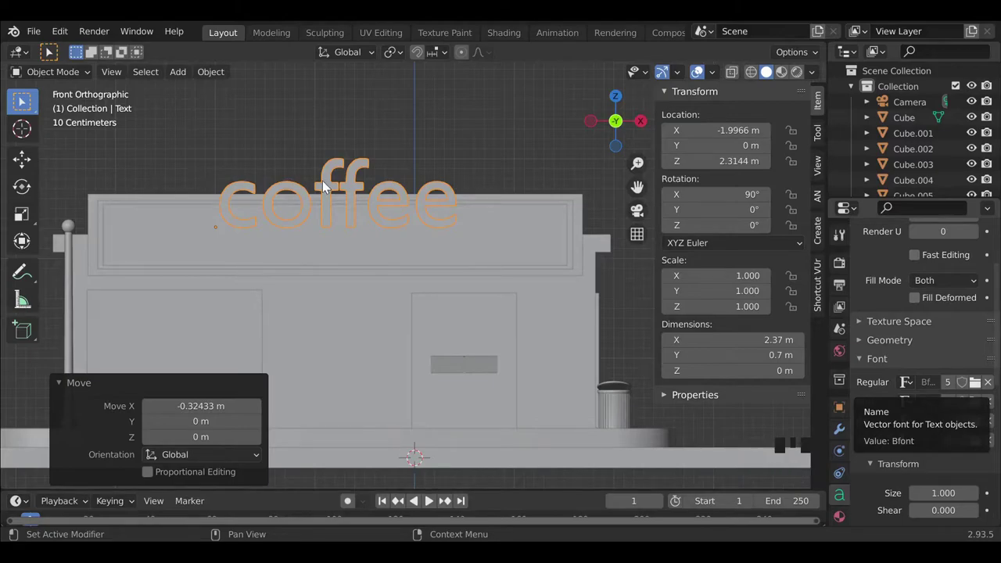
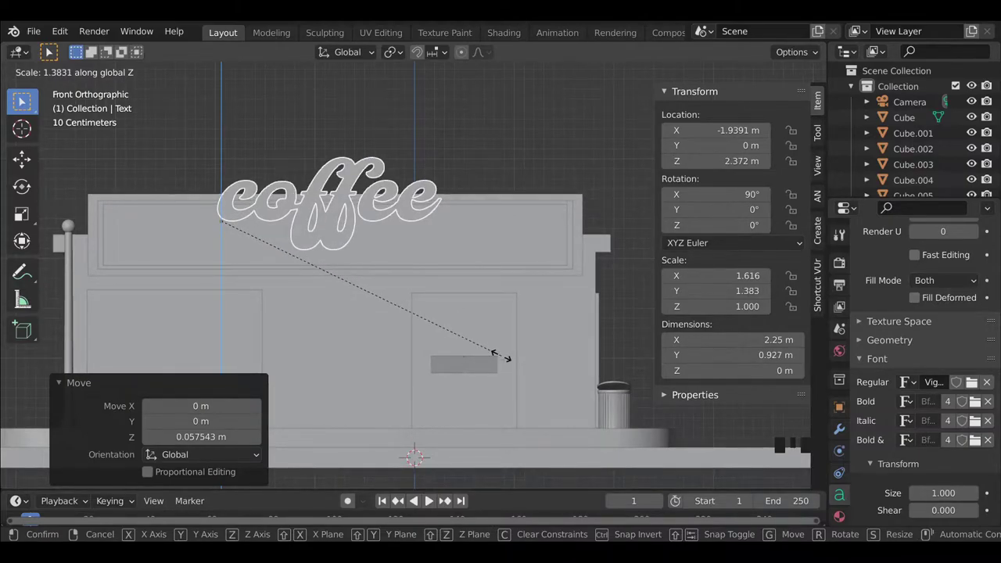
Scale the cursive coffee text up larger and give it 0.05 m Solidify thickness.
{"action": "left_click_drag", "start_coordinate": [412, 283], "coordinate": [847, 435]}
{"action": "left_click", "coordinate": [847, 435]}
{"action": "left_click_drag", "start_coordinate": [724, 445], "coordinate": [355, 301]}
{"action": "scroll", "scroll_direction": "up", "scroll_amount": 3}
{"action": "left_click_drag", "start_coordinate": [307, 320], "coordinate": [326, 334]}
{"action": "scroll", "scroll_direction": "down", "scroll_amount": 3}
{"action": "left_click_drag", "start_coordinate": [288, 348], "coordinate": [394, 406]}
{"action": "scroll", "scroll_direction": "up", "scroll_amount": 3}
{"action": "left_click_drag", "start_coordinate": [924, 335], "coordinate": [297, 400]}
Push the thickened coffee text slightly forward along Y against the sign face.
{"action": "middle_click", "coordinate": [296, 399]}
{"action": "key", "text": "g"}
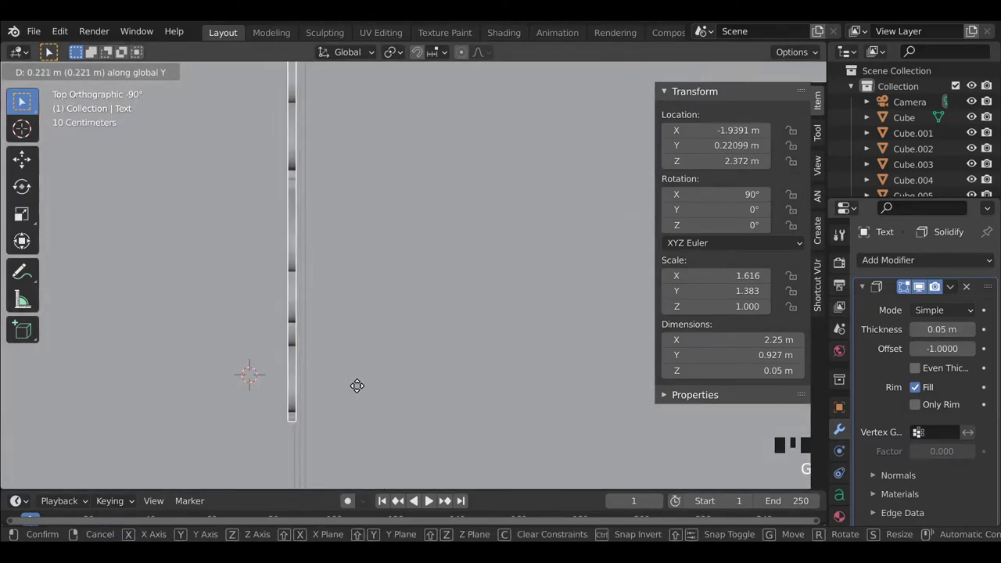
{"action": "left_click_drag", "start_coordinate": [258, 309], "coordinate": [418, 227]}
{"action": "scroll", "scroll_direction": "down", "scroll_amount": 3}
{"action": "left_click", "coordinate": [348, 135]}
{"action": "scroll", "scroll_direction": "down", "scroll_amount": 3}
{"action": "left_click_drag", "start_coordinate": [482, 316], "coordinate": [478, 336]}
Select the sign board behind the text, ready for loop cuts.
{"action": "middle_click", "coordinate": [517, 359]}
{"action": "scroll", "scroll_direction": "up", "scroll_amount": 3}
{"action": "left_click", "coordinate": [545, 256]}
{"action": "scroll", "scroll_direction": "down", "scroll_amount": 3}
{"action": "key", "text": "ctrl+r"}
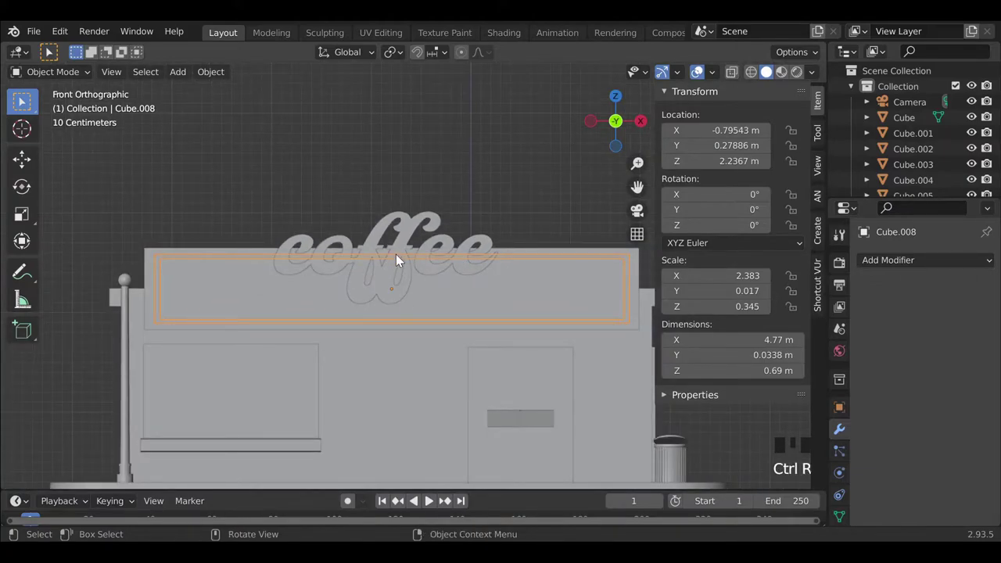
Add edge loops across the sign board in edit mode and slide them along it.
{"action": "key", "text": "Tab"}
{"action": "key", "text": "ctrl+r"}
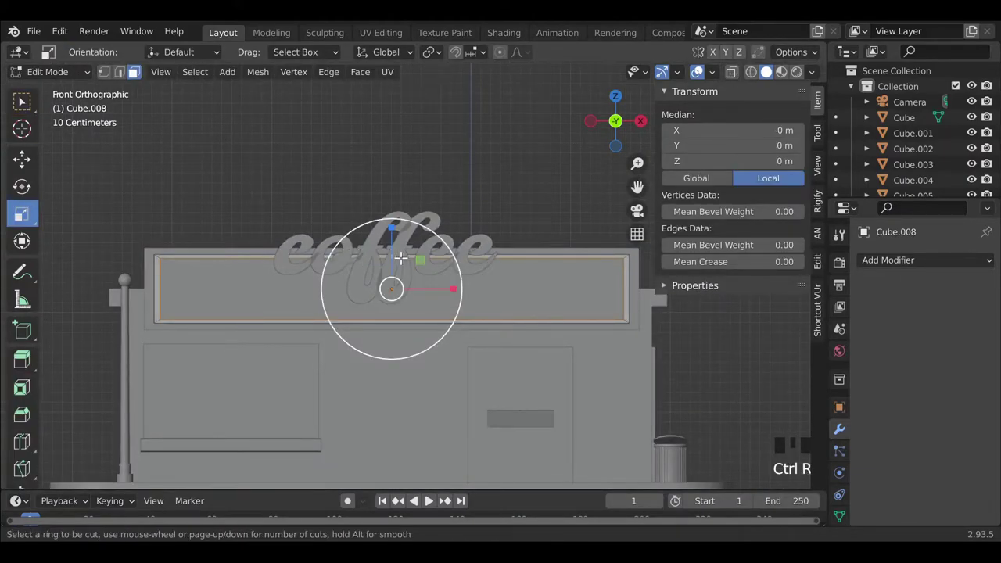
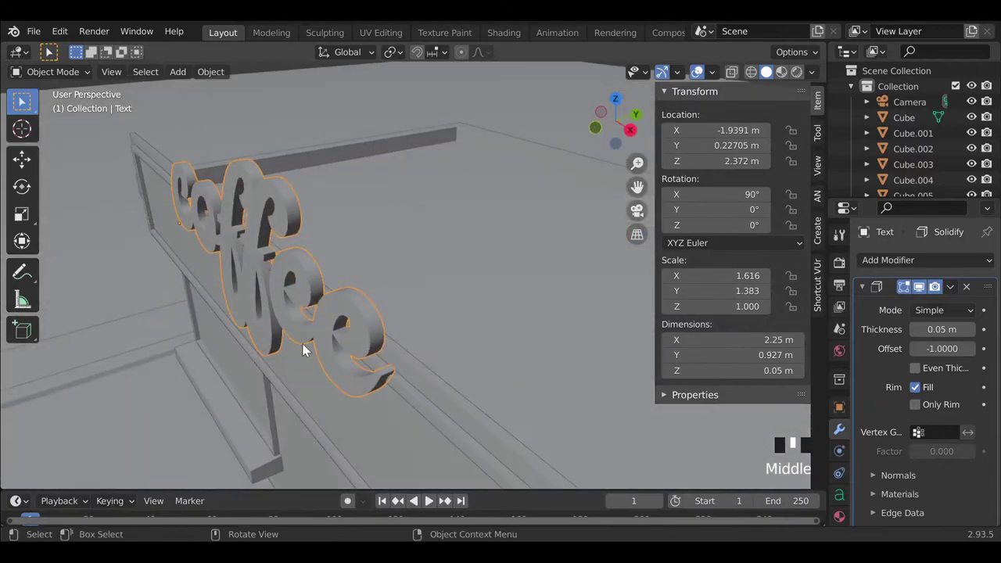
{"action": "key", "text": "g"}
{"action": "middle_click", "coordinate": [305, 377]}
{"action": "middle_click", "coordinate": [426, 376]}
{"action": "left_click_drag", "start_coordinate": [472, 314], "coordinate": [498, 314]}
{"action": "left_click", "coordinate": [439, 236]}
{"action": "key", "text": "Tab"}
{"action": "key", "text": "ctrl+r"}
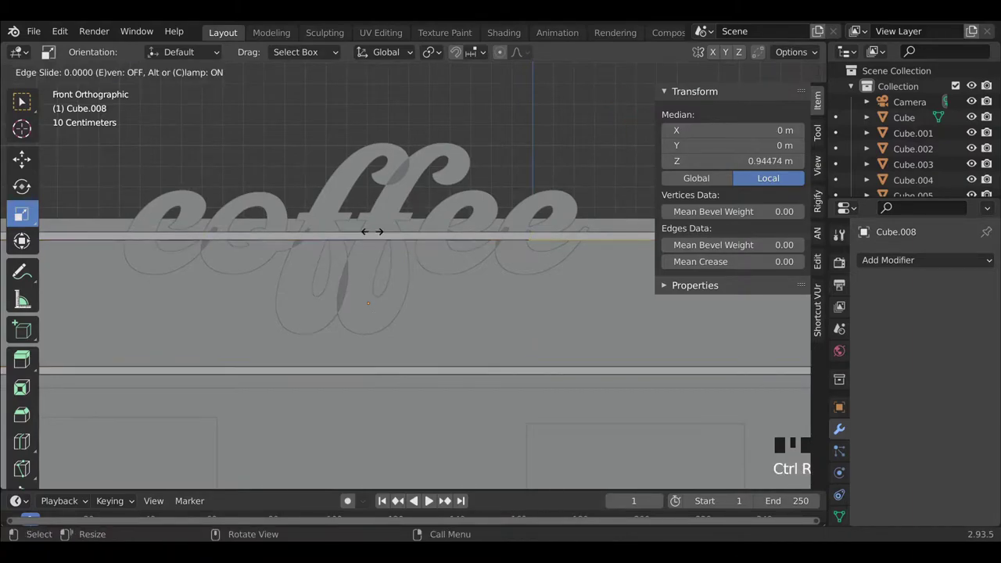
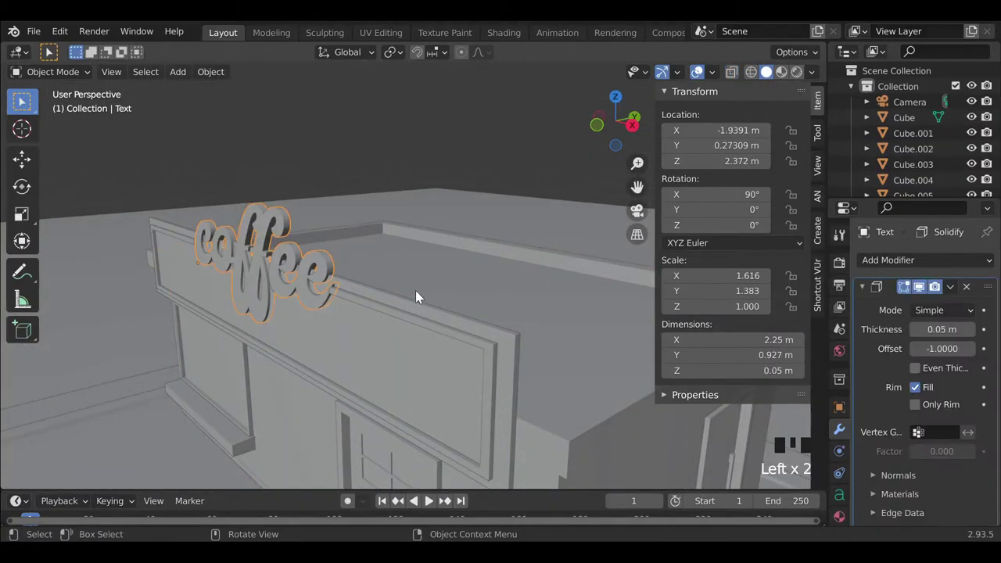
Nudge the coffee text back to rest on the board's top edge and check from around the shop.
{"action": "key", "text": "g"}
{"action": "left_click_drag", "start_coordinate": [351, 321], "coordinate": [392, 214]}
{"action": "scroll", "scroll_direction": "down", "scroll_amount": 3}
{"action": "left_click", "coordinate": [398, 207]}
{"action": "scroll", "scroll_direction": "down", "scroll_amount": 3}
{"action": "left_click_drag", "start_coordinate": [478, 342], "coordinate": [466, 230]}
{"action": "left_click", "coordinate": [477, 181]}
Add a cylinder, move it along X away from the shop and lift it on Z above the ground.
{"action": "scroll", "scroll_direction": "down", "scroll_amount": 3}
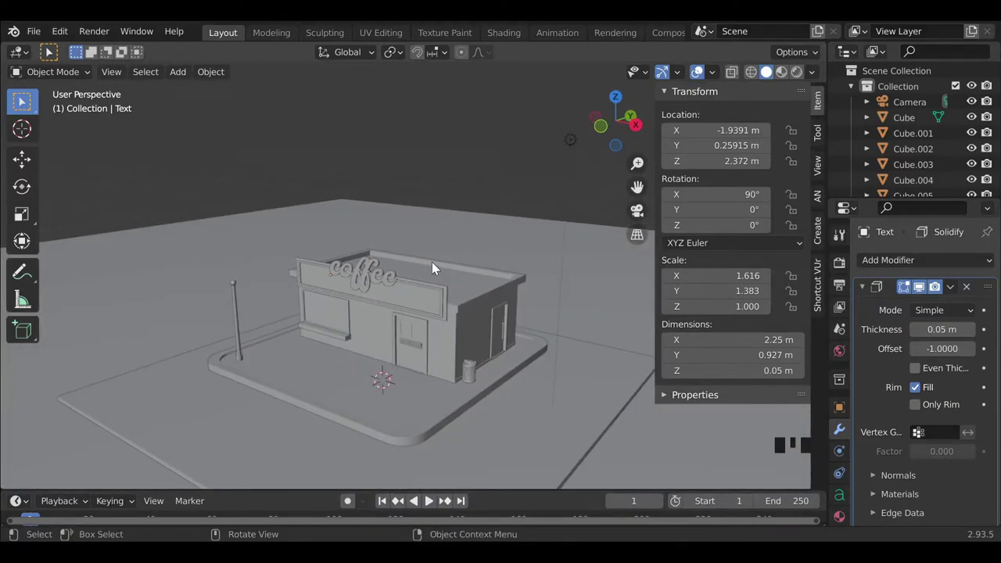
{"action": "key", "text": "shift+a"}
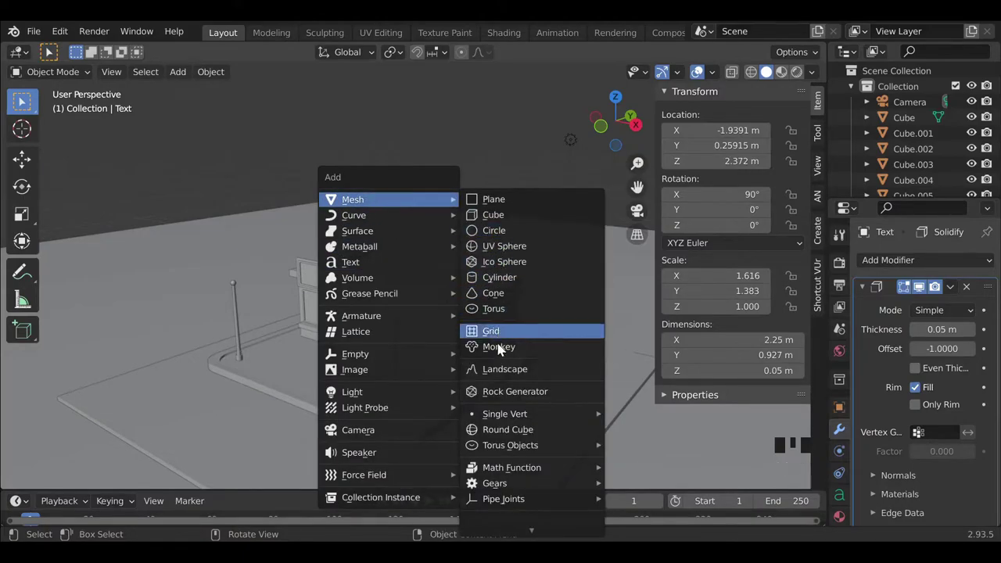
{"action": "middle_click", "coordinate": [416, 322]}
{"action": "key", "text": "g"}
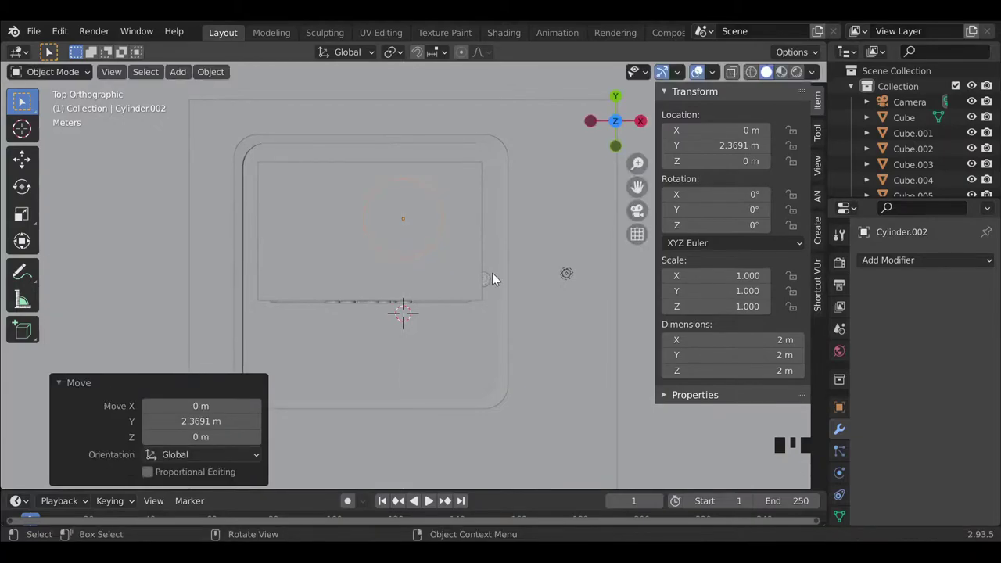
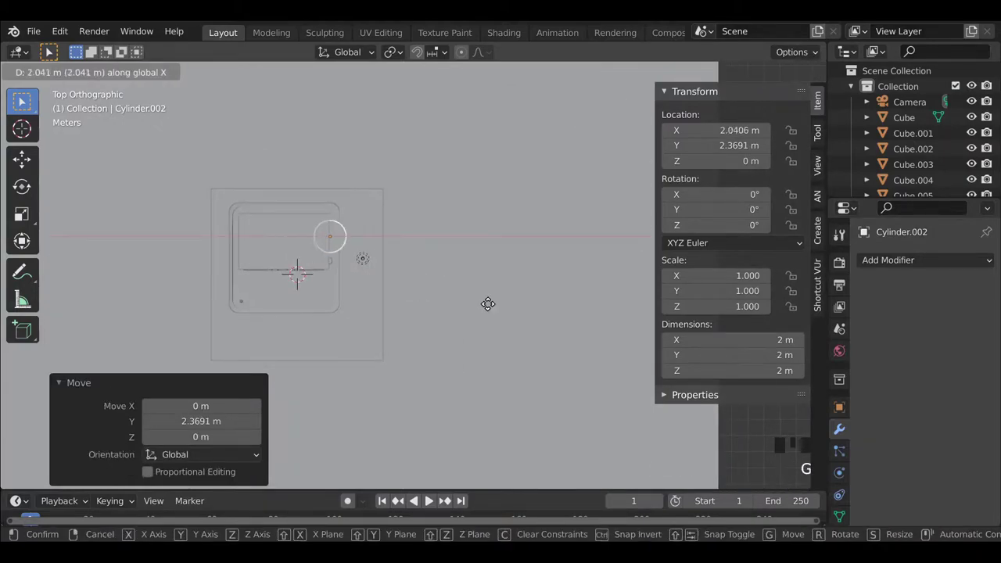
{"action": "left_click_drag", "start_coordinate": [498, 352], "coordinate": [478, 318]}
{"action": "scroll", "scroll_direction": "up", "scroll_amount": 3}
{"action": "left_click_drag", "start_coordinate": [450, 349], "coordinate": [385, 327]}
{"action": "key", "text": "g"}
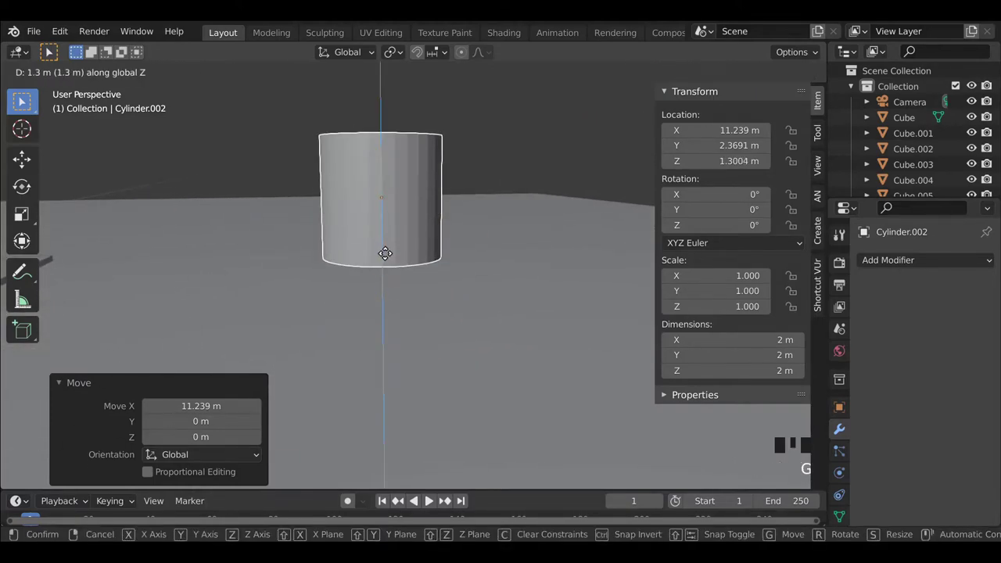
Enter edit mode on the cylinder and start two loop cuts around it.
{"action": "key", "text": "Tab"}
{"action": "key", "text": "ctrl+r"}
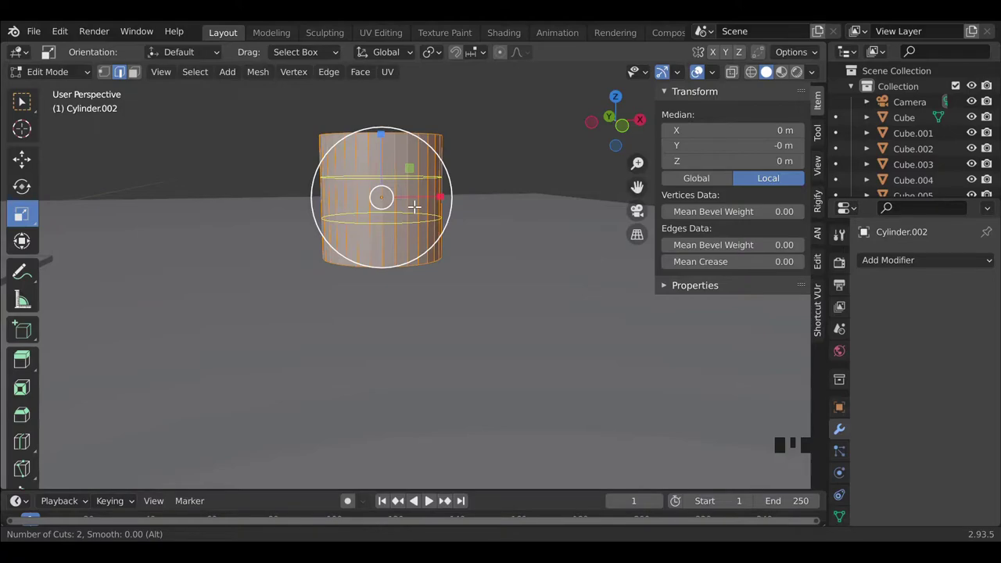
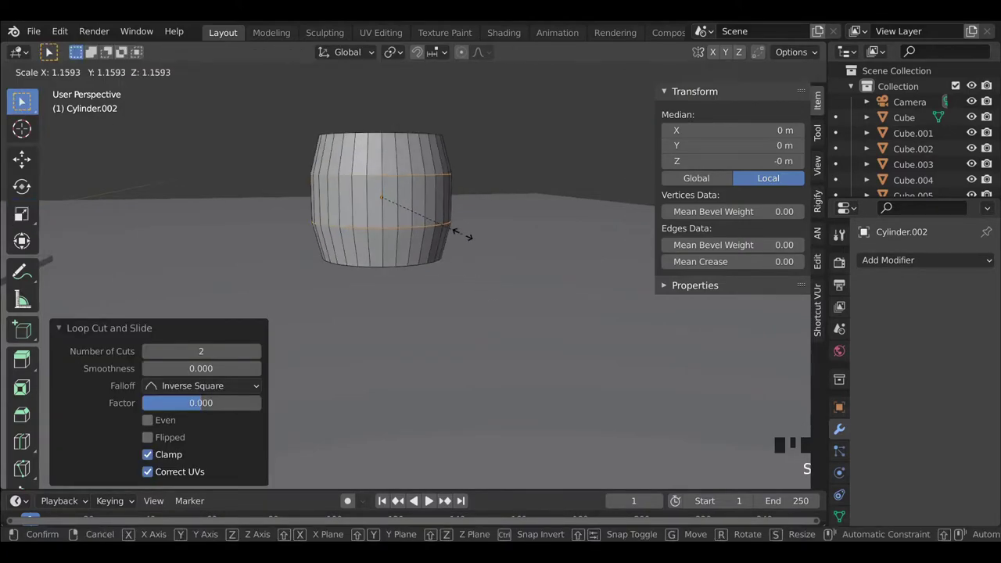
Bevel the cylinder's middle band to widen it into a barrel shape.
{"action": "key", "text": "ctrl+b"}
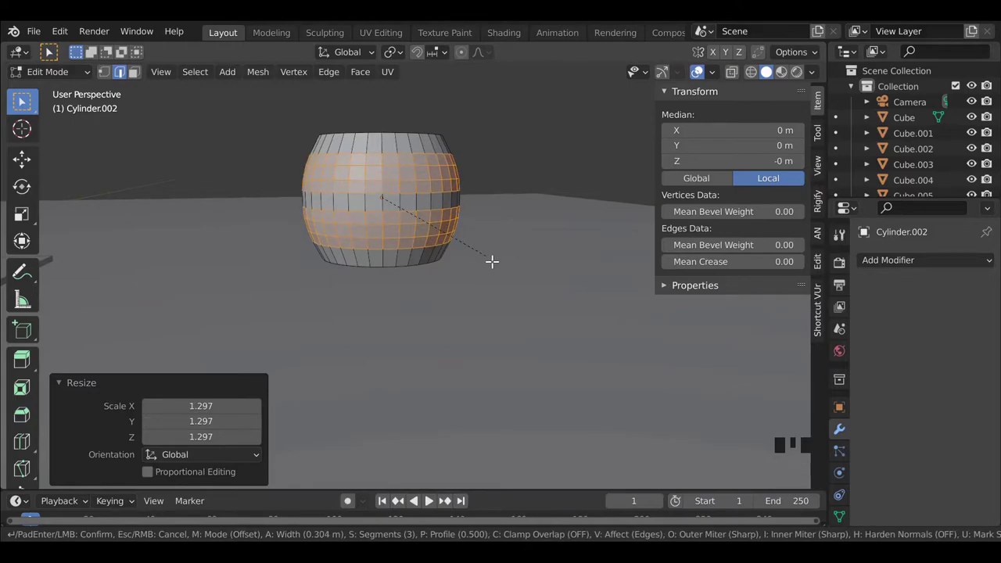
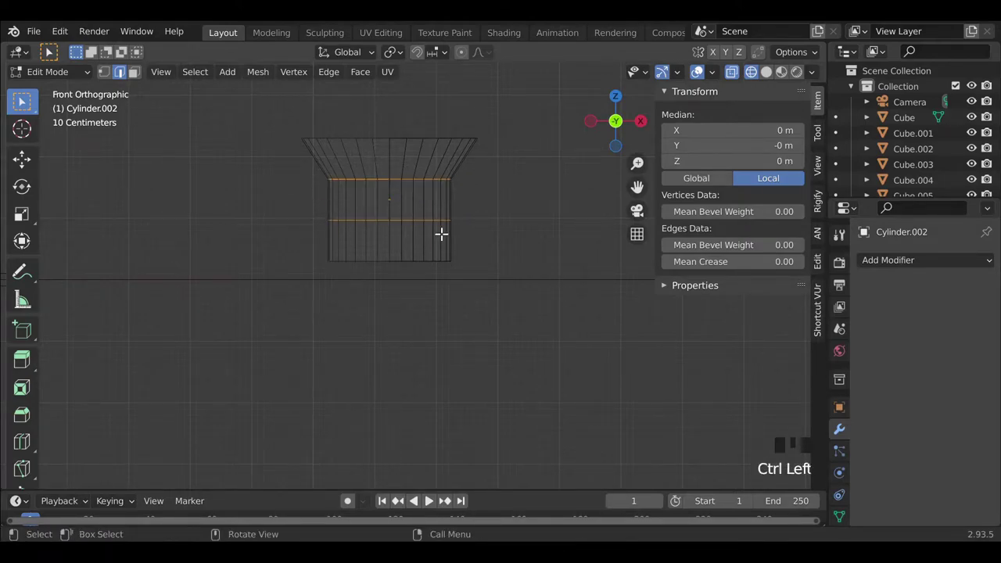
Bevel the rim loop into a thick rounded lip and smooth-shade the cup.
{"action": "key", "text": "ctrl+b"}
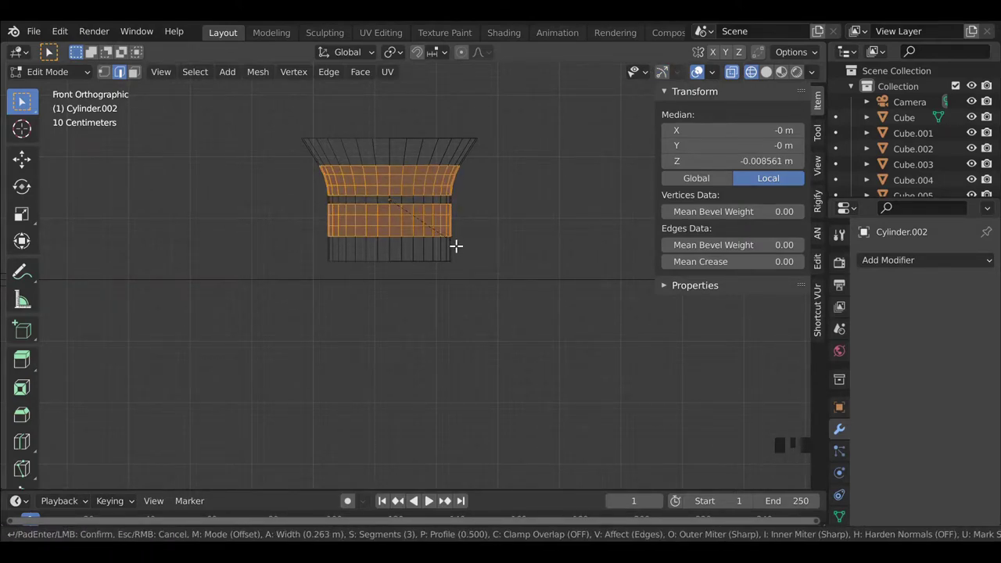
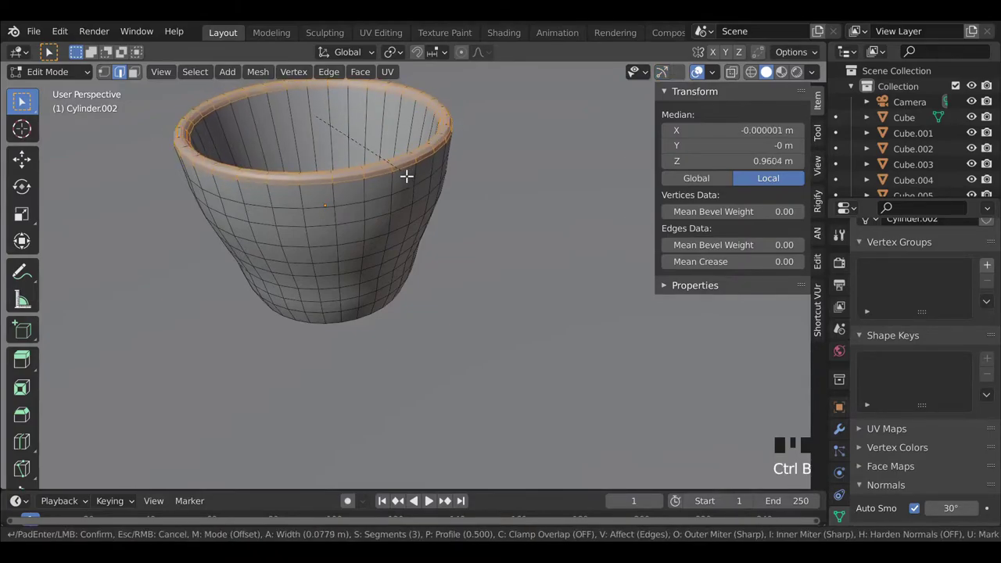
{"action": "key", "text": "Tab"}
{"action": "left_click_drag", "start_coordinate": [394, 238], "coordinate": [359, 276]}
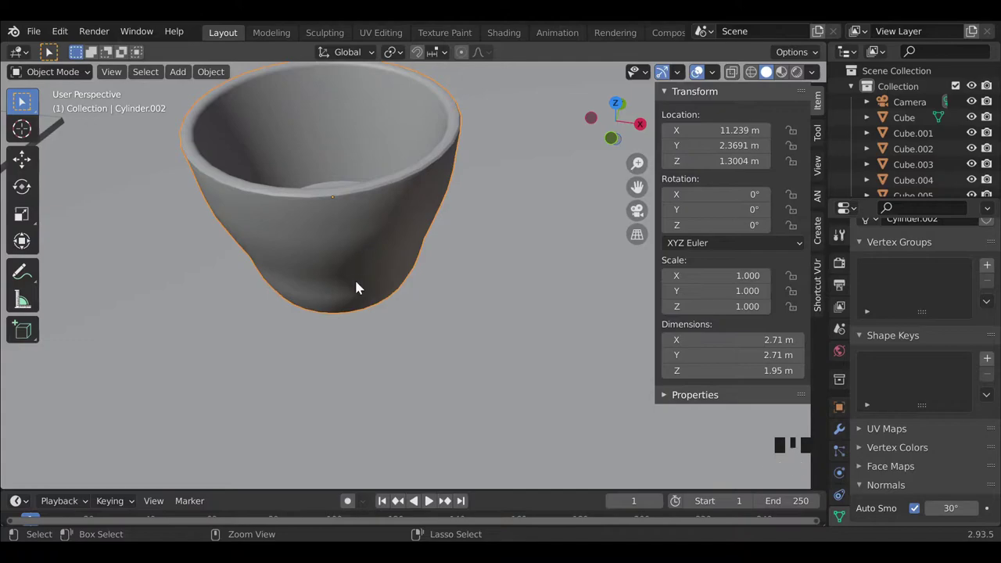
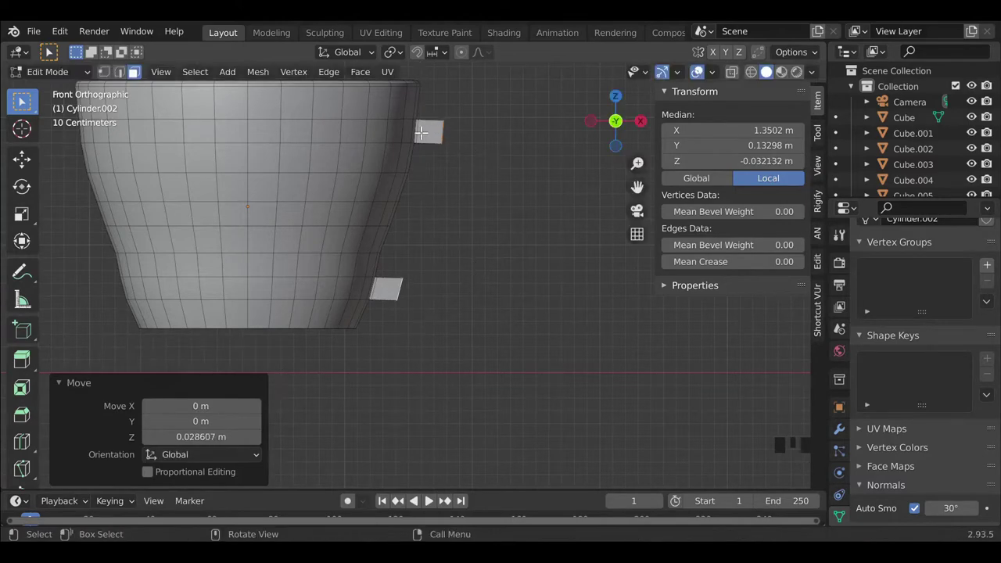
Loop cut and bevel the handle's bend, then smooth the cup with subdivision level 2.
{"action": "key", "text": "ctrl+r"}
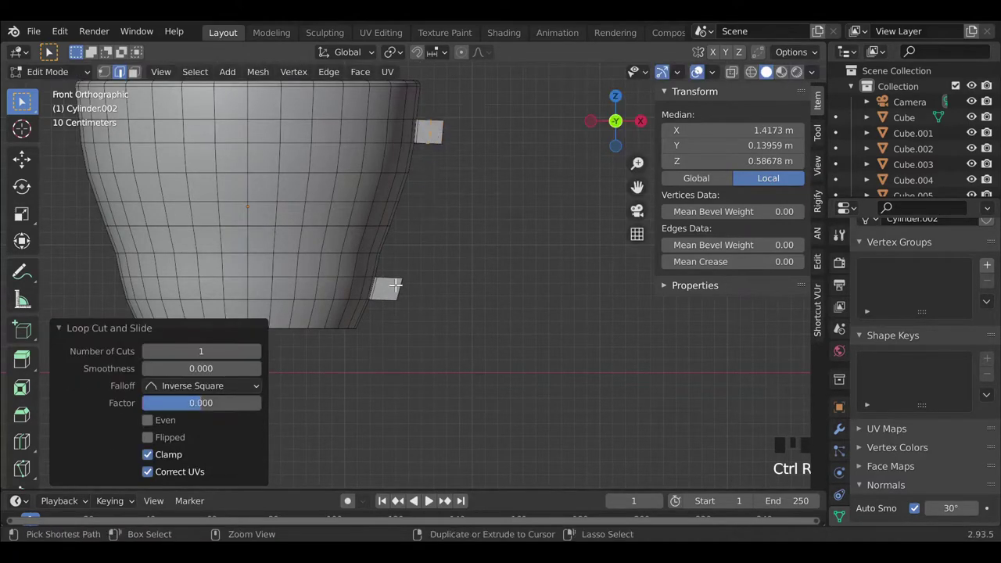
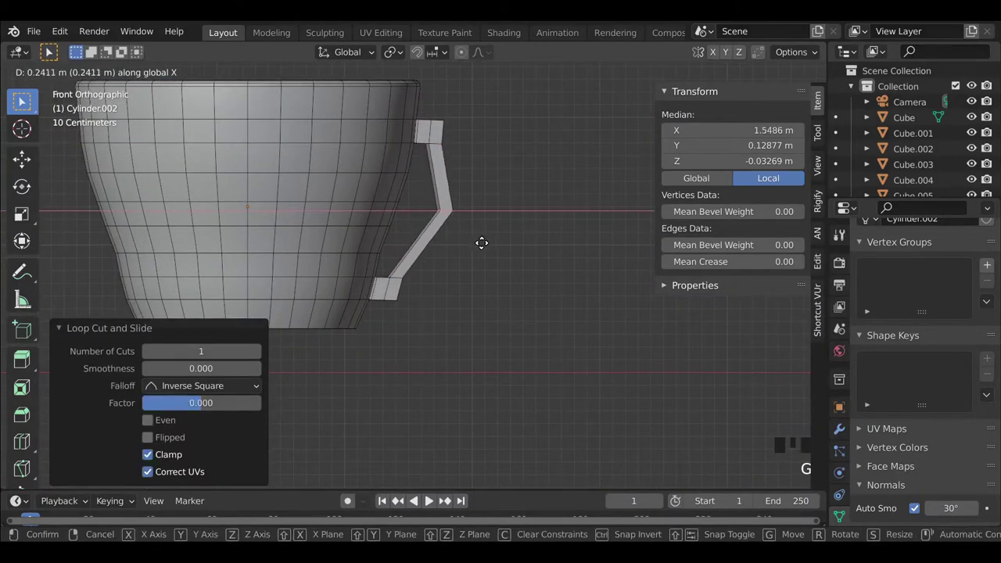
{"action": "key", "text": "ctrl+b"}
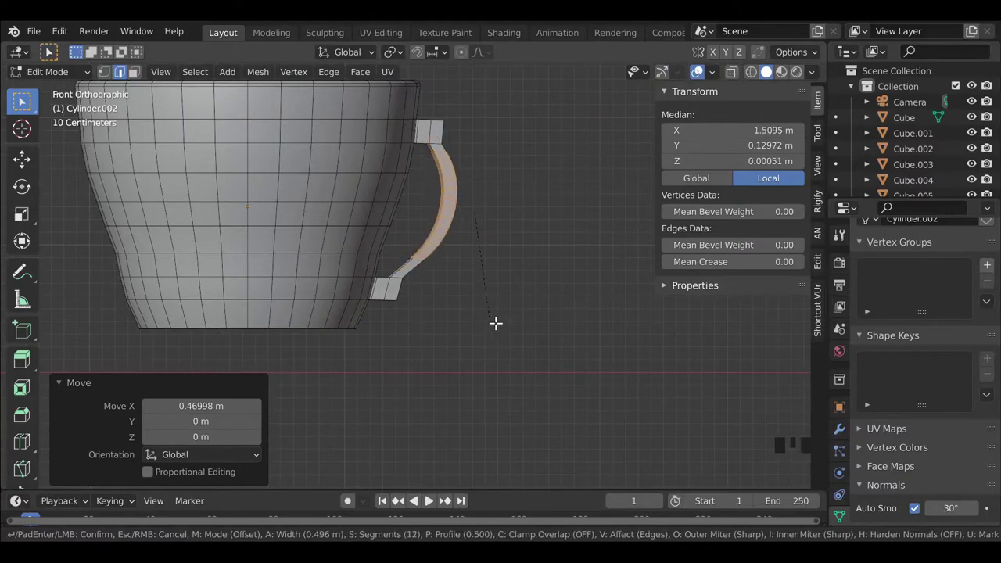
{"action": "key", "text": "Tab"}
{"action": "scroll", "scroll_direction": "down", "scroll_amount": 3}
{"action": "left_click_drag", "start_coordinate": [427, 304], "coordinate": [420, 212]}
{"action": "key", "text": "ctrl+2"}
{"action": "left_click_drag", "start_coordinate": [383, 234], "coordinate": [454, 244]}
{"action": "scroll", "scroll_direction": "down", "scroll_amount": 3}
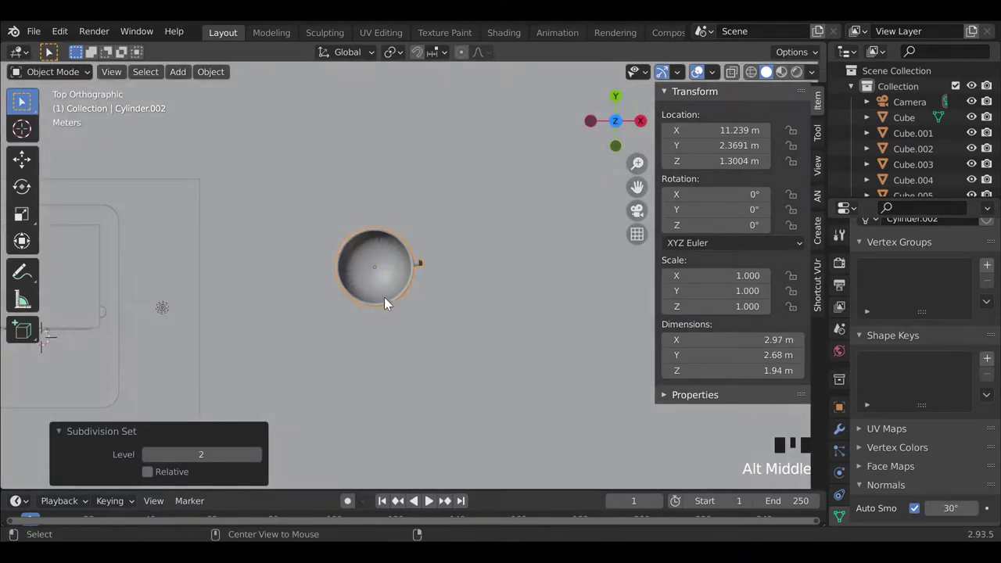
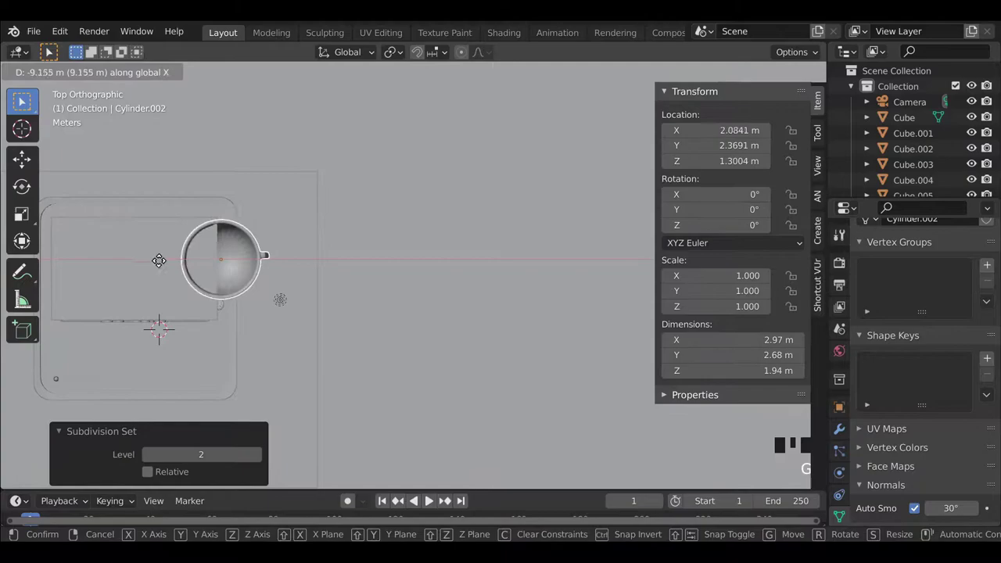
Move the cup over the shop, shrink it and raise it on Z onto the roof.
{"action": "left_click_drag", "start_coordinate": [308, 330], "coordinate": [297, 310]}
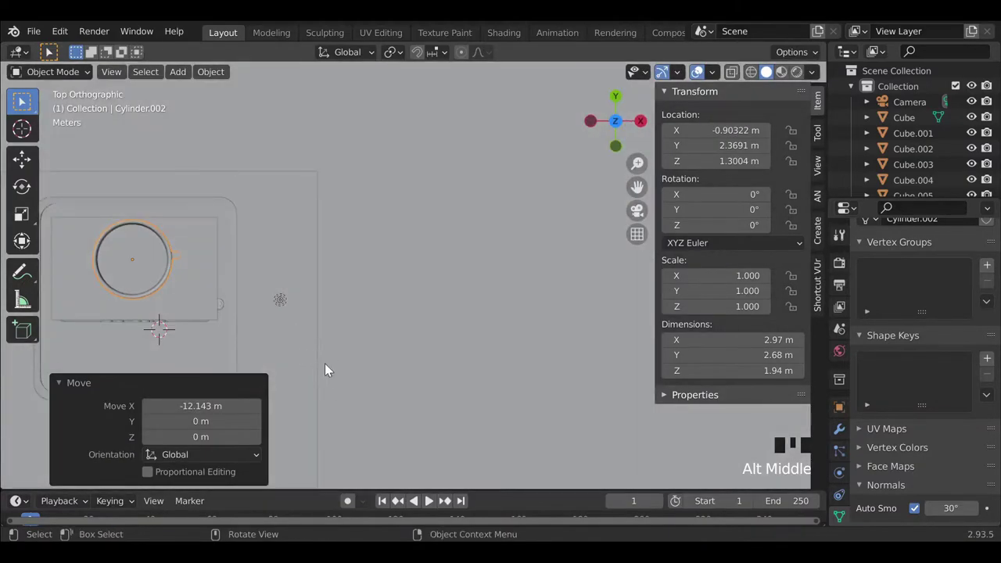
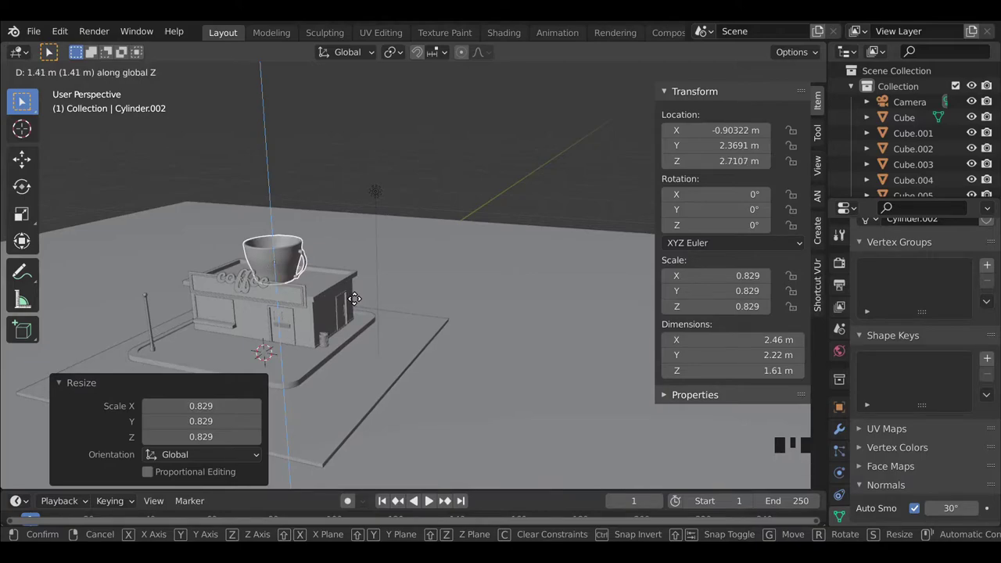
{"action": "scroll", "scroll_direction": "up", "scroll_amount": 3}
{"action": "left_click_drag", "start_coordinate": [264, 323], "coordinate": [285, 299]}
{"action": "scroll", "scroll_direction": "up", "scroll_amount": 3}
{"action": "left_click_drag", "start_coordinate": [331, 308], "coordinate": [398, 337]}
{"action": "scroll", "scroll_direction": "up", "scroll_amount": 3}
{"action": "key", "text": "g"}
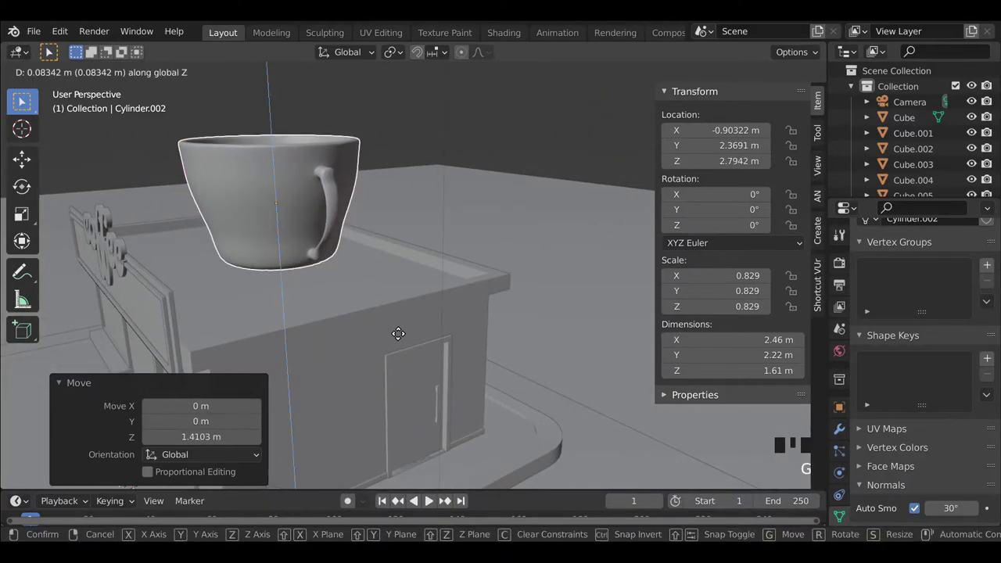
{"action": "scroll", "scroll_direction": "down", "scroll_amount": 3}
{"action": "left_click_drag", "start_coordinate": [292, 293], "coordinate": [519, 290]}
{"action": "left_click", "coordinate": [648, 215]}
Shrink the cup further, shift it toward the front and check it through the camera.
{"action": "left_click_drag", "start_coordinate": [433, 210], "coordinate": [468, 232]}
{"action": "left_click", "coordinate": [445, 214]}
{"action": "key", "text": "s"}
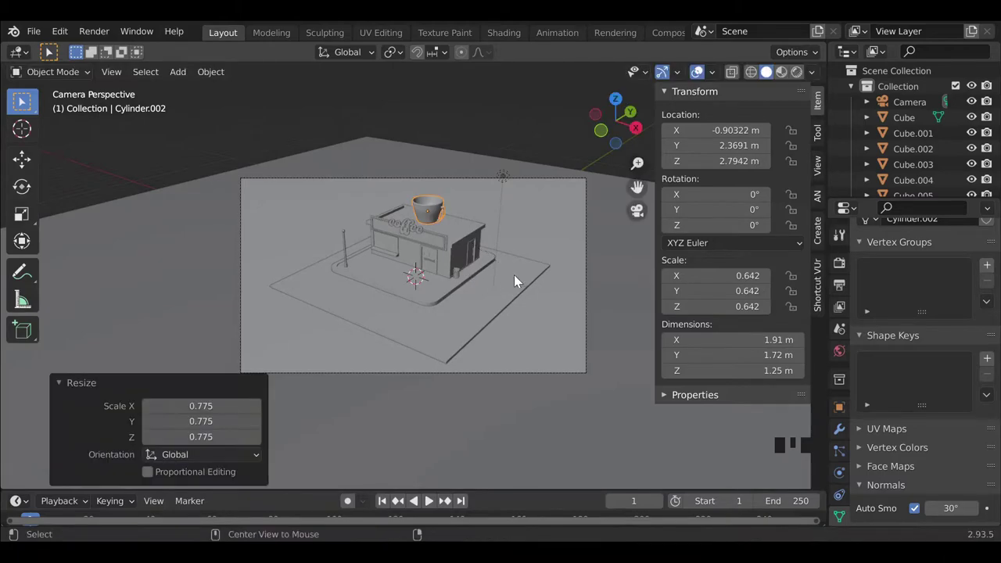
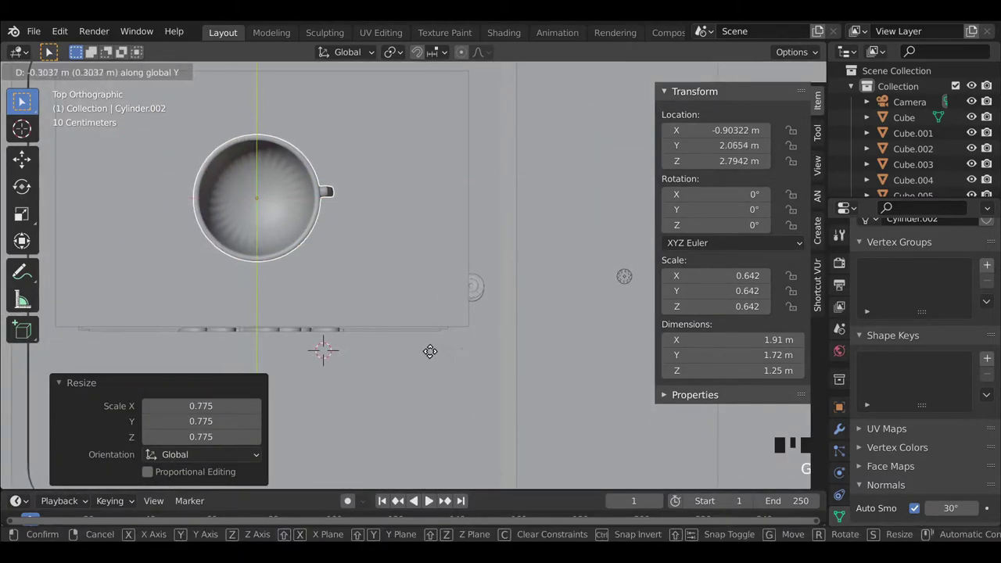
{"action": "left_click", "coordinate": [651, 211]}
{"action": "left_click", "coordinate": [482, 147]}
{"action": "left_click", "coordinate": [427, 220]}
{"action": "key", "text": "g"}
{"action": "left_click", "coordinate": [497, 134]}
{"action": "left_click_drag", "start_coordinate": [435, 223], "coordinate": [450, 244]}
{"action": "key", "text": "g"}
{"action": "left_click", "coordinate": [482, 137]}
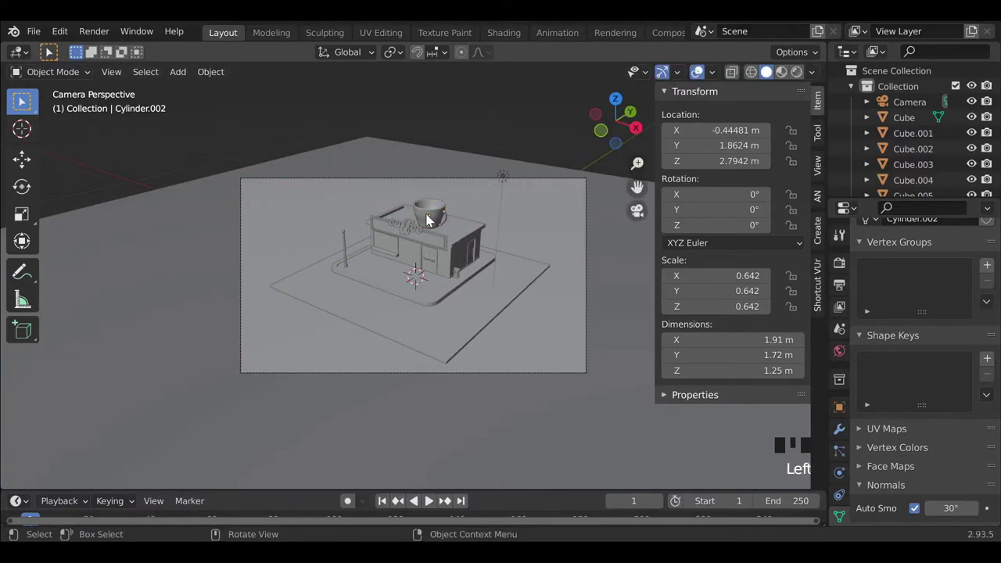
Add a new cylinder for the coffee surface.
{"action": "key", "text": "shift+a"}
{"action": "left_click_drag", "start_coordinate": [409, 285], "coordinate": [411, 291]}
{"action": "left_click_drag", "start_coordinate": [459, 326], "coordinate": [581, 415]}
Scale the cylinder to cup width, flatten it into a thin disc and sink it just below the rim.
{"action": "key", "text": "s"}
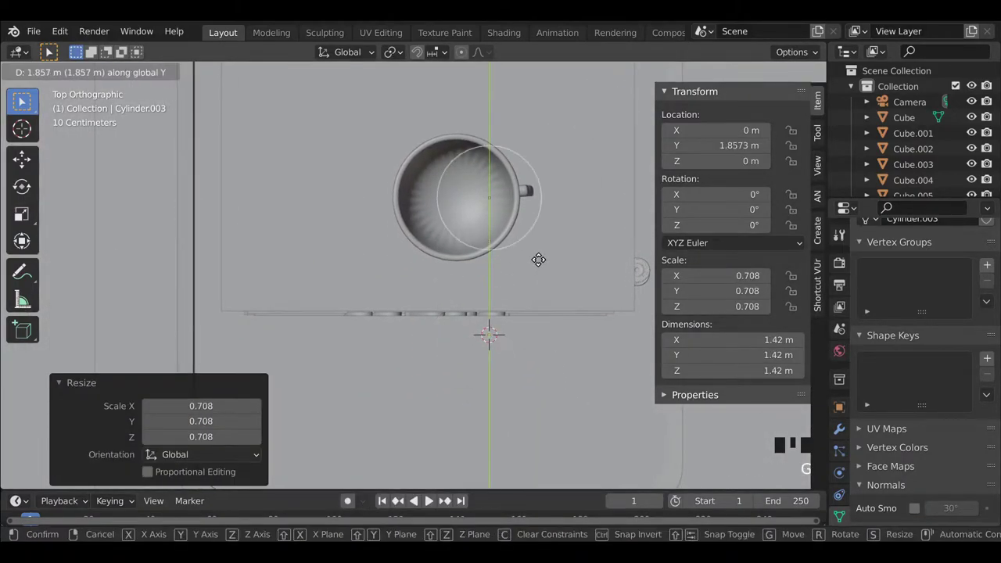
{"action": "key", "text": "g"}
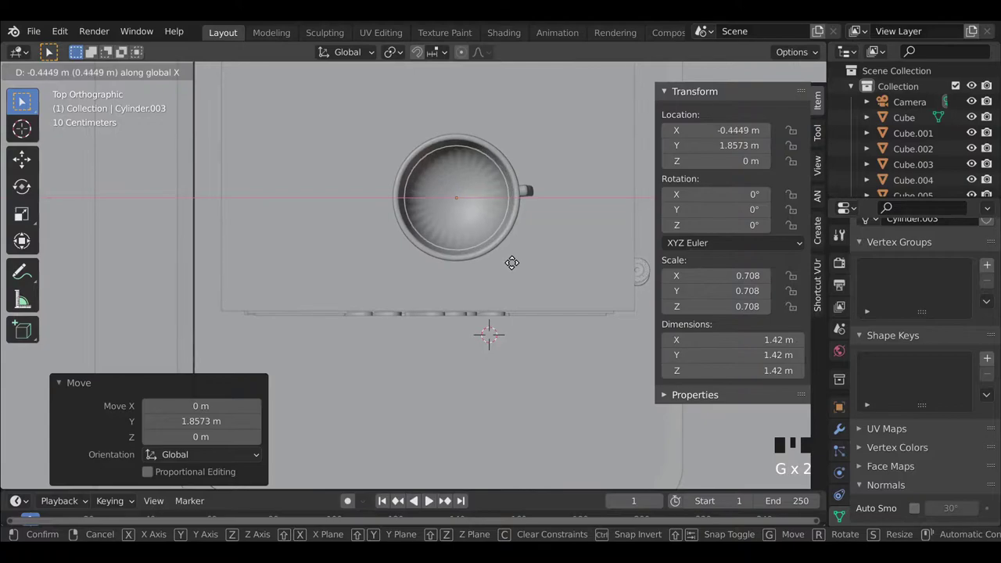
{"action": "left_click_drag", "start_coordinate": [478, 321], "coordinate": [492, 266]}
{"action": "key", "text": "g"}
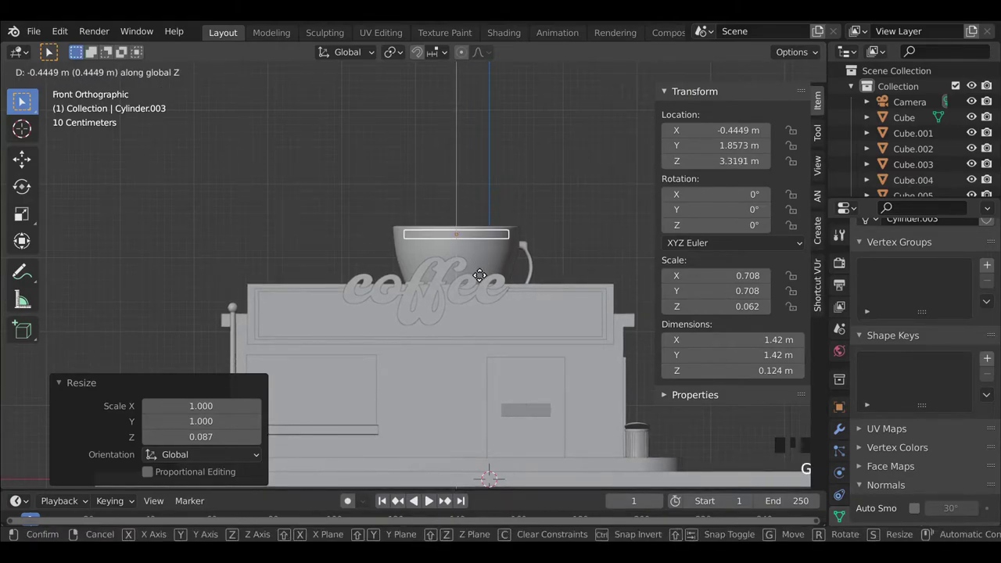
{"action": "left_click_drag", "start_coordinate": [529, 255], "coordinate": [421, 350]}
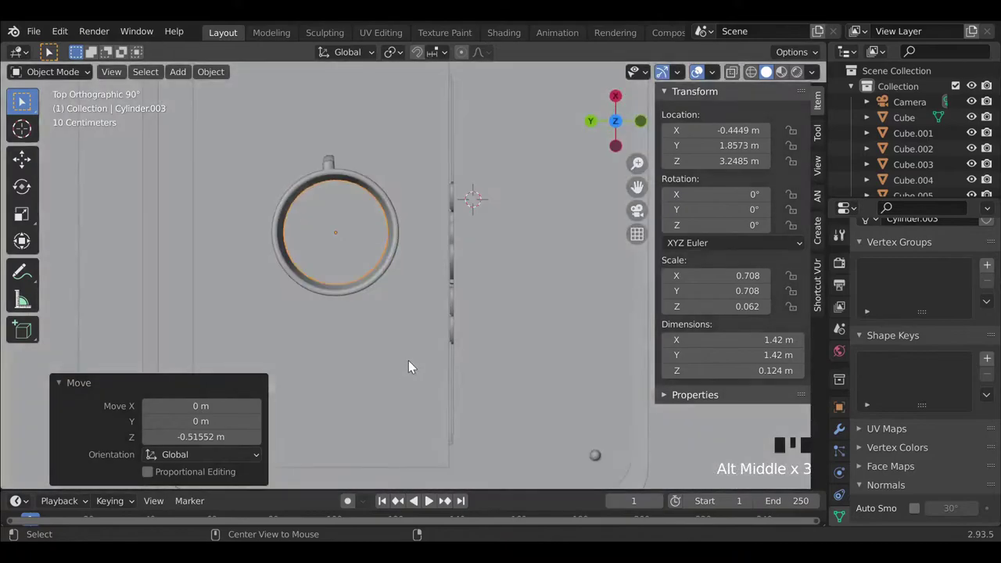
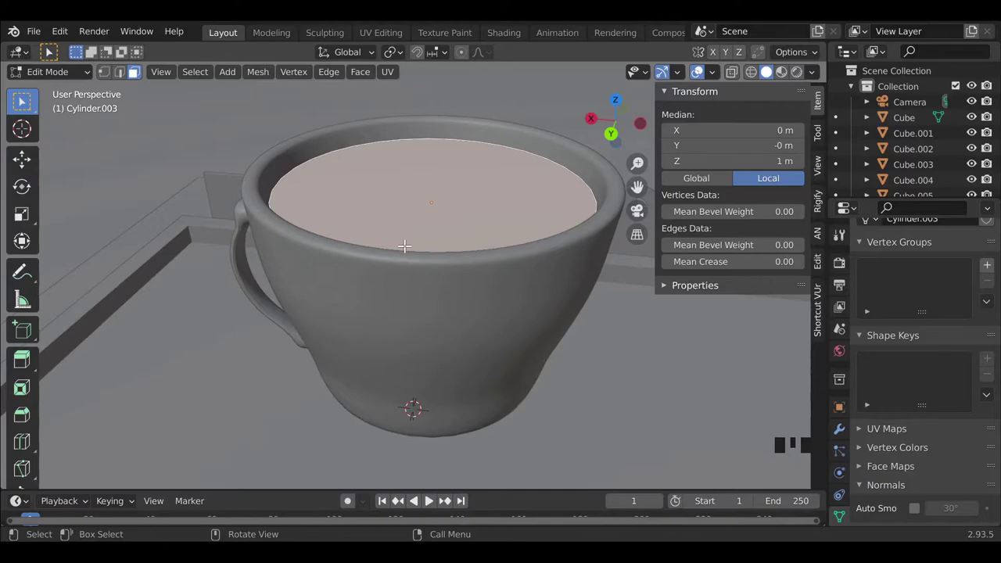
Inset the disc's top face into concentric rings and raise them into ripples with a central drop.
{"action": "key", "text": "e"}
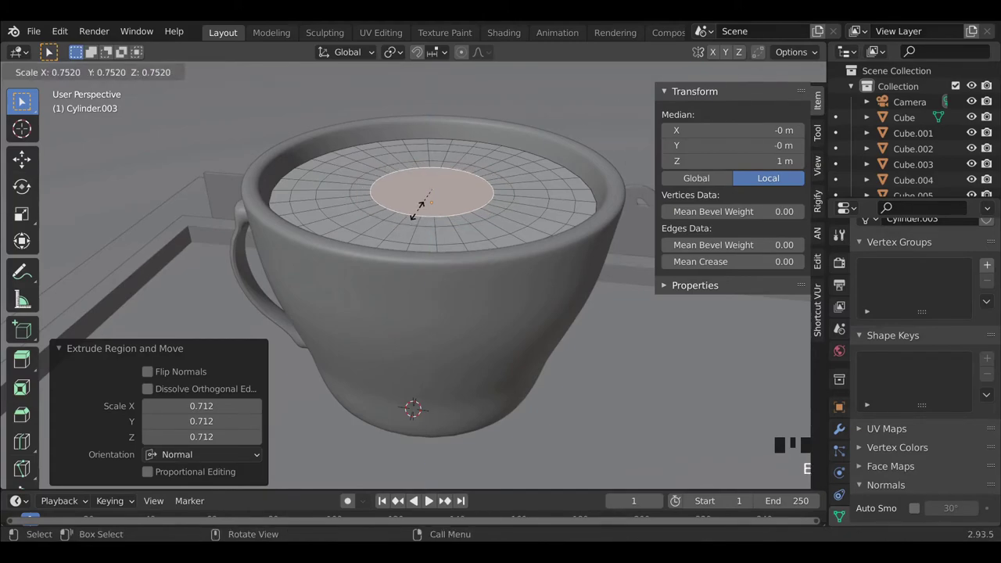
{"action": "key", "text": "e"}
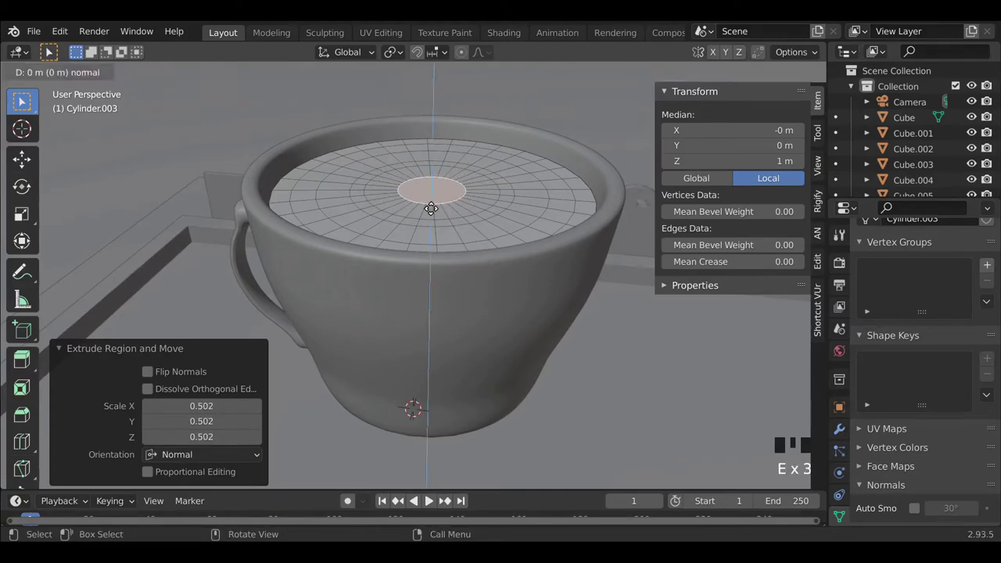
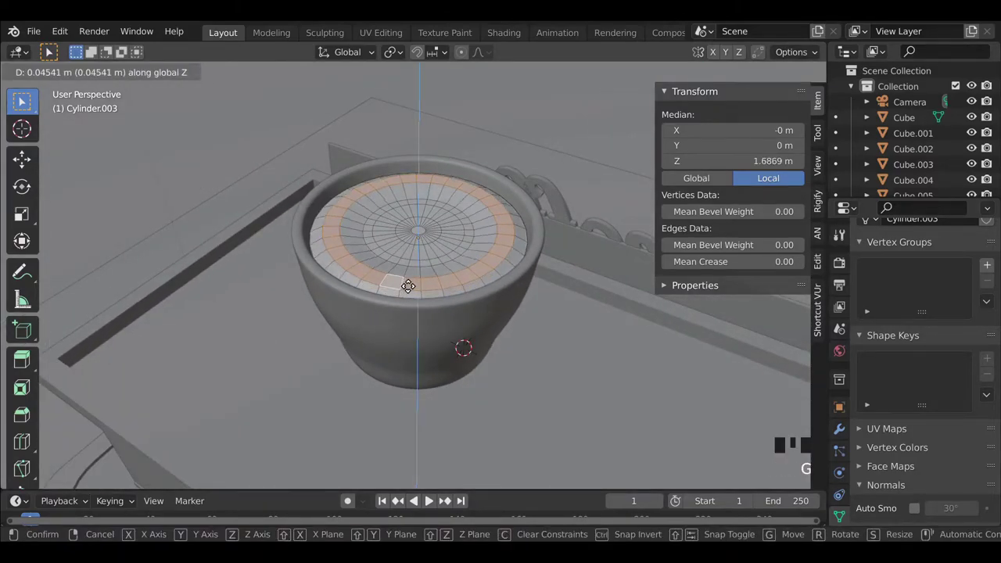
{"action": "key", "text": "ctrl+b"}
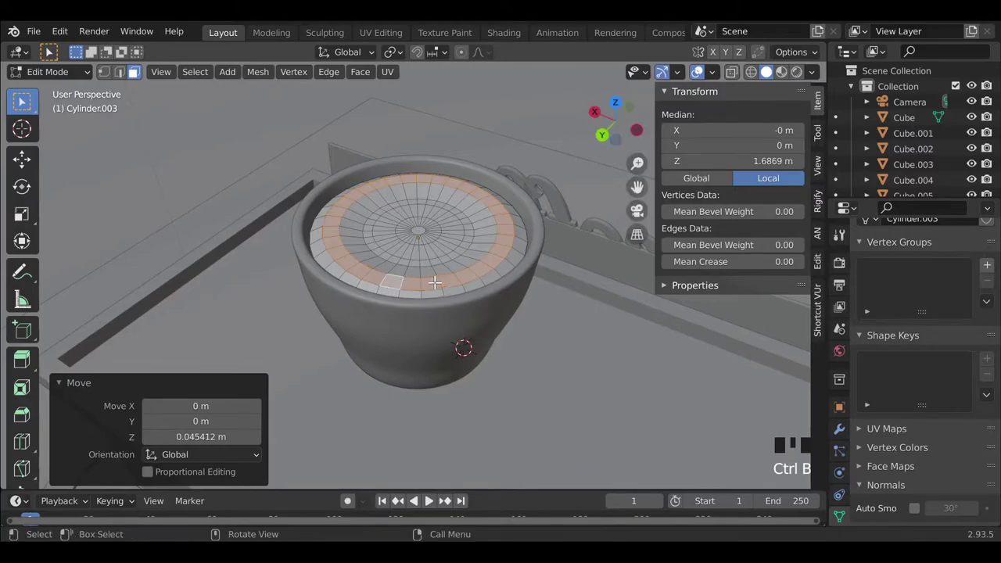
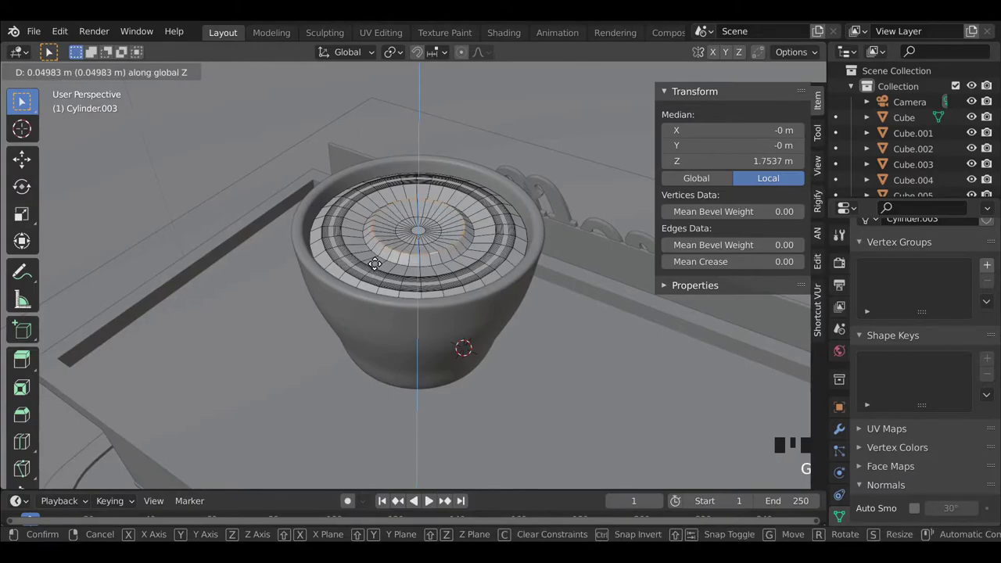
{"action": "key", "text": "ctrl+b"}
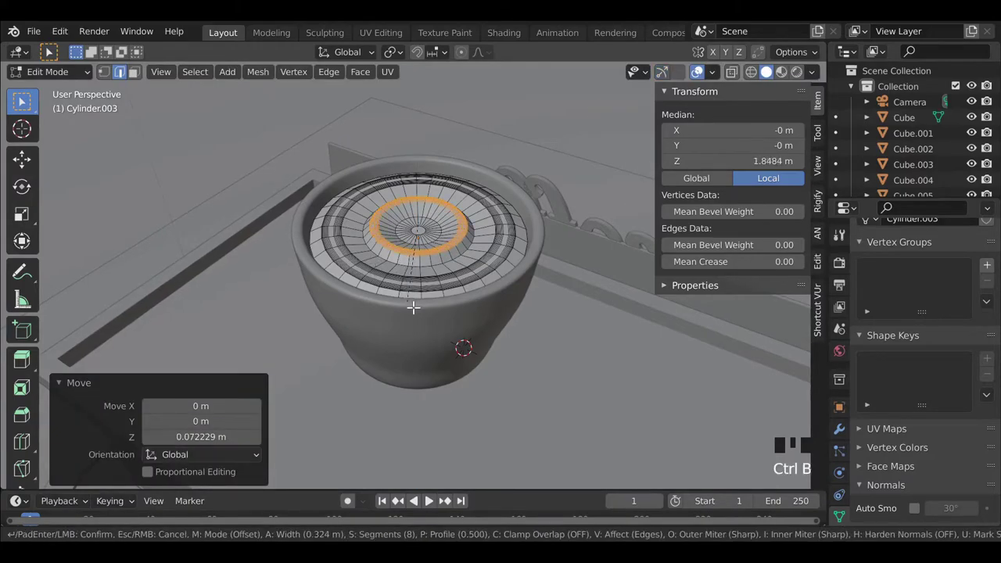
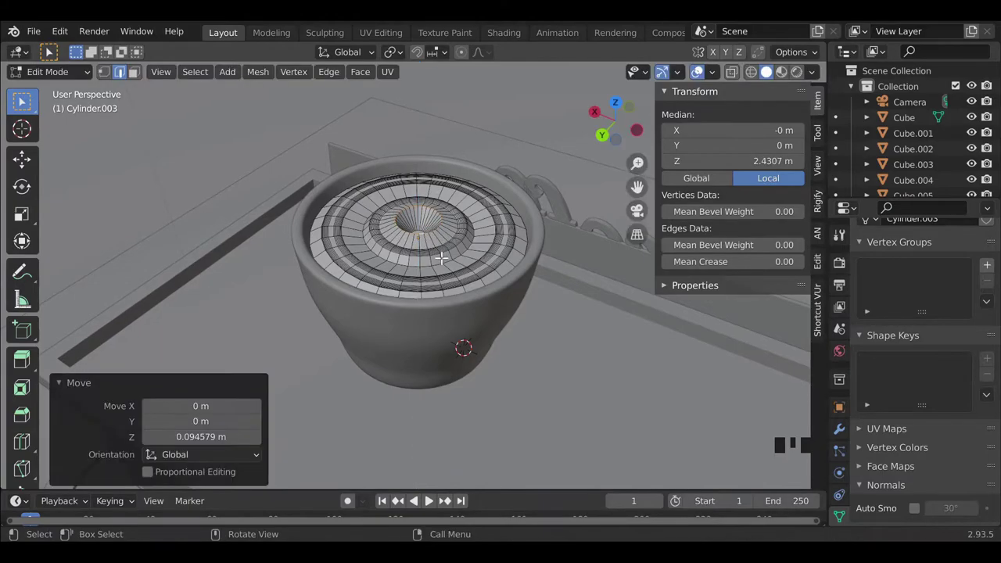
{"action": "key", "text": "ctrl+b"}
{"action": "key", "text": "Tab"}
{"action": "left_click_drag", "start_coordinate": [422, 246], "coordinate": [437, 266]}
{"action": "left_click_drag", "start_coordinate": [437, 266], "coordinate": [445, 259]}
{"action": "key", "text": "ctrl+2"}
{"action": "left_click", "coordinate": [383, 122]}
{"action": "scroll", "scroll_direction": "down", "scroll_amount": 3}
{"action": "left_click_drag", "start_coordinate": [415, 286], "coordinate": [427, 255]}
{"action": "left_click", "coordinate": [427, 255]}
{"action": "scroll", "scroll_direction": "down", "scroll_amount": 3}
{"action": "left_click_drag", "start_coordinate": [467, 359], "coordinate": [369, 167]}
{"action": "left_click", "coordinate": [370, 167]}
{"action": "left_click", "coordinate": [640, 212]}
{"action": "left_click", "coordinate": [461, 109]}
{"action": "left_click", "coordinate": [437, 270]}
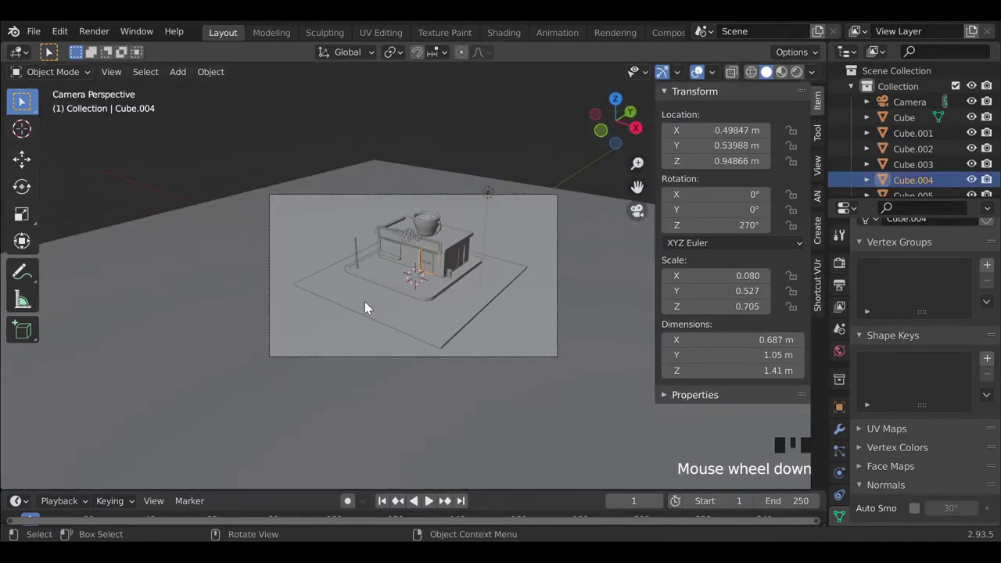